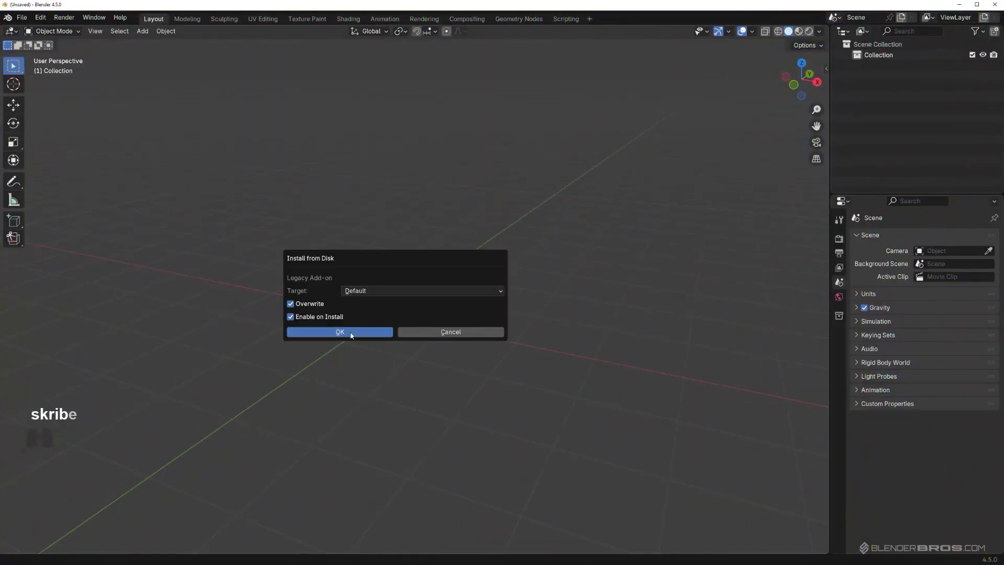
# Step: Confirm installing MACHIN3tools from disk, save preferences and start the add-on search
pyautogui.click(45, 19)
pyautogui.click(100, 150)
pyautogui.click(49, 20)
pyautogui.click(88, 156)
pyautogui.click(111, 18)
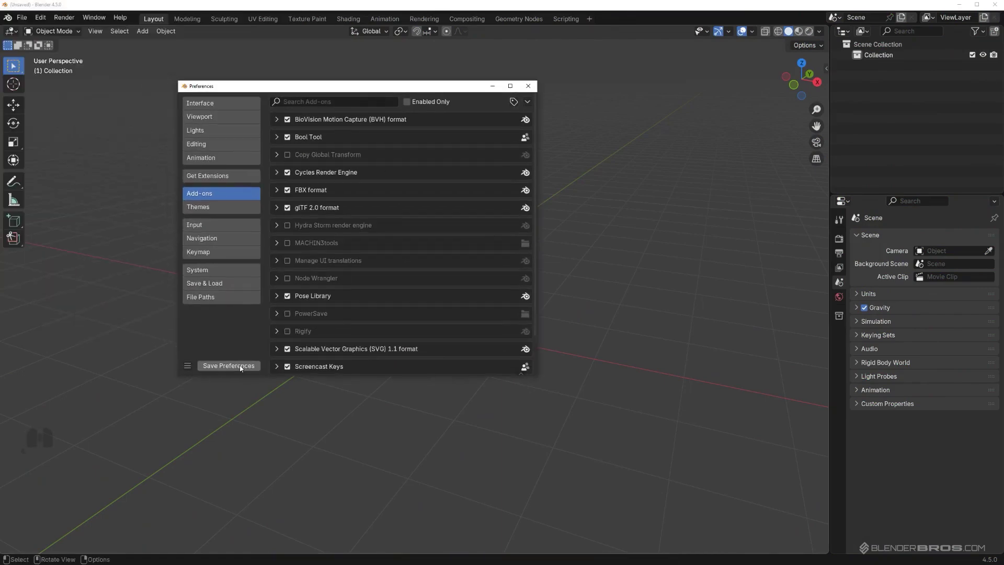
pyautogui.click(241, 367)
pyautogui.click(330, 108)
# Step: Filter the add-on list with 'mach' and enable the MACHIN3tools add-on
pyautogui.press('a')
pyautogui.press('c')
pyautogui.press('h')
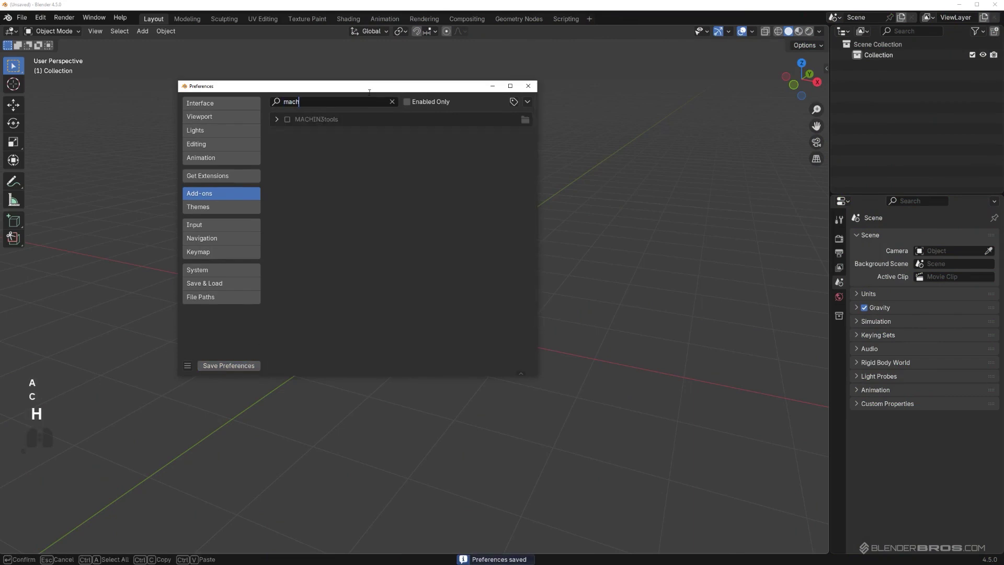
pyautogui.click(291, 121)
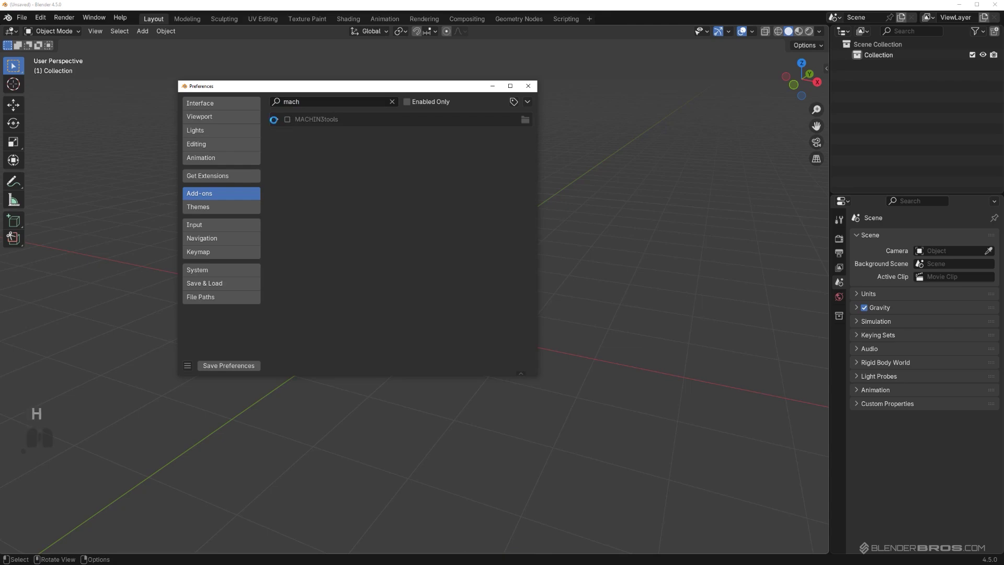
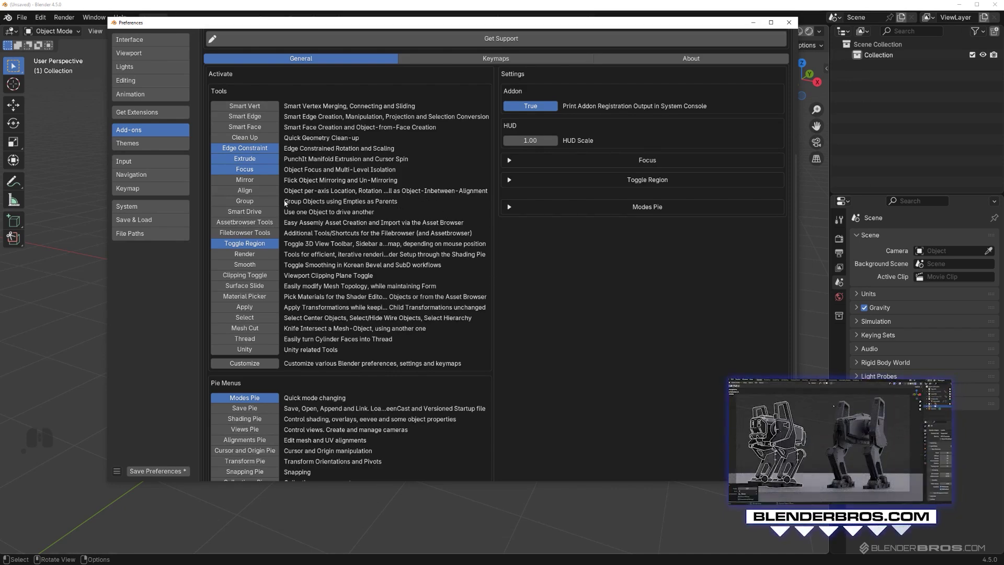
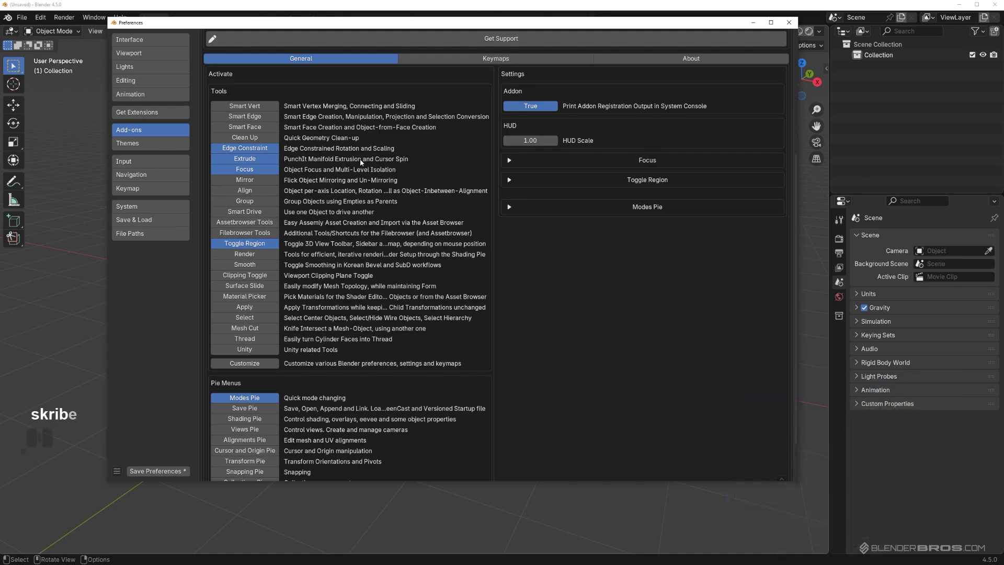
# Step: Turn on Smart Vert, Smart Edge, Smart Face, Clean Up and Align; turn off Extrude, Group and Toggle Region
pyautogui.click(248, 109)
pyautogui.click(252, 119)
pyautogui.click(255, 129)
pyautogui.click(249, 139)
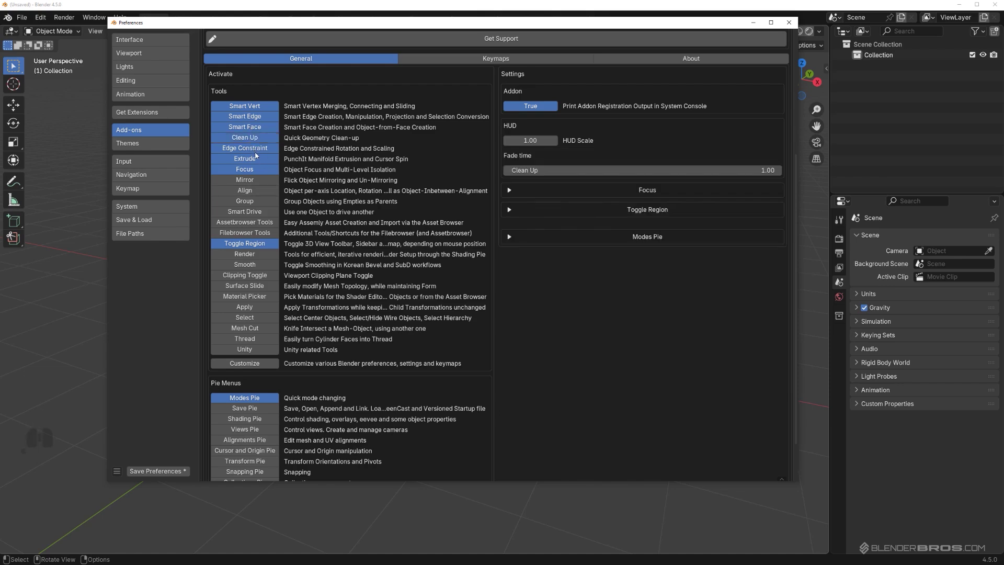
pyautogui.click(260, 160)
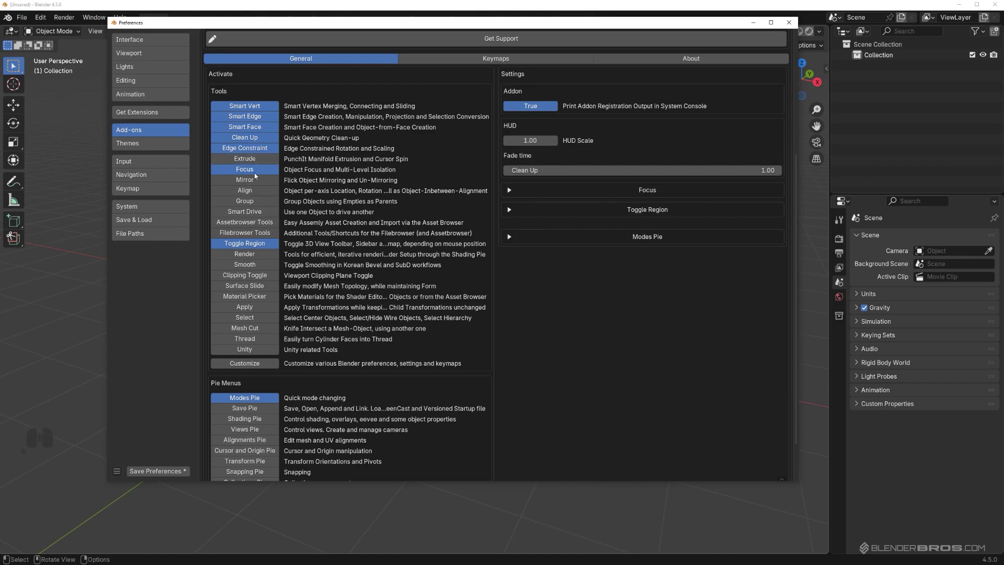
pyautogui.doubleClick(243, 198)
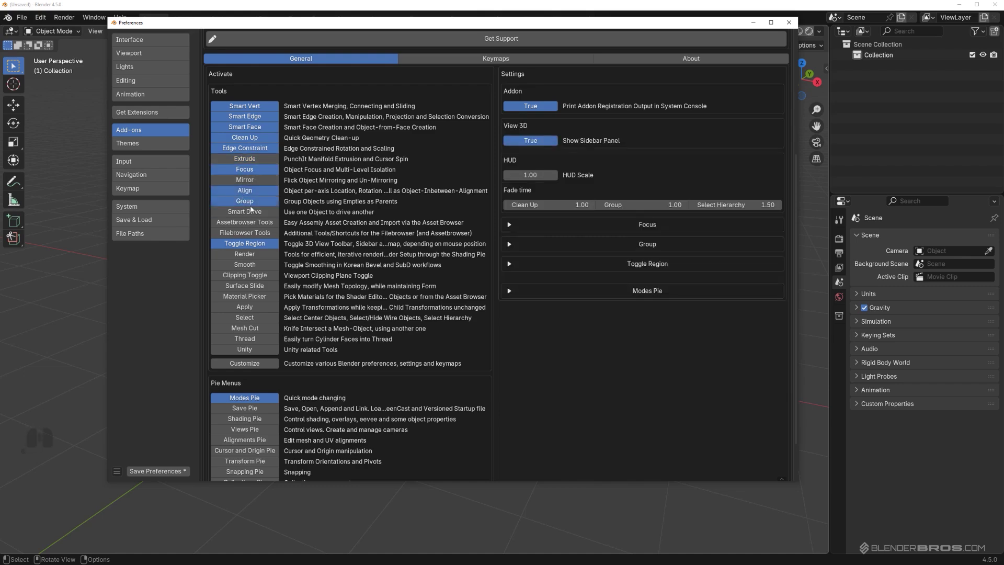
pyautogui.click(248, 201)
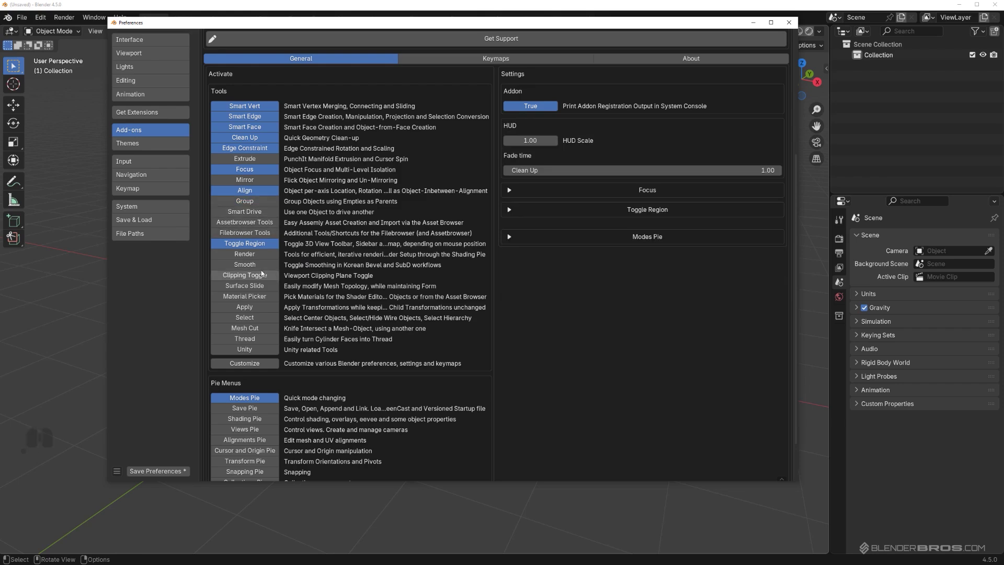
pyautogui.click(252, 246)
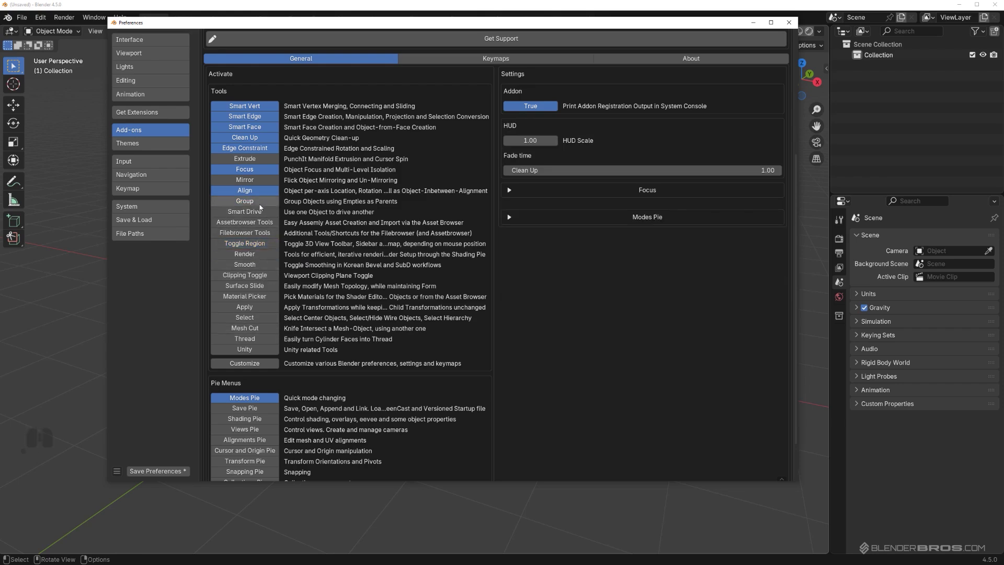
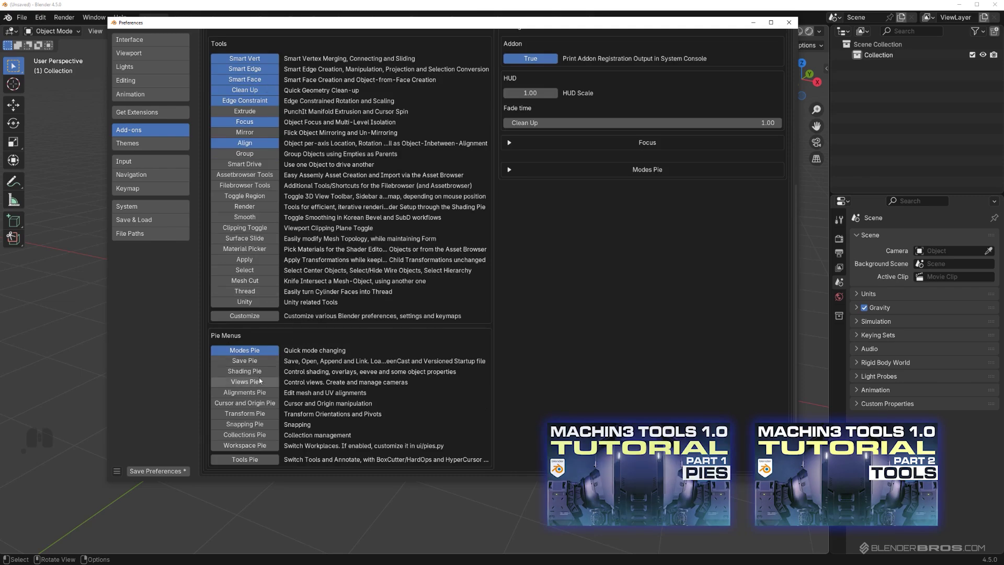
# Step: Enable the Save, Views, Alignments and Cursor and Origin pies, then save and close Preferences
pyautogui.middleClick(308, 344)
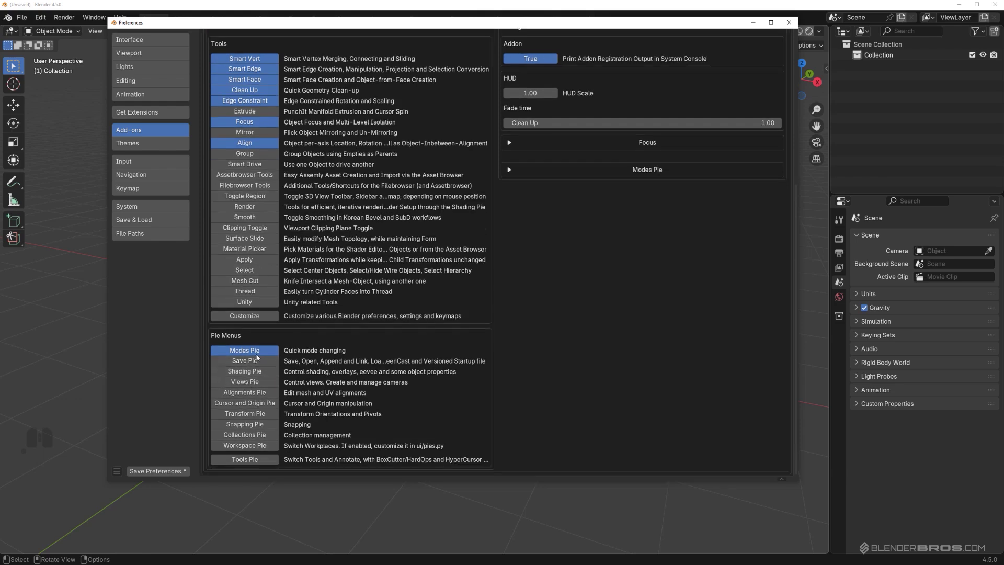
pyautogui.click(263, 366)
pyautogui.click(261, 374)
pyautogui.click(265, 390)
pyautogui.click(263, 386)
pyautogui.click(256, 378)
pyautogui.click(256, 408)
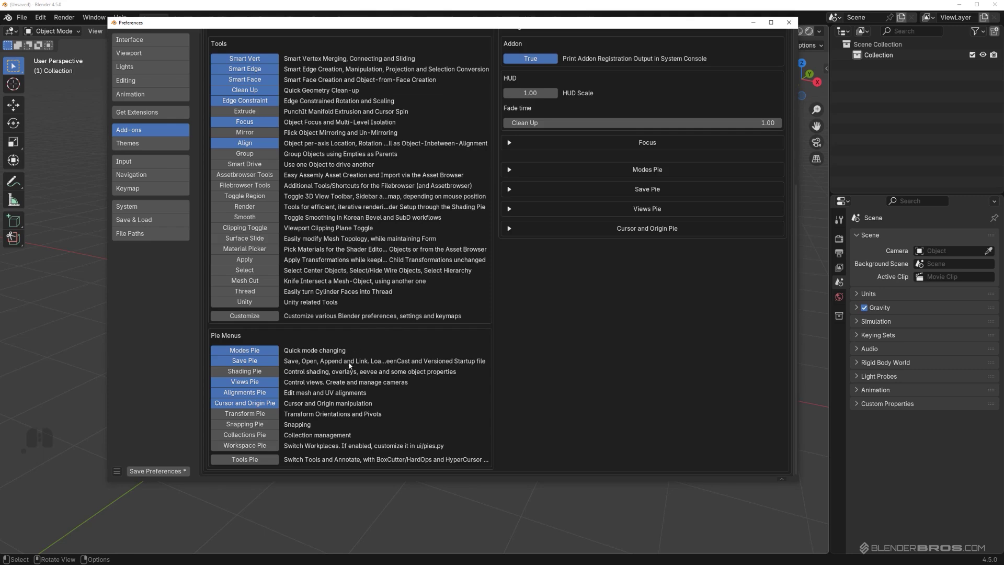
pyautogui.click(160, 474)
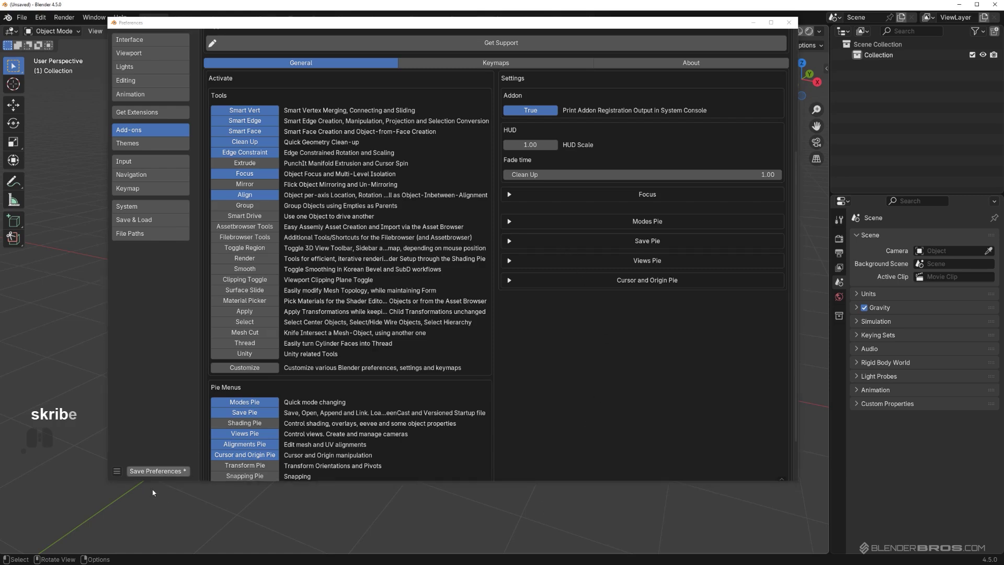
pyautogui.click(156, 469)
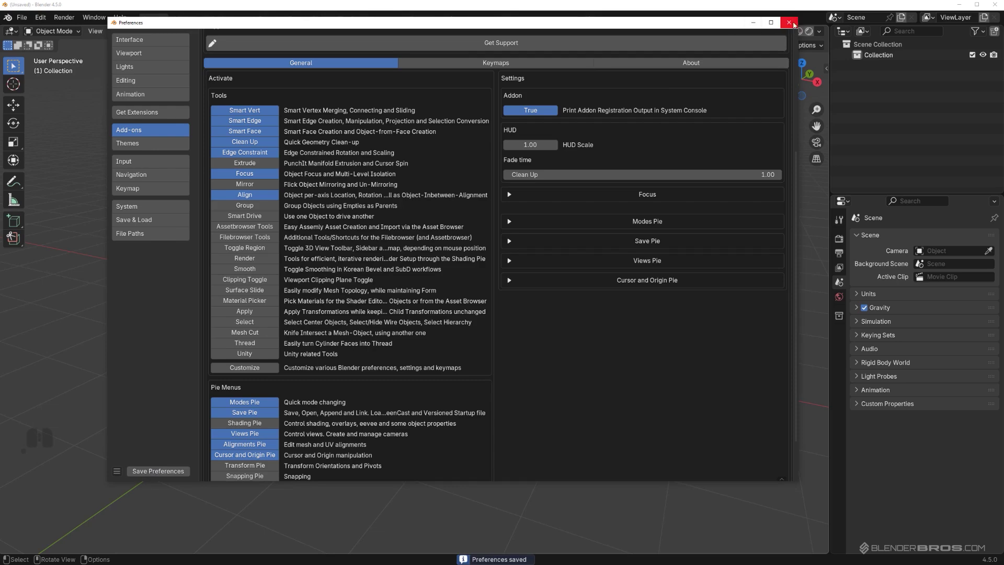
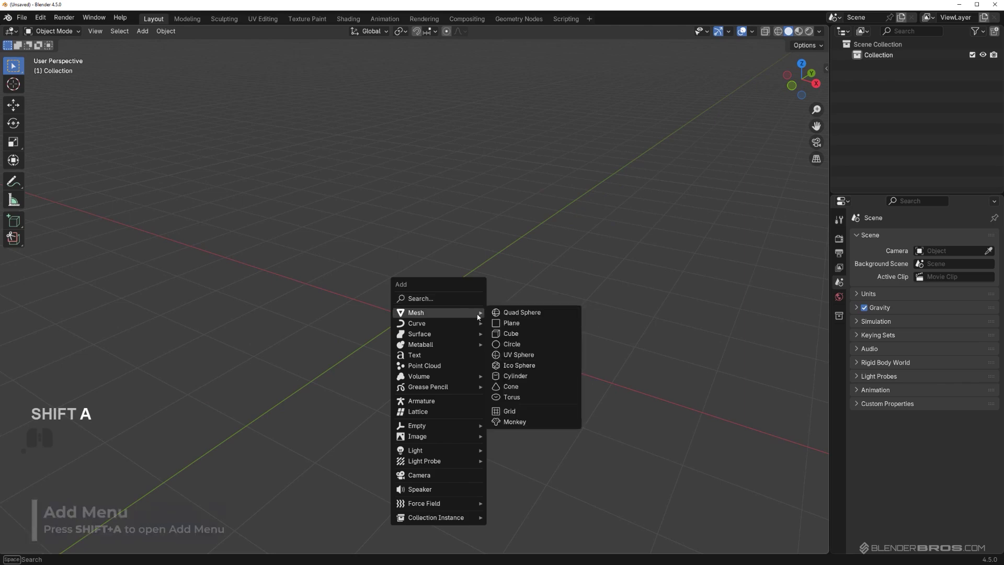
# Step: Merge the cube's selected vertices into the last one with Smart Vert (1), then undo it
pyautogui.middleClick(488, 320)
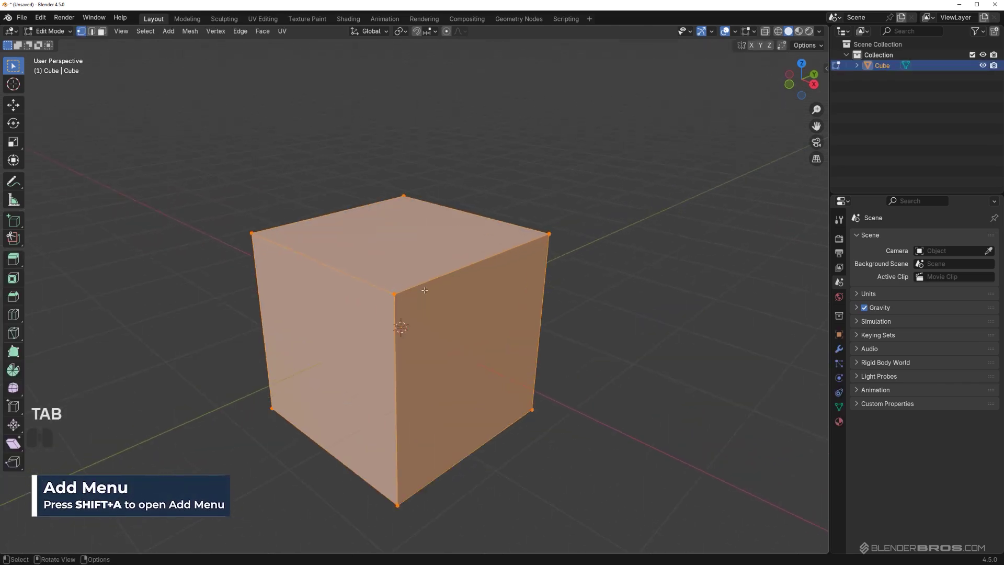
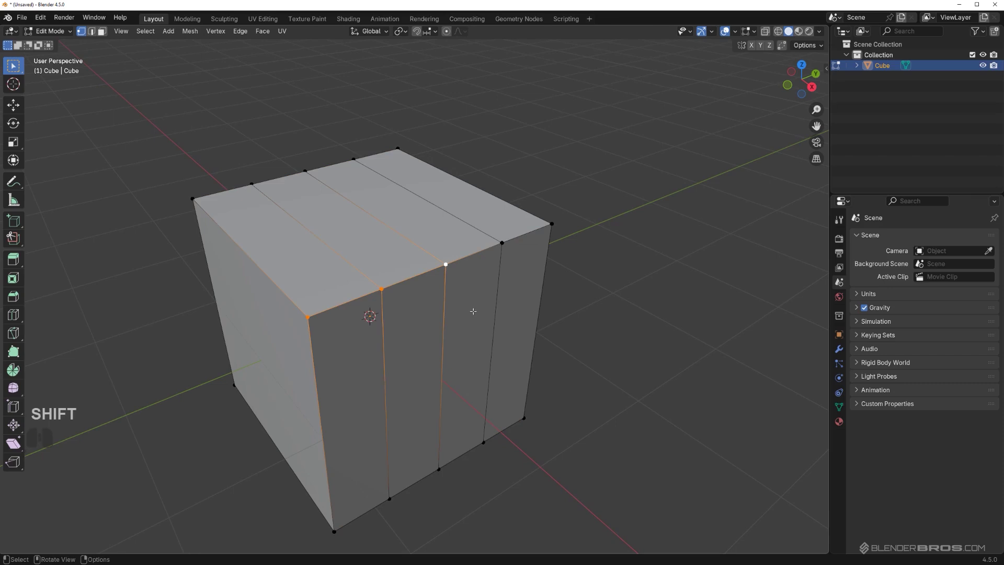
pyautogui.press('1')
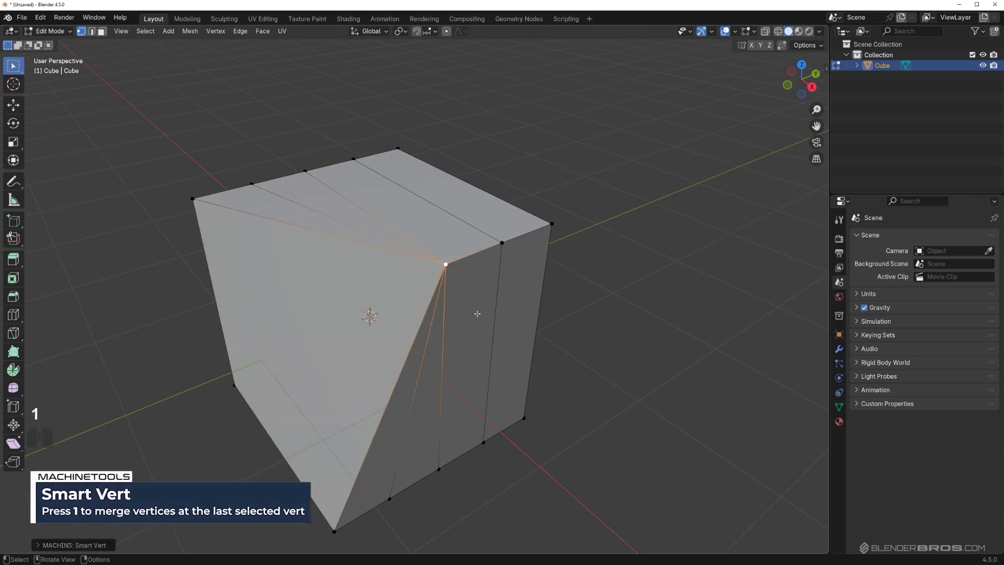
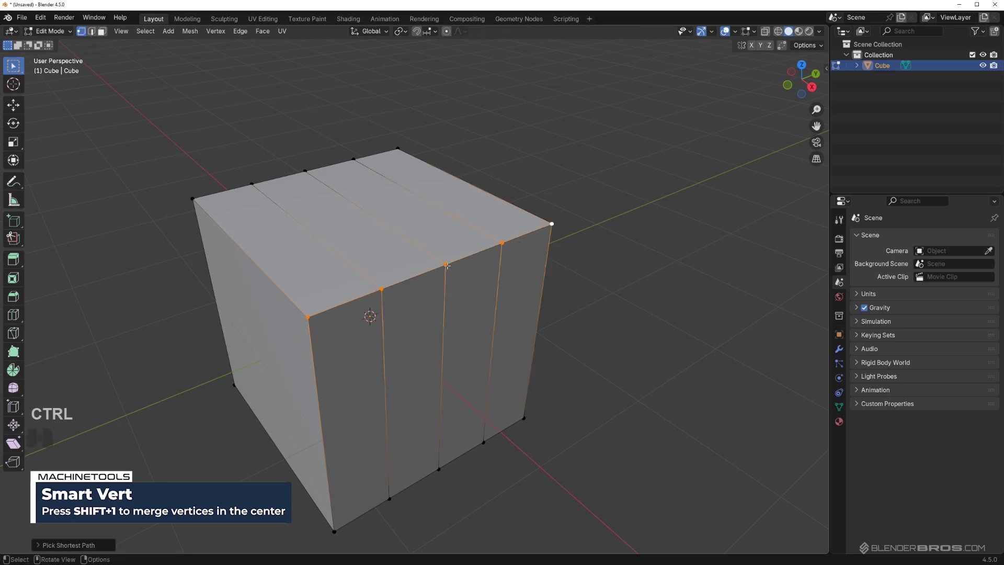
pyautogui.press('shift+1')
pyautogui.press('ctrl+z')
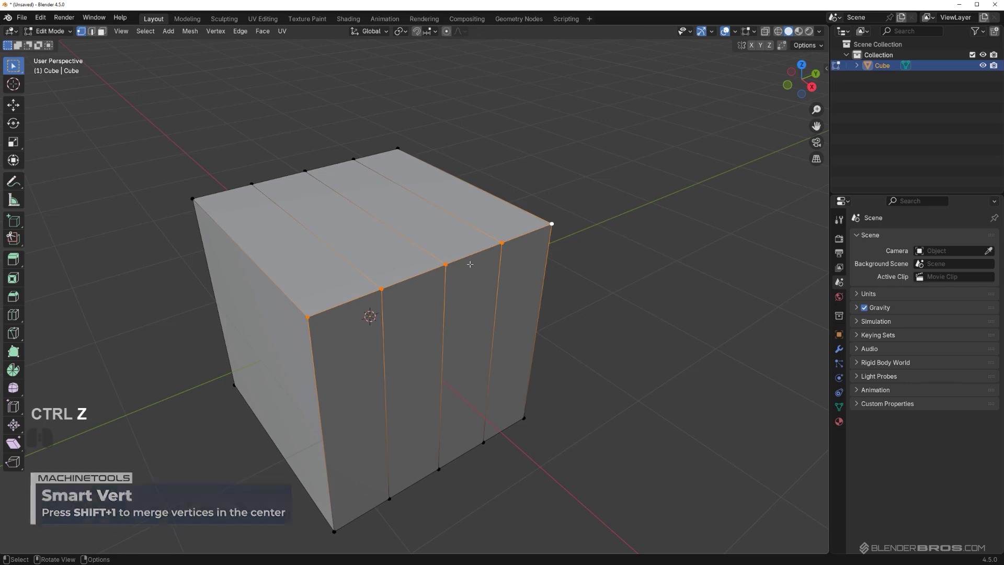
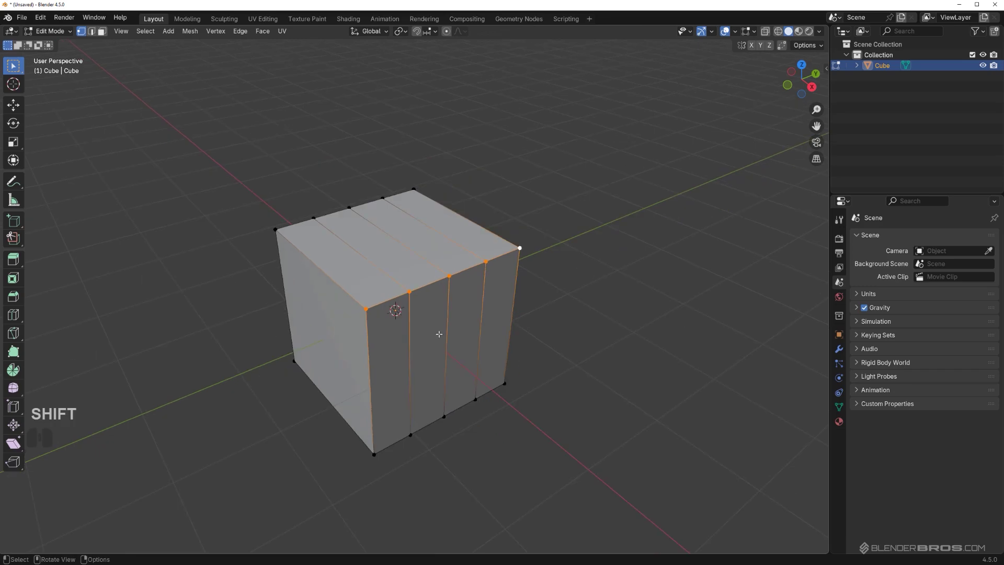
# Step: Return to Object Mode and delete the cube, leaving the scene empty
pyautogui.press('Tab')
pyautogui.press('x')
pyautogui.press('Tab')
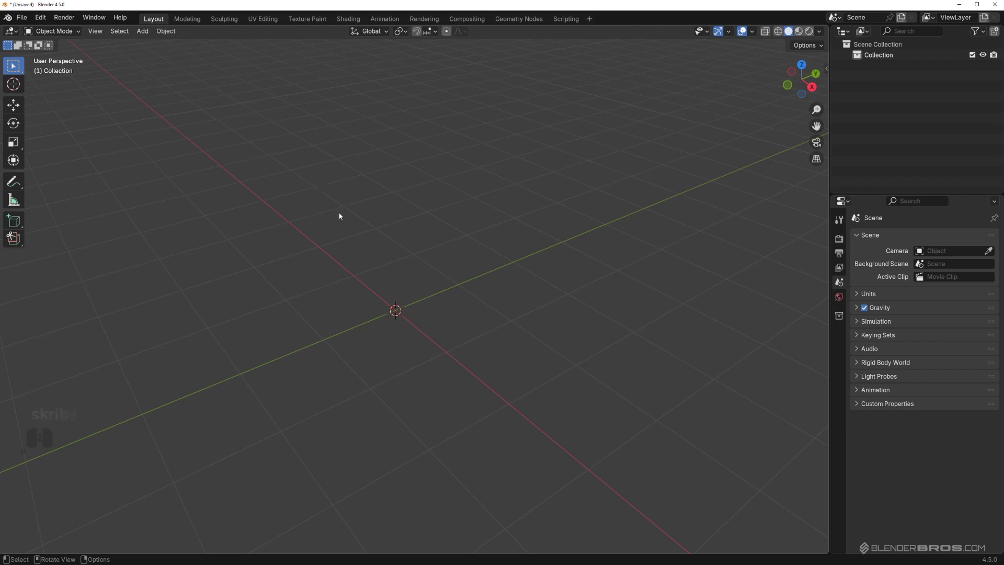
# Step: Add a cube, edit its mesh and bridge the two edge sets across the hole with Smart Edge (2)
pyautogui.middleClick(409, 285)
pyautogui.middleClick(411, 265)
pyautogui.press('shift+a')
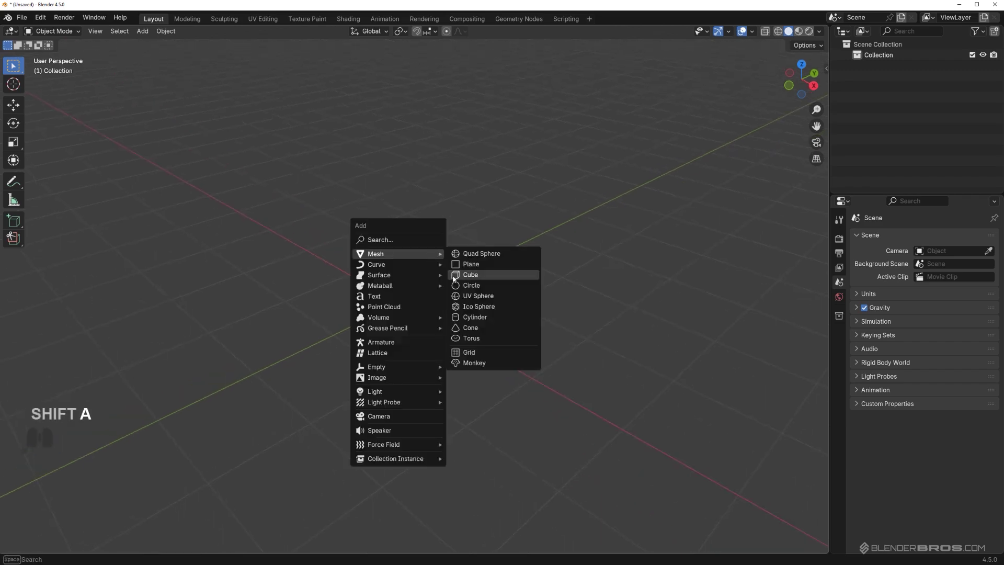
pyautogui.click(482, 275)
pyautogui.middleClick(487, 310)
pyautogui.press('Tab')
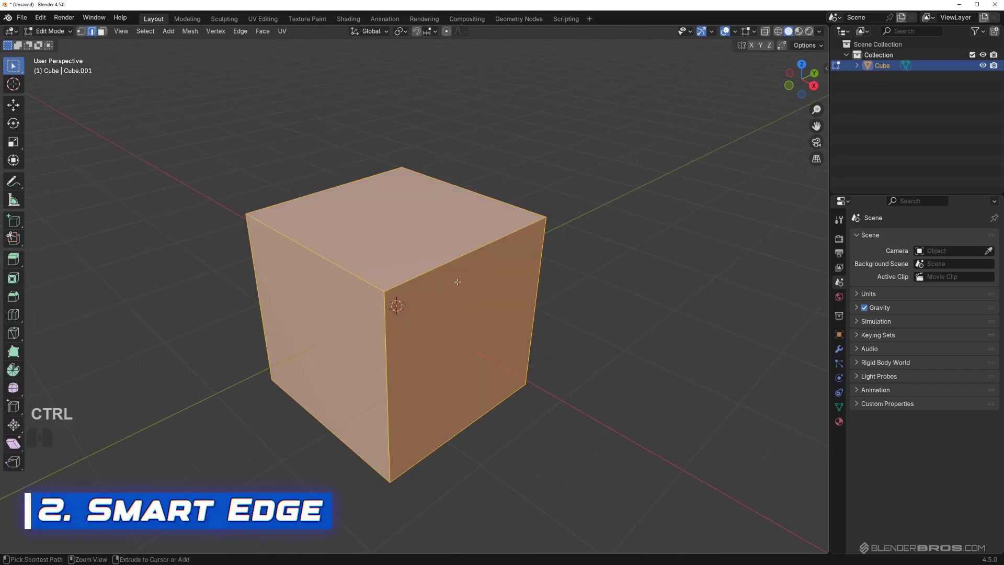
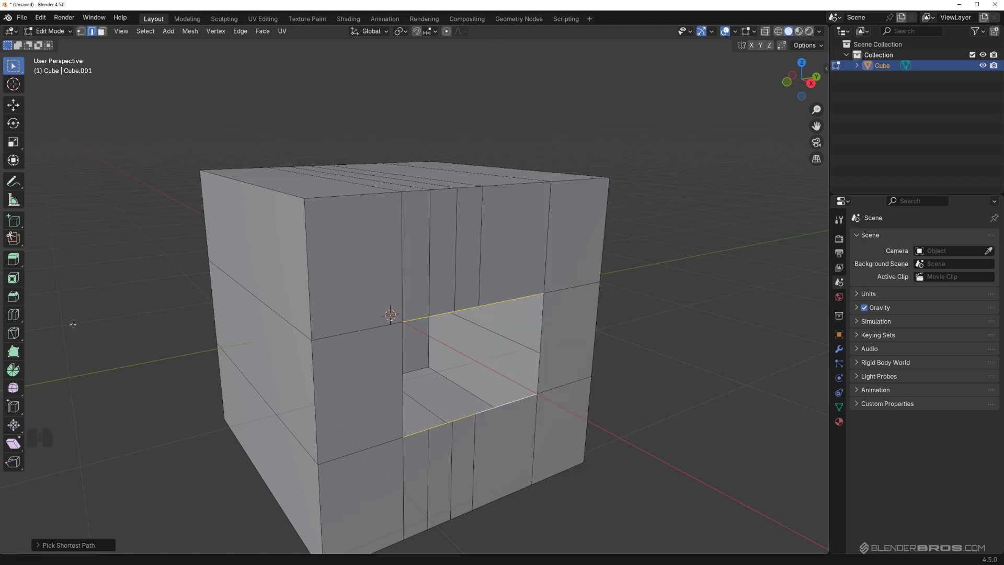
pyautogui.press('2')
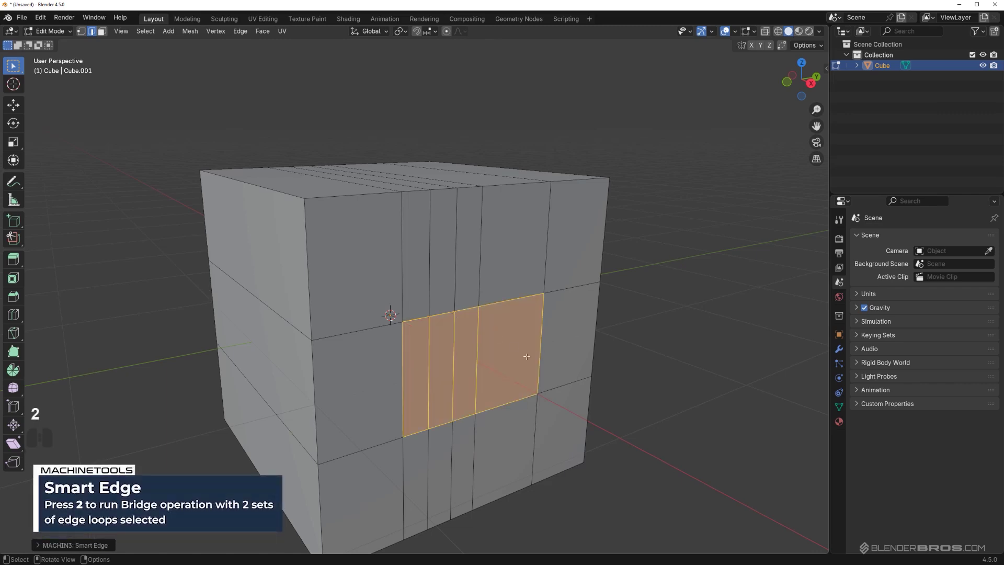
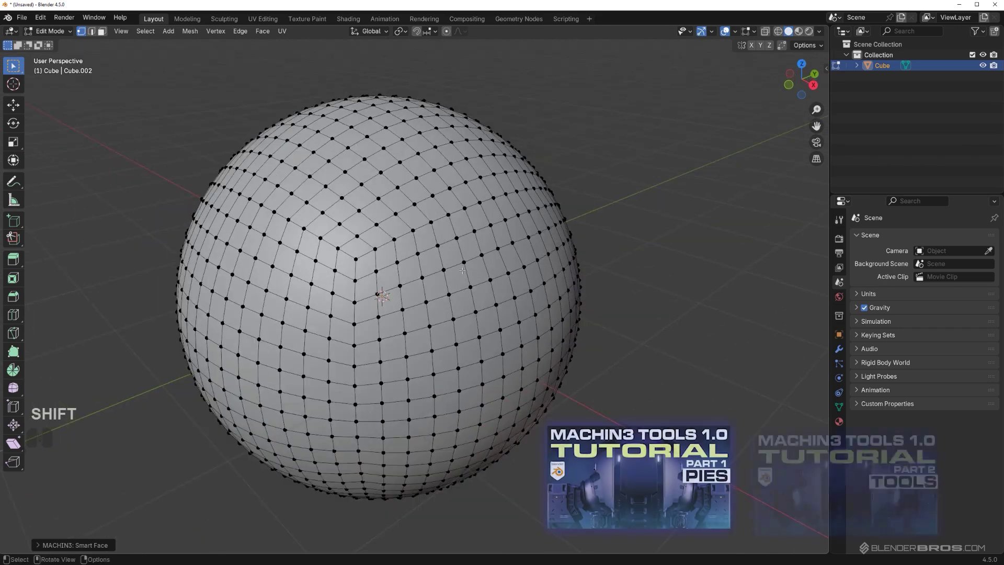
# Step: Leave Edit Mode and delete the spherical mesh so the scene is empty
pyautogui.press('Tab')
pyautogui.press('x')
pyautogui.click(462, 238)
pyautogui.click(43, 22)
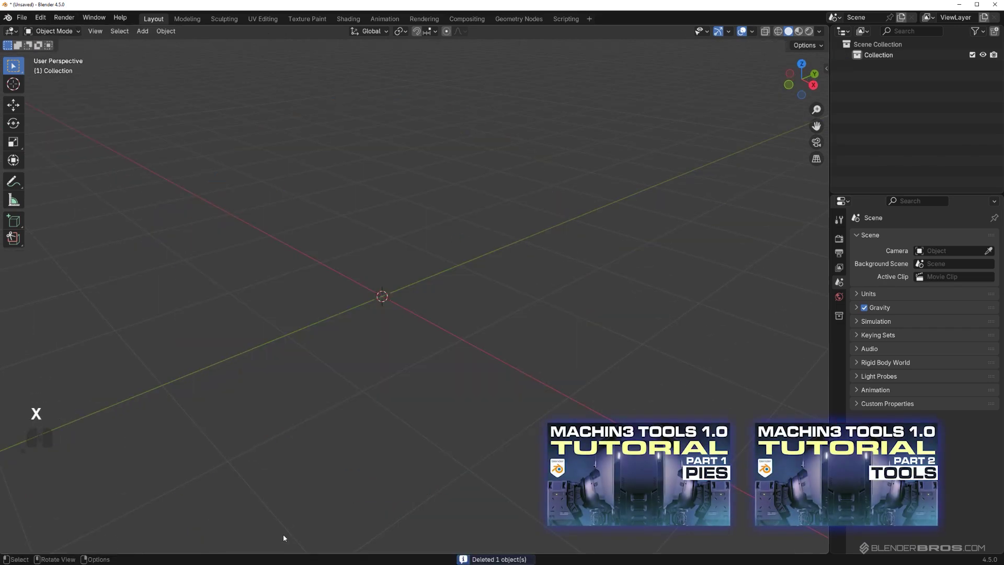
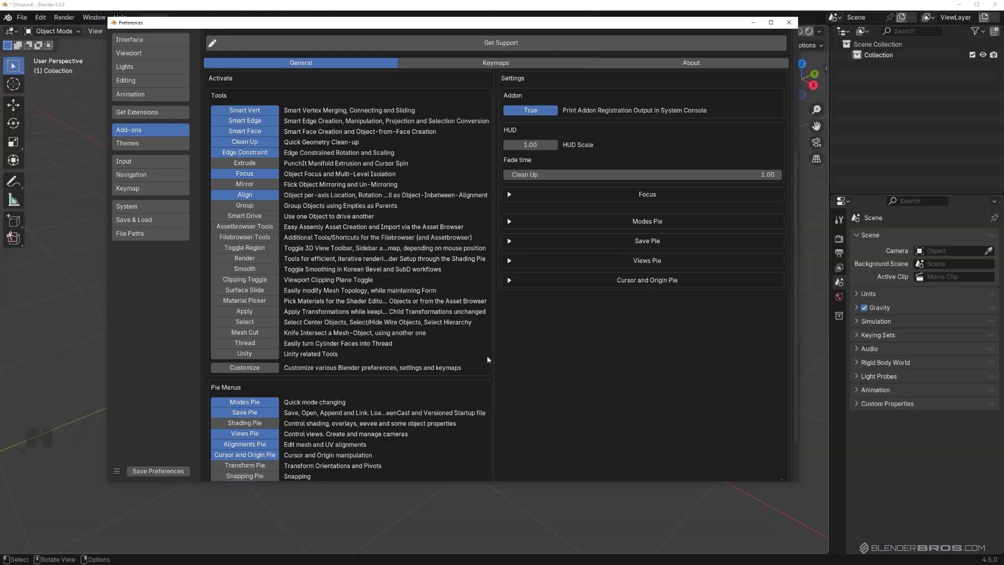
# Step: Subdivide the plane's edge repeatedly and shape it into an open-sided box
pyautogui.click(55, 215)
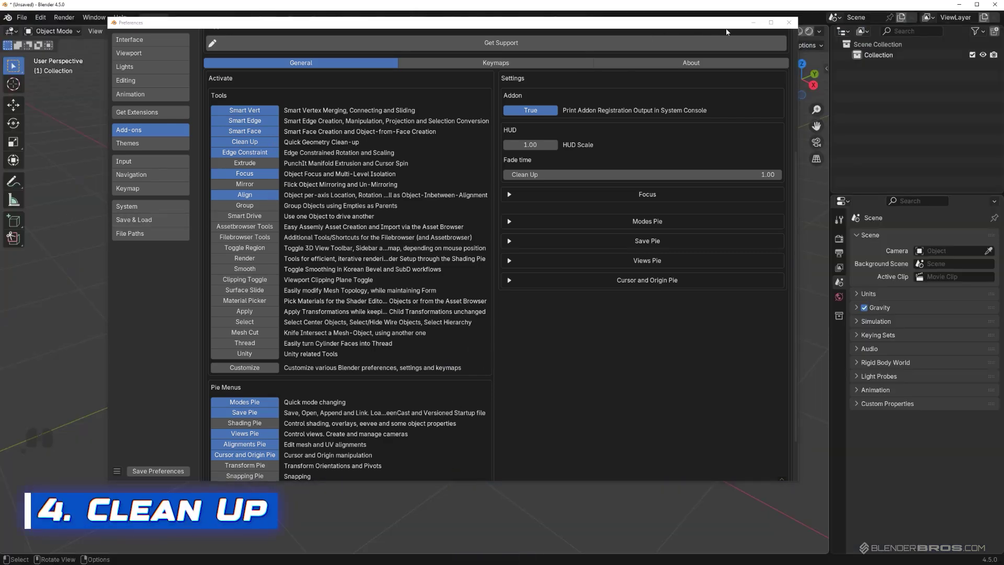
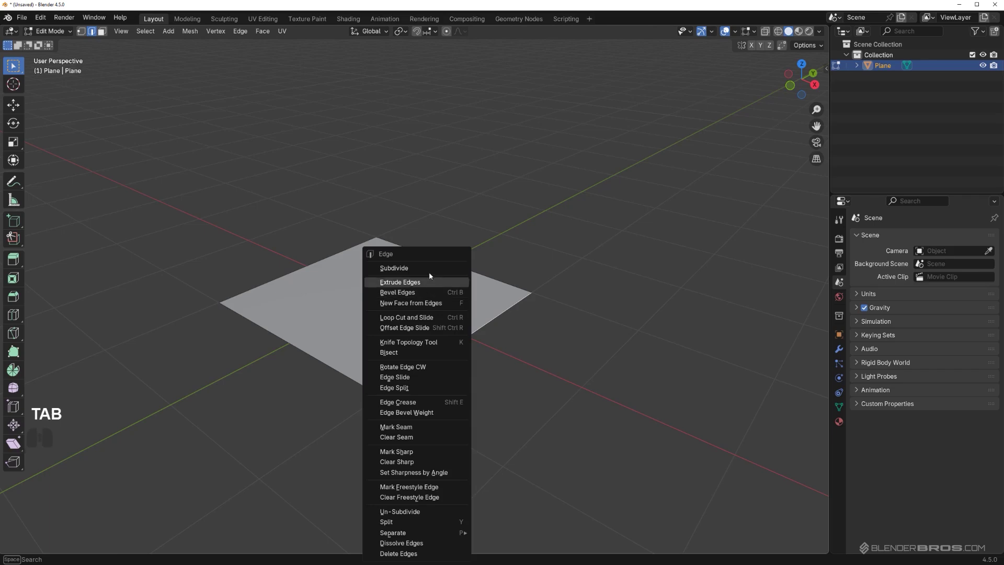
pyautogui.click(431, 269)
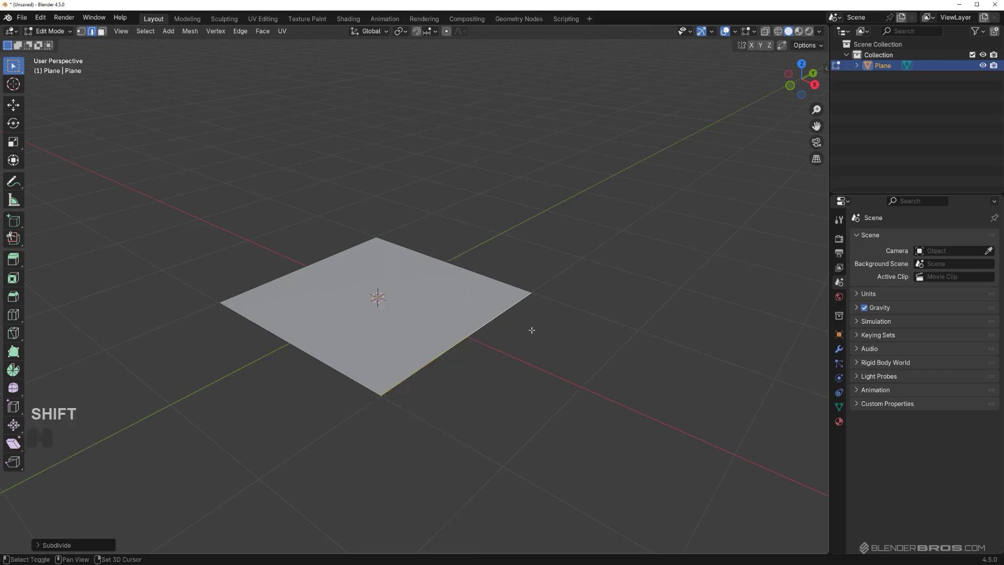
pyautogui.press('shift+r')
pyautogui.press('shift+r')
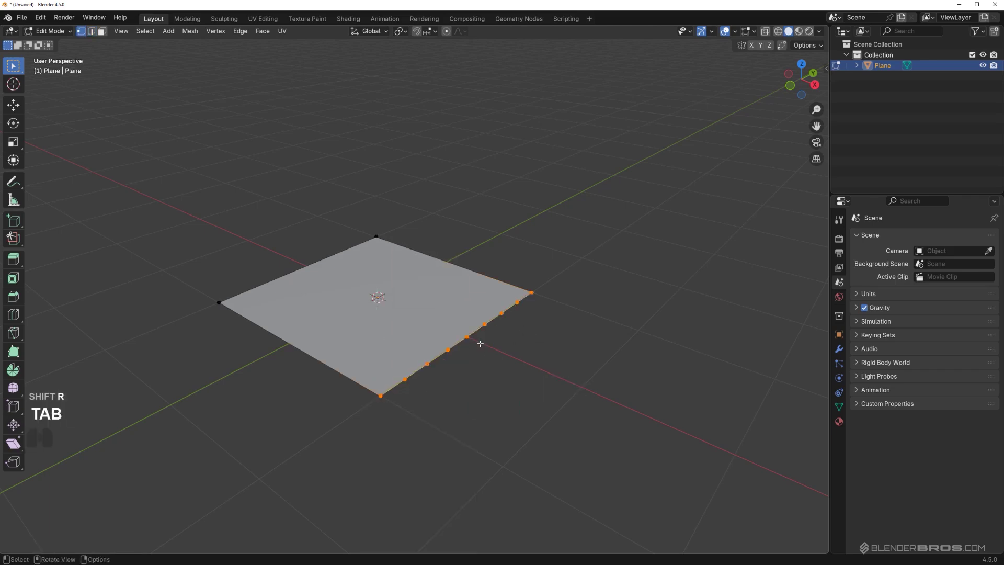
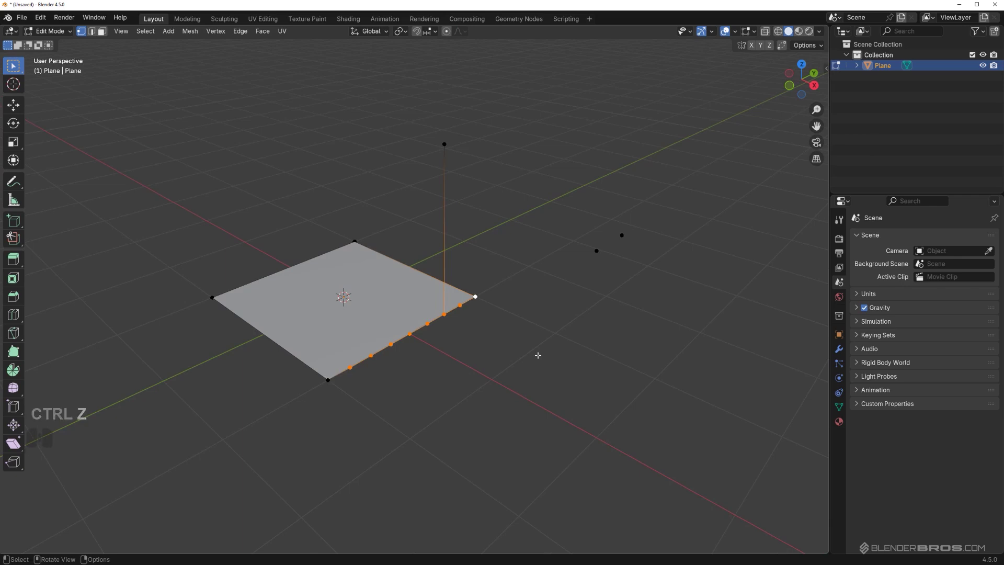
# Step: Run MACHIN3 Clean Up (3) to remove stray vertices and redundant edges, refining its options
pyautogui.press('3')
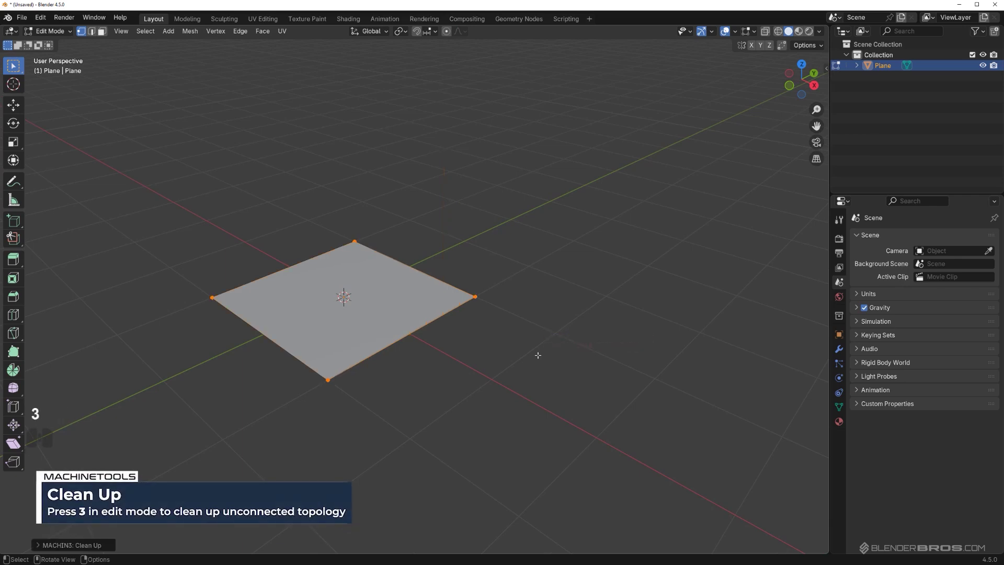
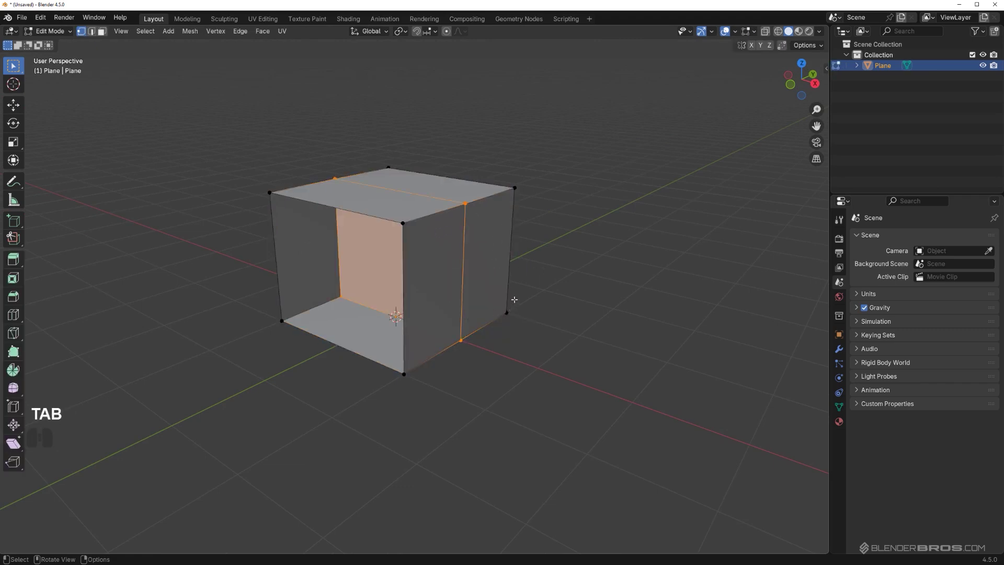
pyautogui.press('3')
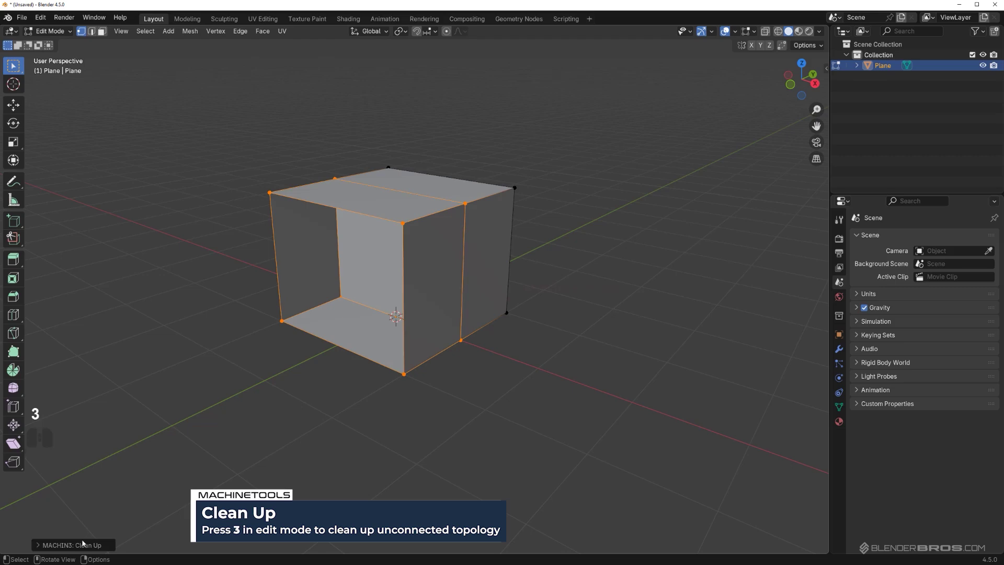
pyautogui.click(82, 546)
pyautogui.click(166, 494)
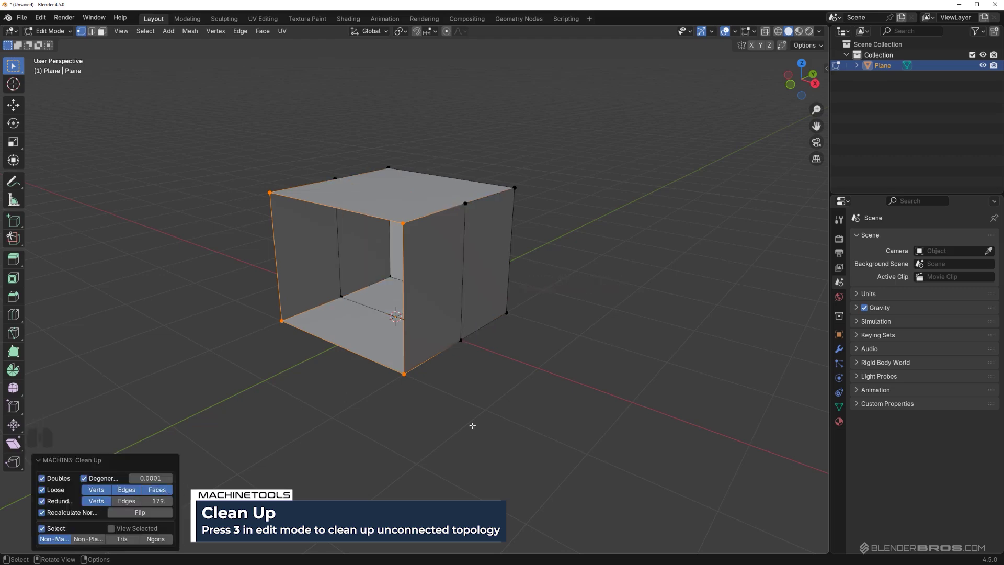
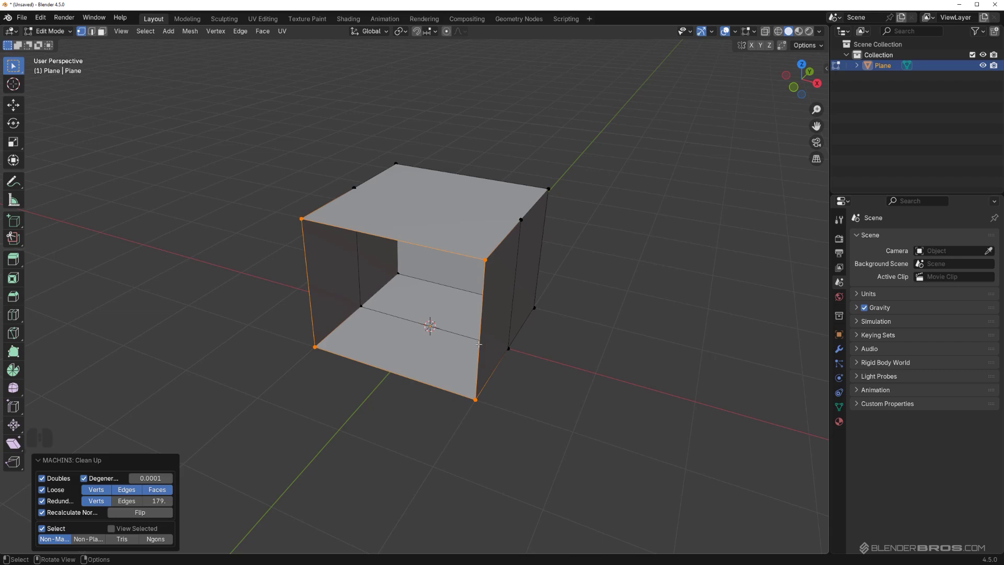
pyautogui.press('Tab')
# Step: Delete the box, add a fresh cube and rotate one face about 38 degrees around its edge with Alt+R
pyautogui.press('x')
pyautogui.press('Tab')
pyautogui.click(485, 216)
pyautogui.press('shift+a')
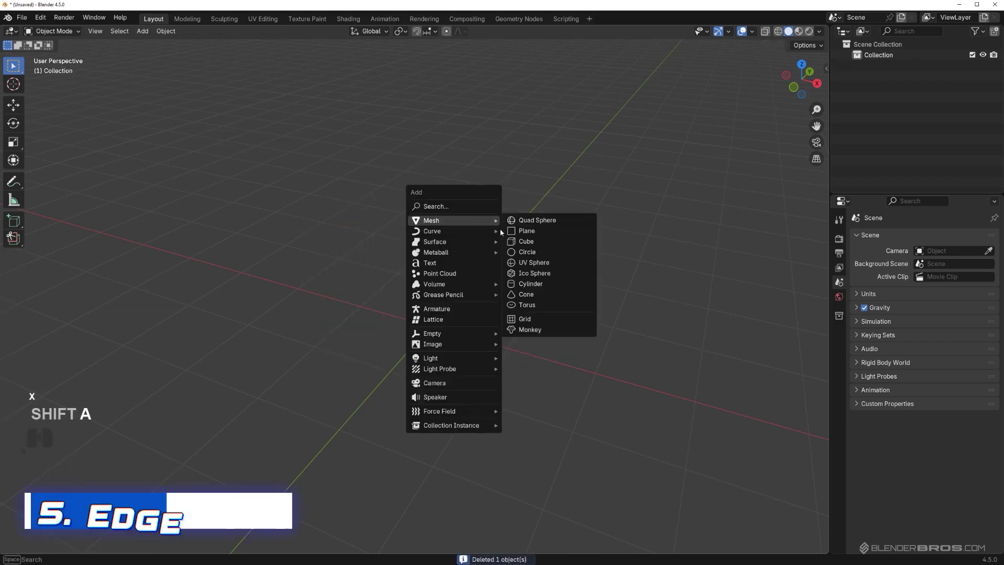
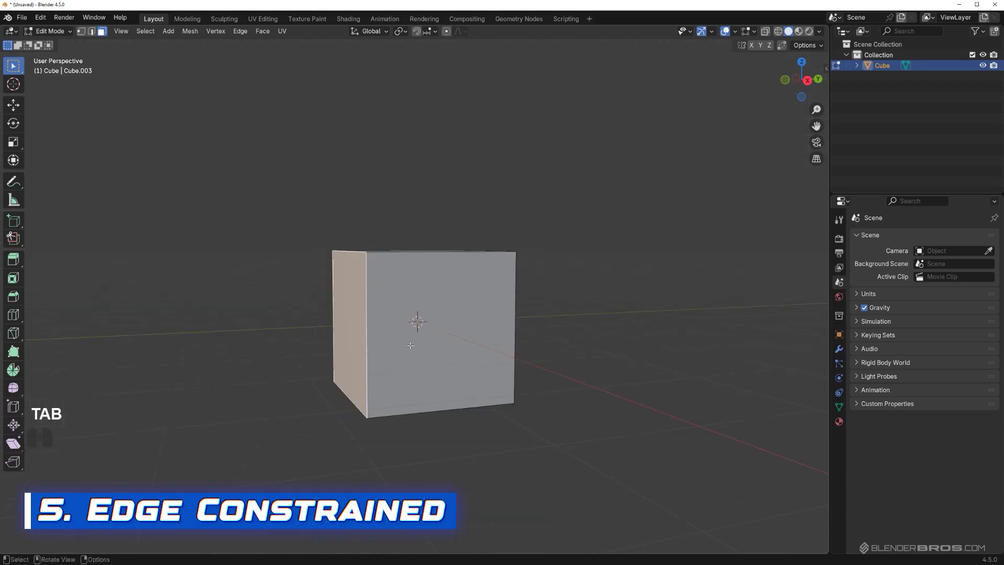
pyautogui.press('alt+r')
pyautogui.press('x')
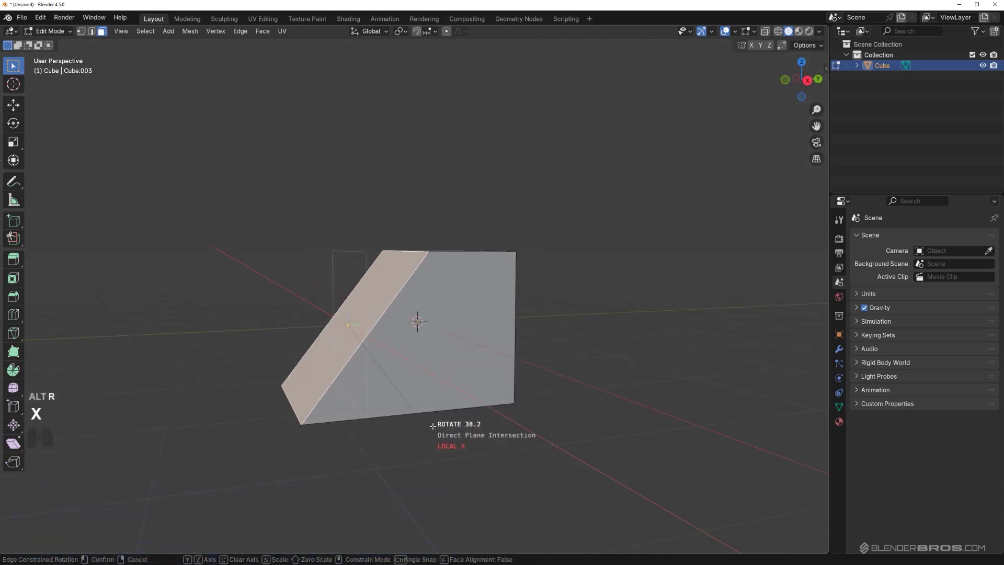
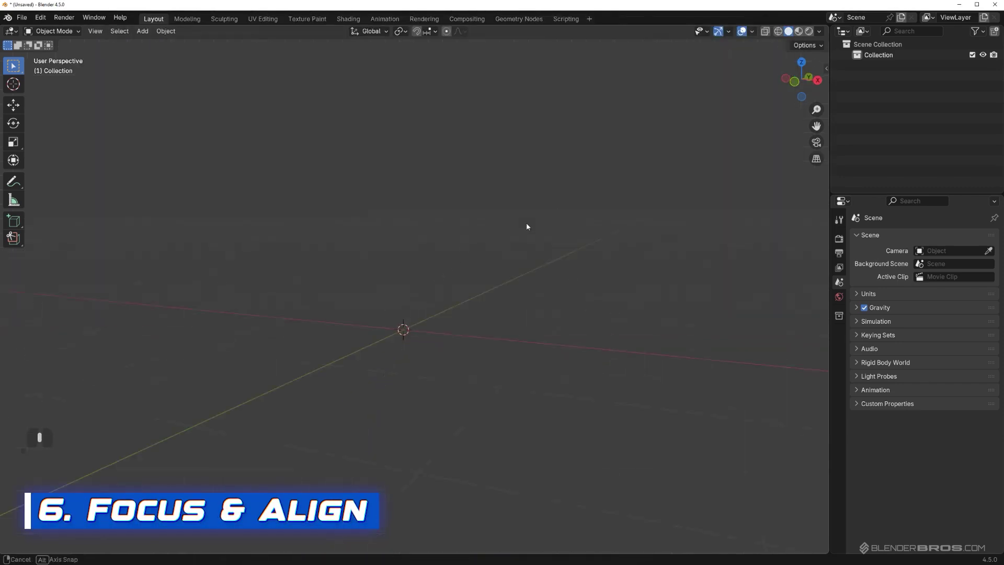
# Step: Add a cylinder and move it into place beside the tilted cube
pyautogui.press('shift+a')
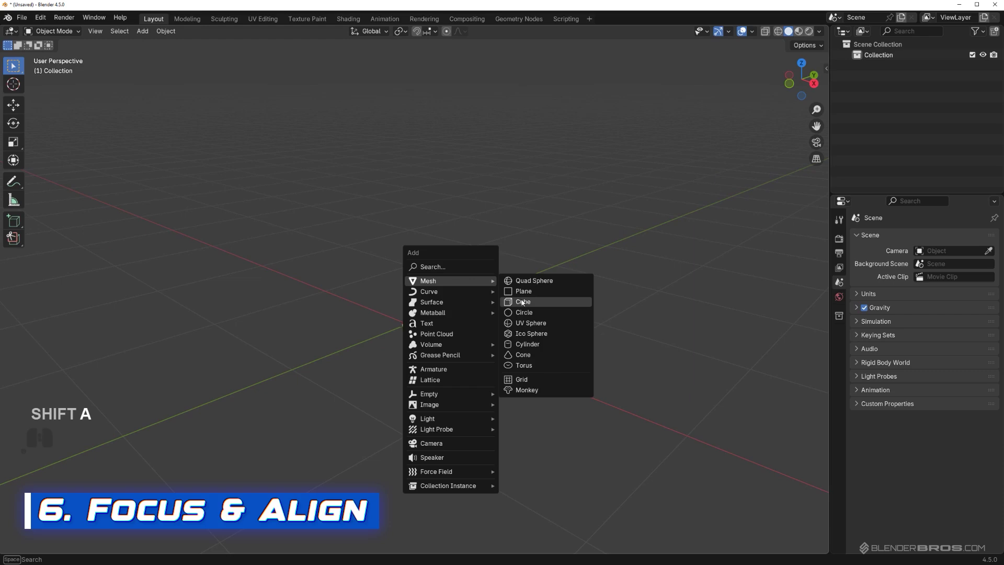
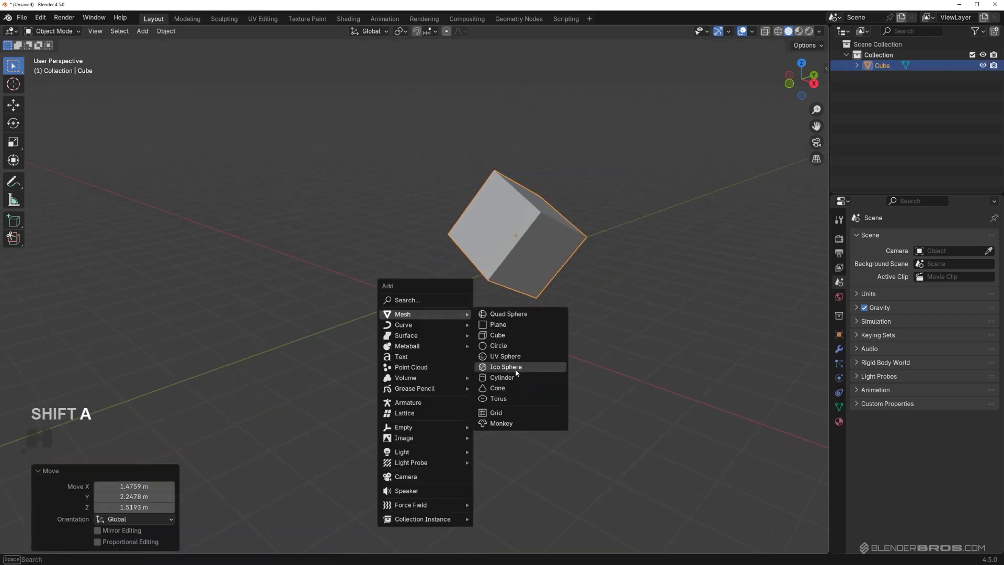
pyautogui.click(521, 379)
pyautogui.moveTo(500, 339); pyautogui.dragTo(468, 328)
pyautogui.press('g')
pyautogui.click(579, 173)
pyautogui.middleClick(513, 302)
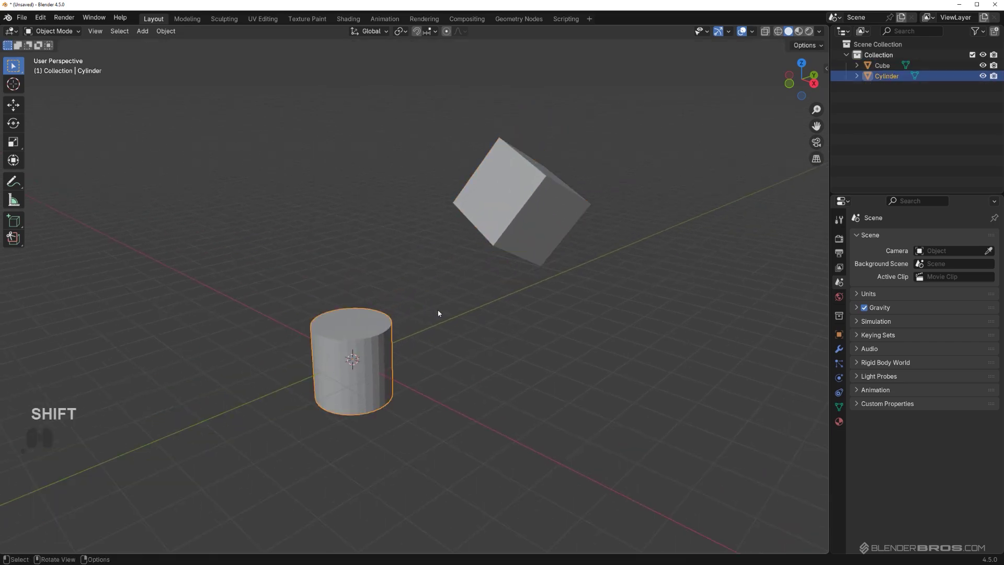
pyautogui.click(378, 341)
pyautogui.click(537, 204)
pyautogui.middleClick(543, 325)
# Step: Align the cylinder to the cube with Alt+A, resize it over the cube, then delete it
pyautogui.press('alt+a')
pyautogui.doubleClick(503, 237)
pyautogui.press('s')
pyautogui.click(644, 287)
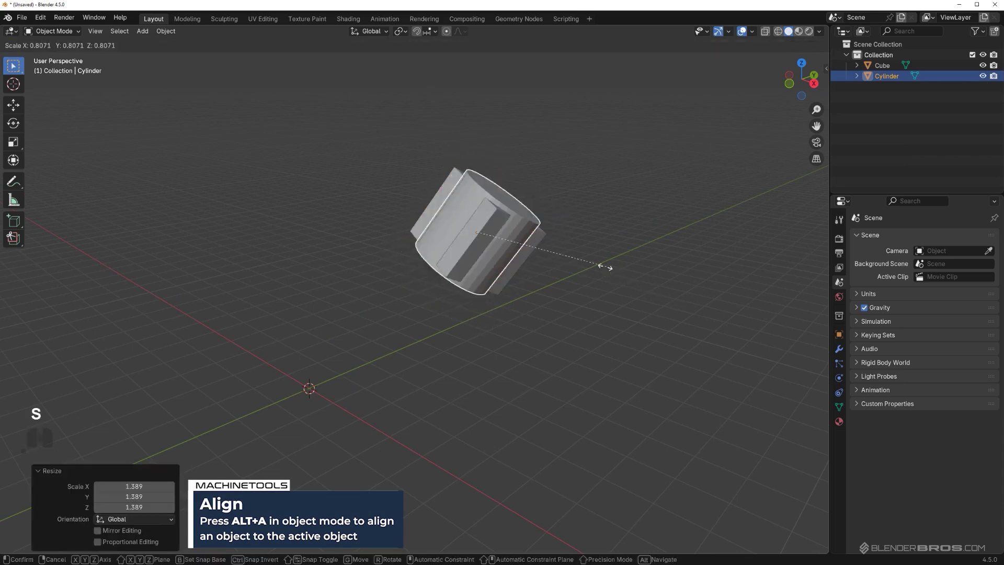
pyautogui.moveTo(543, 257); pyautogui.dragTo(505, 259)
pyautogui.doubleClick(503, 257)
pyautogui.press('z')
pyautogui.press('x')
pyautogui.moveTo(443, 328); pyautogui.dragTo(461, 315)
# Step: Reposition the cube and duplicate it with Shift+D
pyautogui.press('g')
pyautogui.click(397, 343)
pyautogui.press('shift+d')
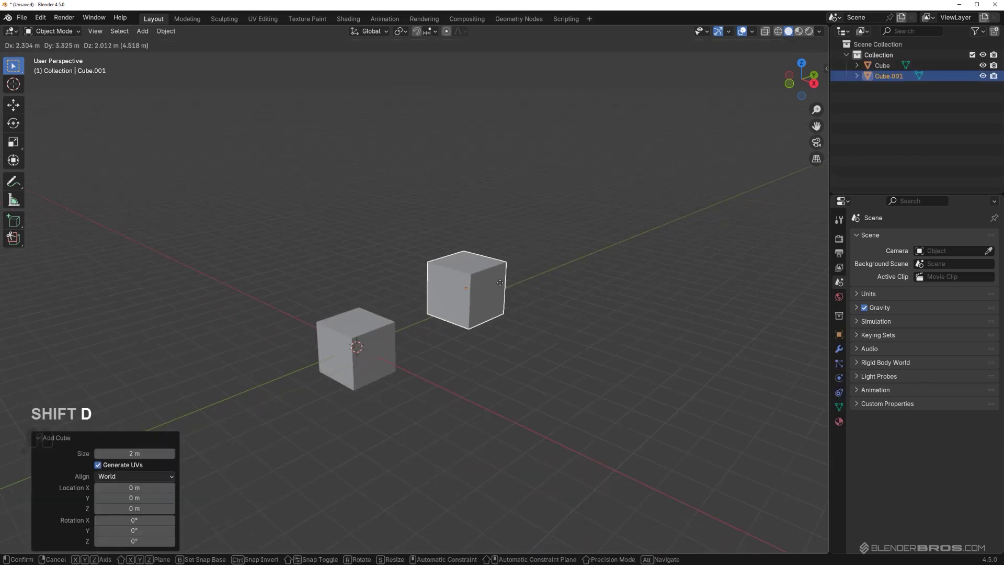
# Step: Place the duplicate and duplicate twice more to lay out four cubes, one raised above
pyautogui.click(462, 290)
pyautogui.press('shift+d')
pyautogui.click(600, 273)
pyautogui.press('shift+d')
pyautogui.click(518, 175)
# Step: Select three cubes and isolate them with Focus (/) so the tilted cube is hidden, inspecting the result
pyautogui.middleClick(525, 216)
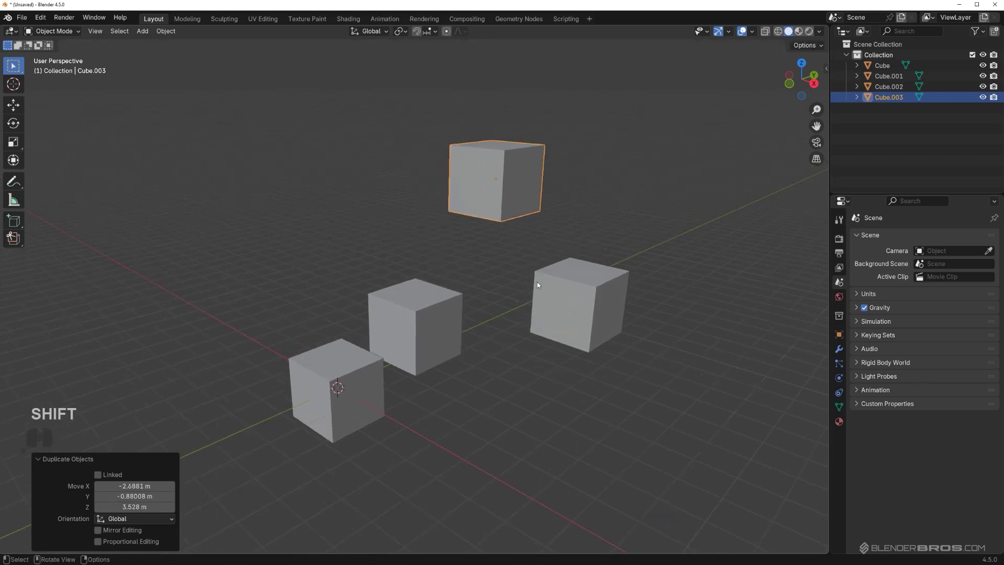
pyautogui.middleClick(524, 256)
pyautogui.click(560, 284)
pyautogui.press('/')
pyautogui.middleClick(585, 321)
pyautogui.press('/')
pyautogui.press('/')
pyautogui.middleClick(585, 321)
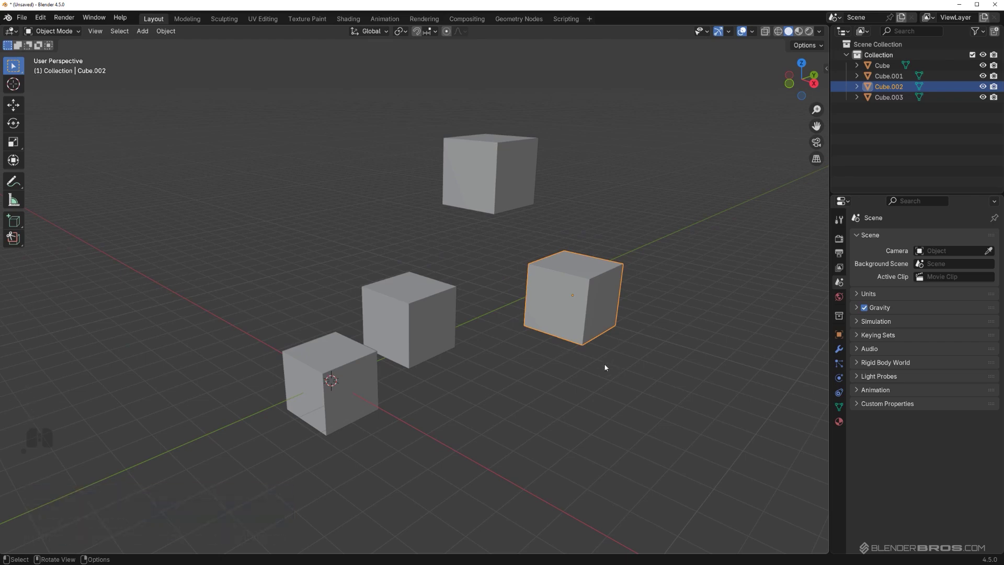
pyautogui.middleClick(553, 329)
pyautogui.middleClick(508, 318)
pyautogui.middleClick(525, 307)
pyautogui.middleClick(530, 292)
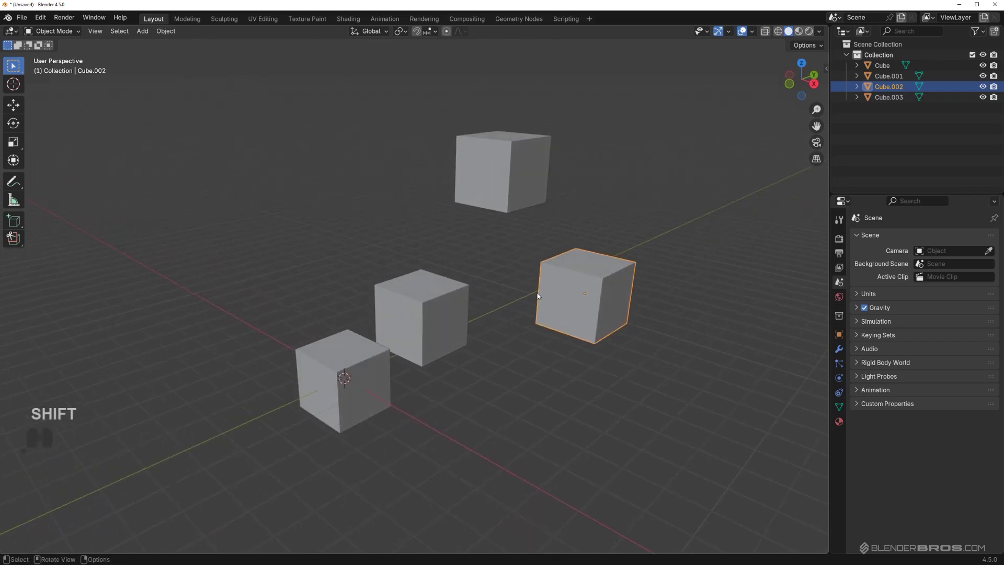
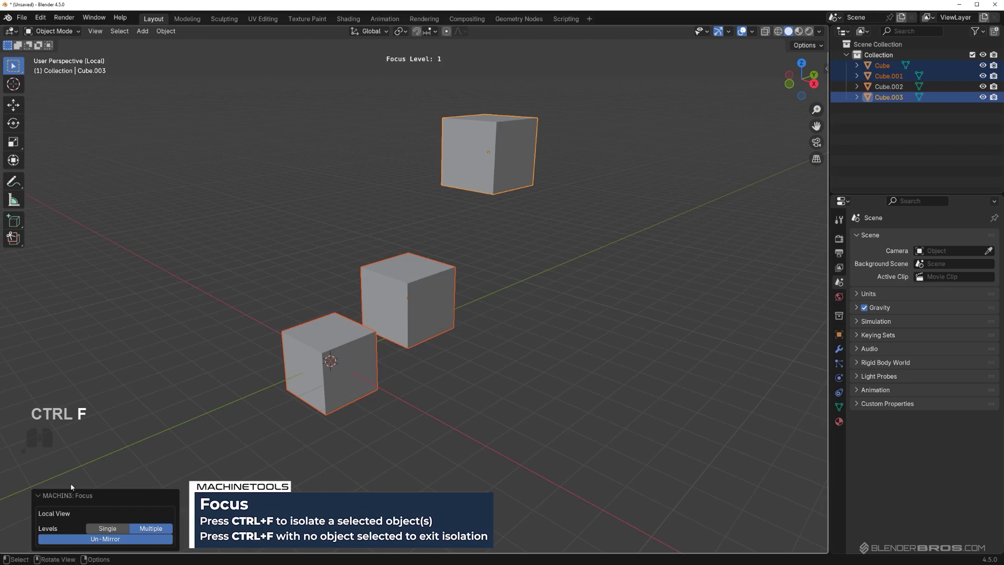
# Step: Isolate progressively narrower cube selections with Focus down to a single cube, then deselect it
pyautogui.click(68, 497)
pyautogui.click(63, 547)
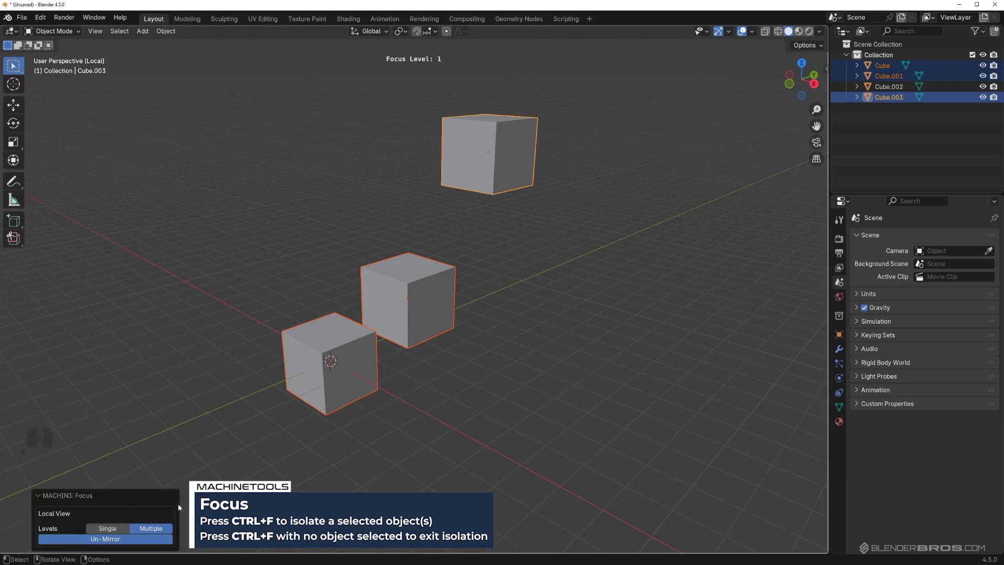
pyautogui.middleClick(349, 308)
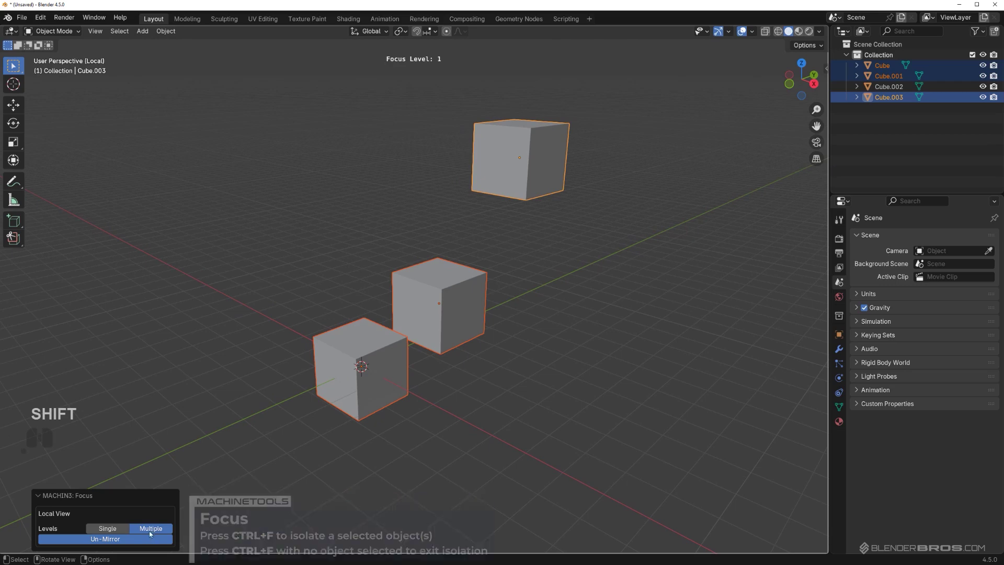
pyautogui.click(477, 296)
pyautogui.click(377, 366)
pyautogui.press('ctrl+f')
pyautogui.click(349, 379)
pyautogui.press('ctrl+f')
pyautogui.moveTo(468, 311); pyautogui.dragTo(511, 238)
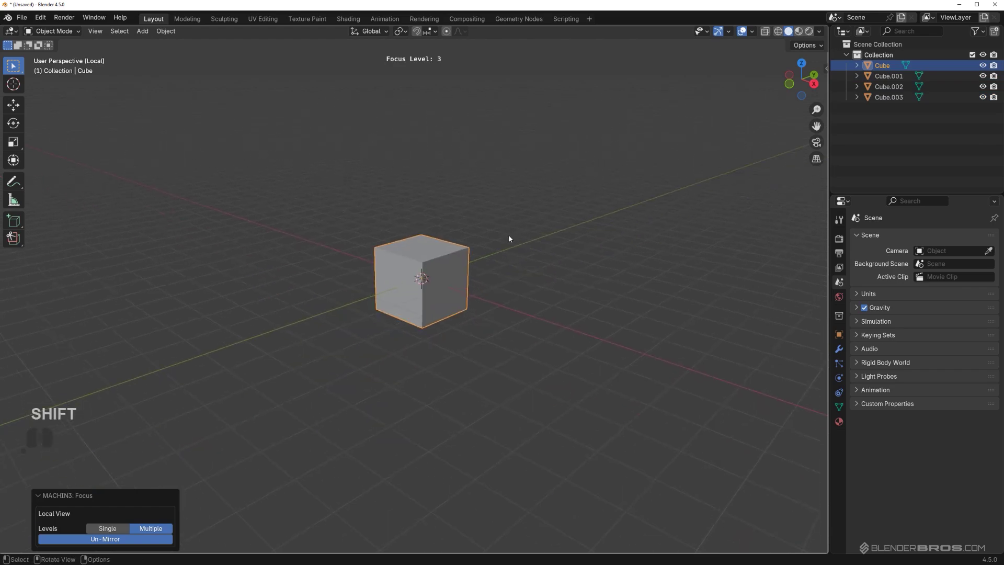
pyautogui.click(526, 252)
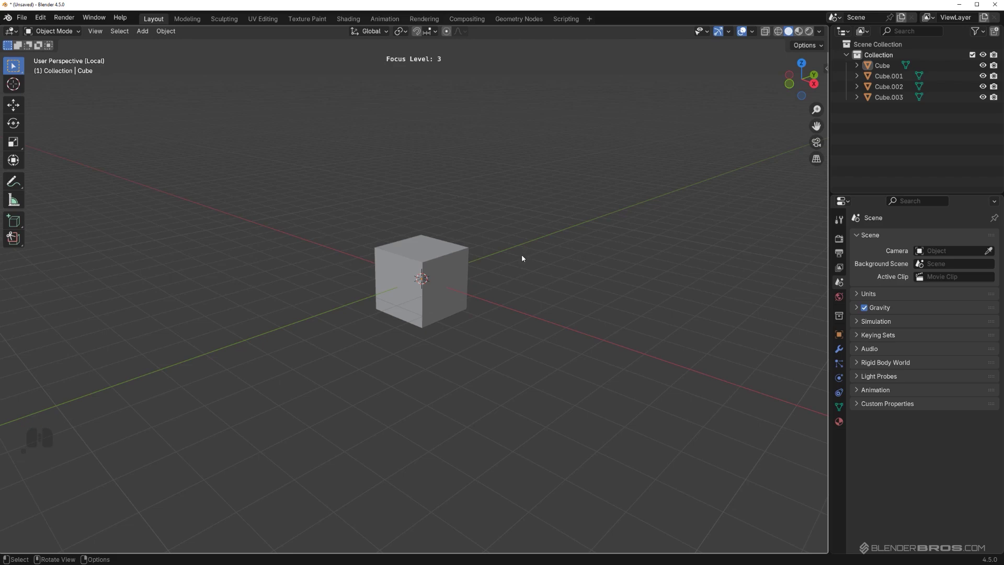
# Step: Step back out of every Focus level so all four cubes reappear, then orbit around them
pyautogui.press('ctrl+f')
pyautogui.press('ctrl+f')
pyautogui.press('ctrl+f')
pyautogui.middleClick(542, 268)
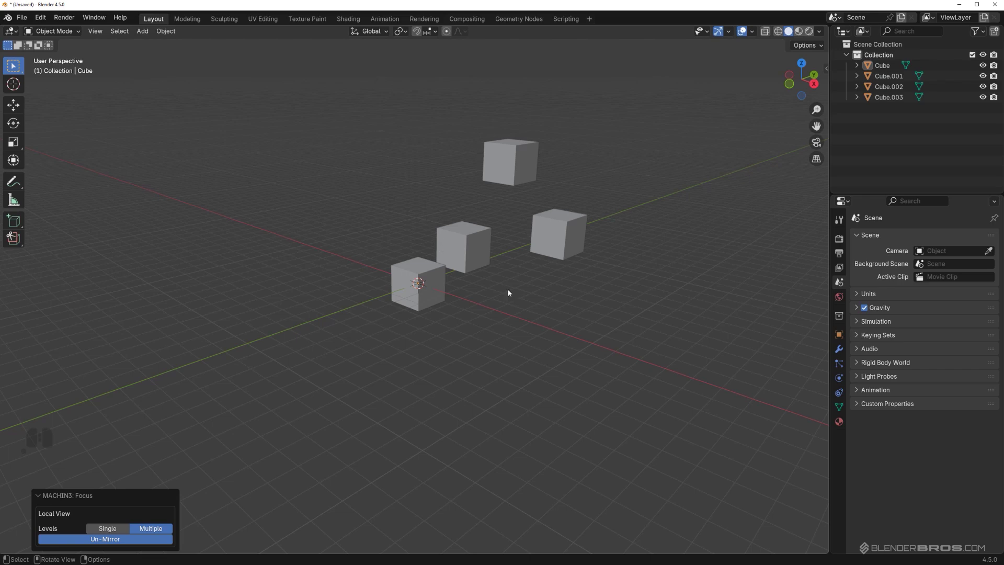
pyautogui.middleClick(509, 271)
pyautogui.moveTo(540, 254); pyautogui.dragTo(562, 260)
pyautogui.moveTo(550, 268); pyautogui.dragTo(552, 313)
pyautogui.moveTo(548, 311); pyautogui.dragTo(517, 292)
pyautogui.middleClick(467, 267)
pyautogui.middleClick(457, 265)
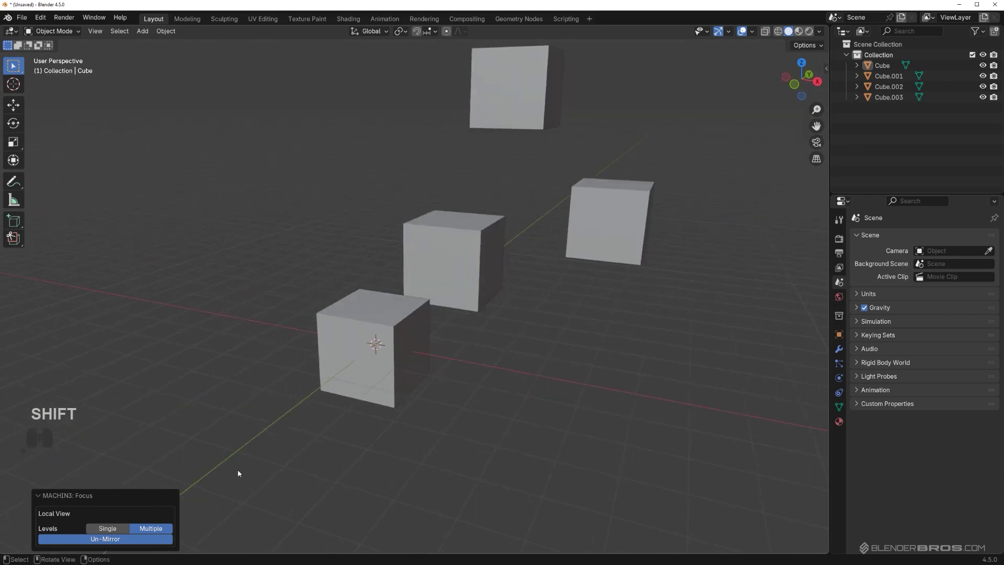
# Step: Select all four cubes and delete them, leaving the scene empty
pyautogui.click(652, 213)
pyautogui.moveTo(488, 298); pyautogui.dragTo(507, 303)
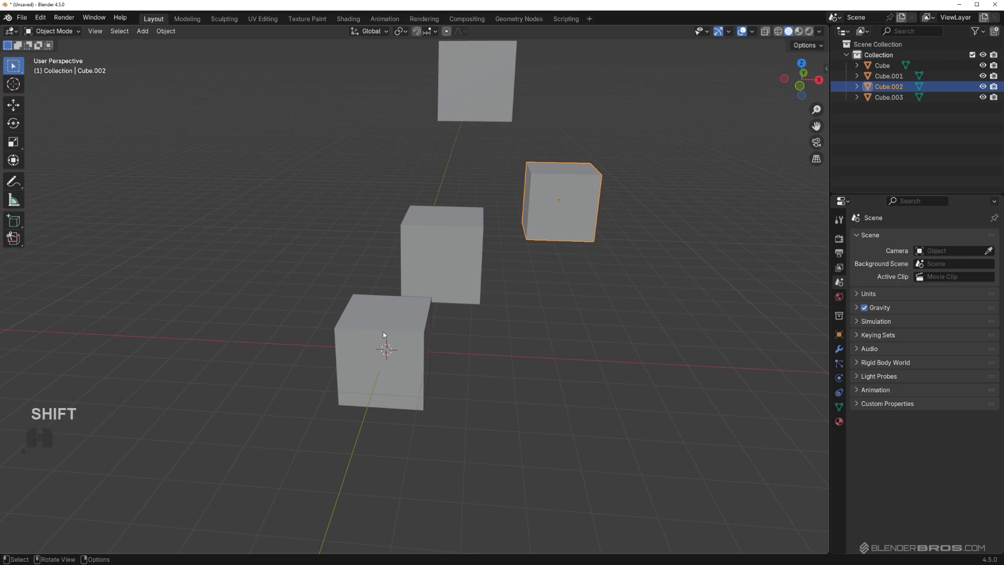
pyautogui.press('a')
pyautogui.press('x')
pyautogui.press('a')
pyautogui.click(646, 307)
pyautogui.moveTo(521, 331); pyautogui.dragTo(488, 329)
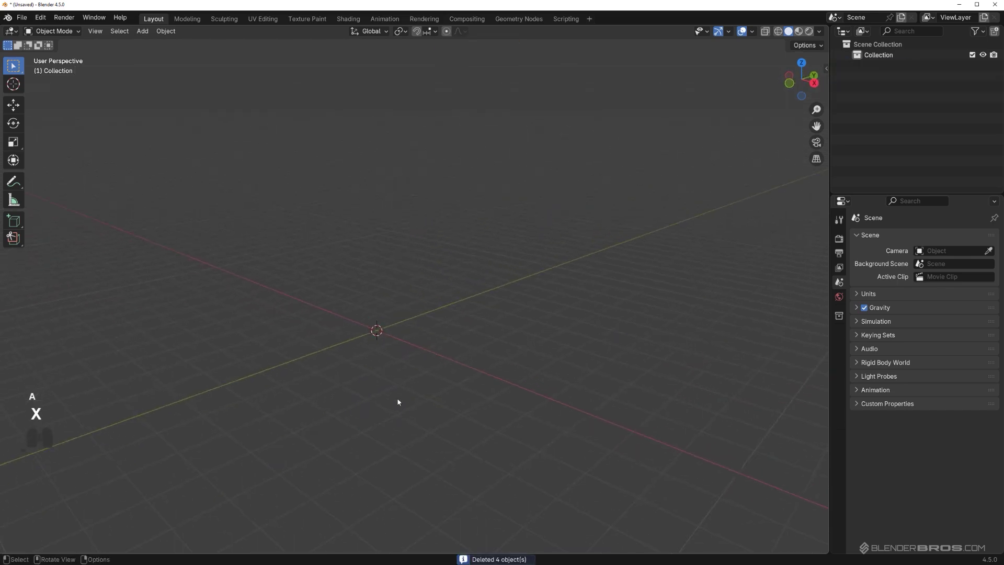
# Step: Close the MACHIN3tools add-on Preferences window and return to the empty viewport
pyautogui.middleClick(295, 411)
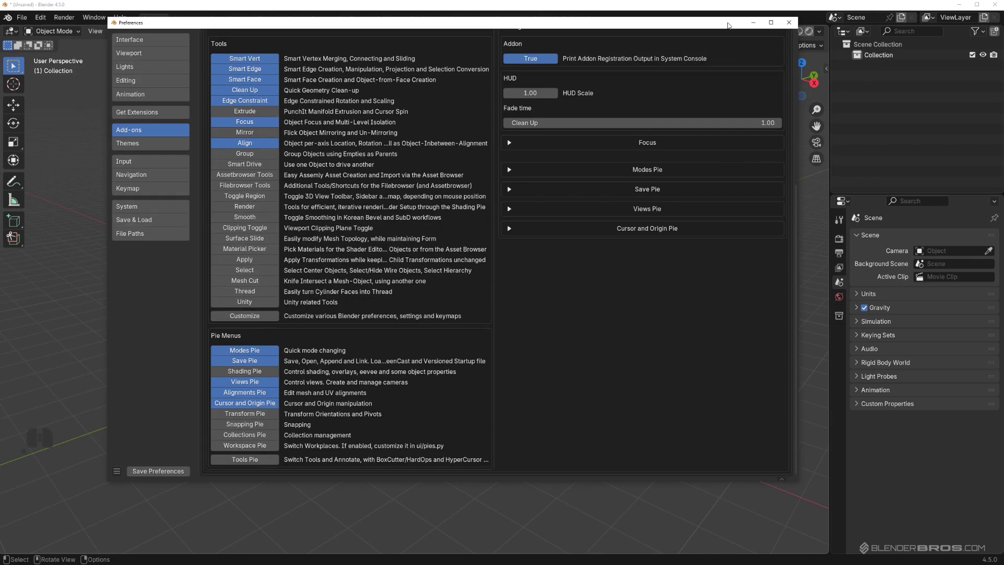
pyautogui.click(748, 27)
pyautogui.moveTo(404, 338); pyautogui.dragTo(424, 332)
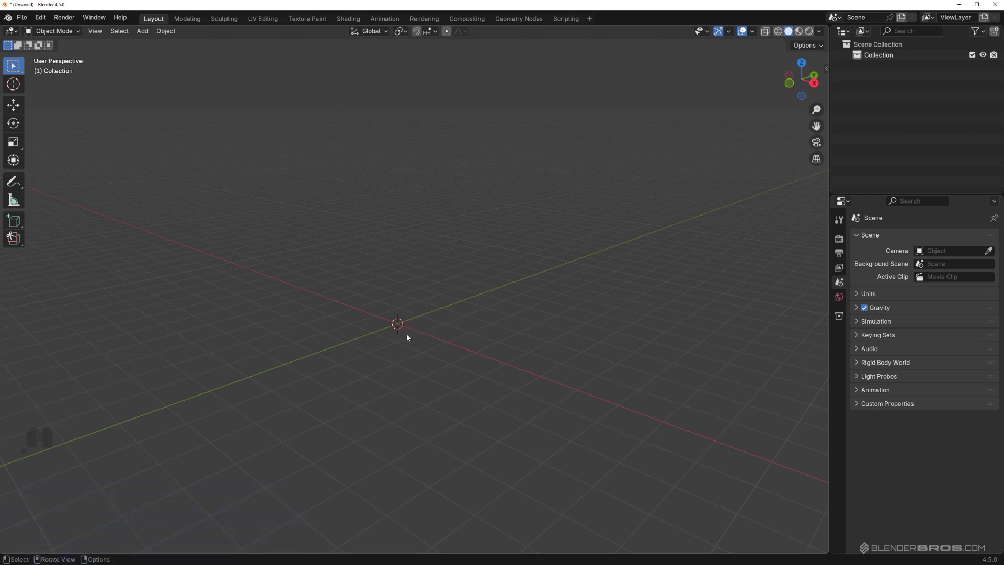
# Step: Add a cube to the empty scene from the Shift+A Mesh list
pyautogui.press('shift+a')
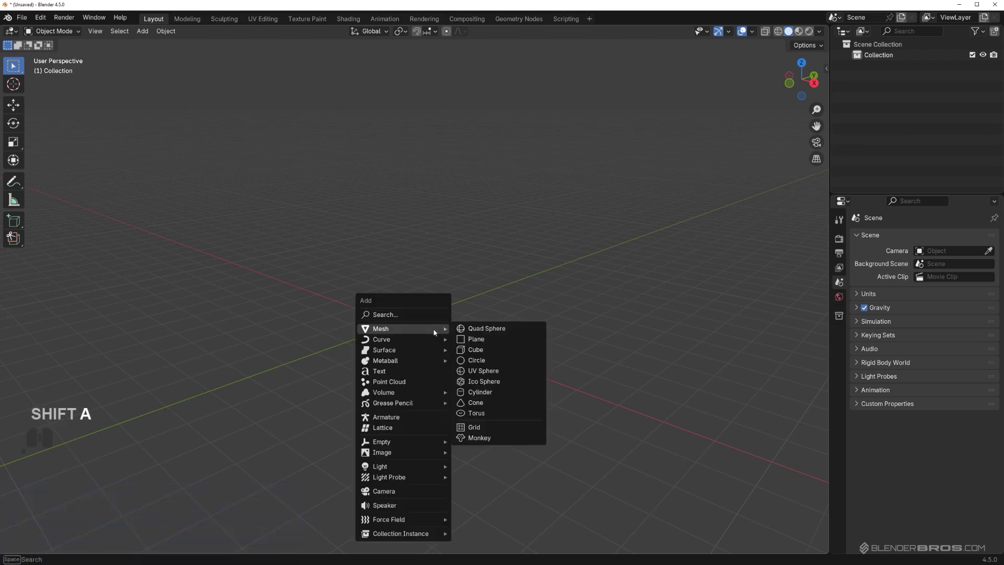
pyautogui.click(483, 349)
pyautogui.moveTo(437, 336); pyautogui.dragTo(455, 339)
pyautogui.middleClick(468, 286)
pyautogui.middleClick(470, 272)
pyautogui.middleClick(467, 261)
pyautogui.middleClick(475, 280)
pyautogui.middleClick(476, 284)
pyautogui.moveTo(475, 282); pyautogui.dragTo(474, 274)
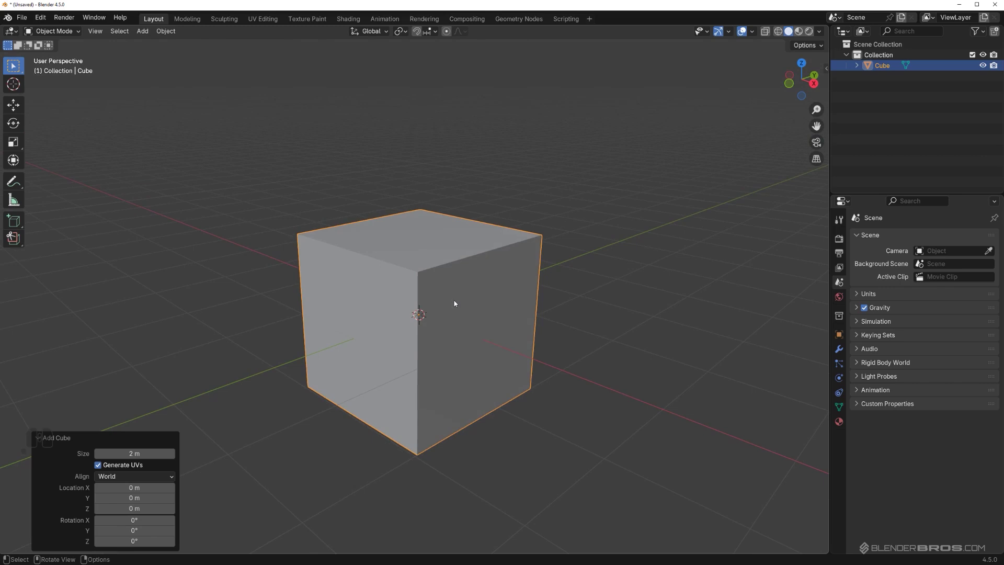
# Step: Orbit and back away from the cube, then enter Edit Mode on its mesh via the Modes pie
pyautogui.middleClick(445, 314)
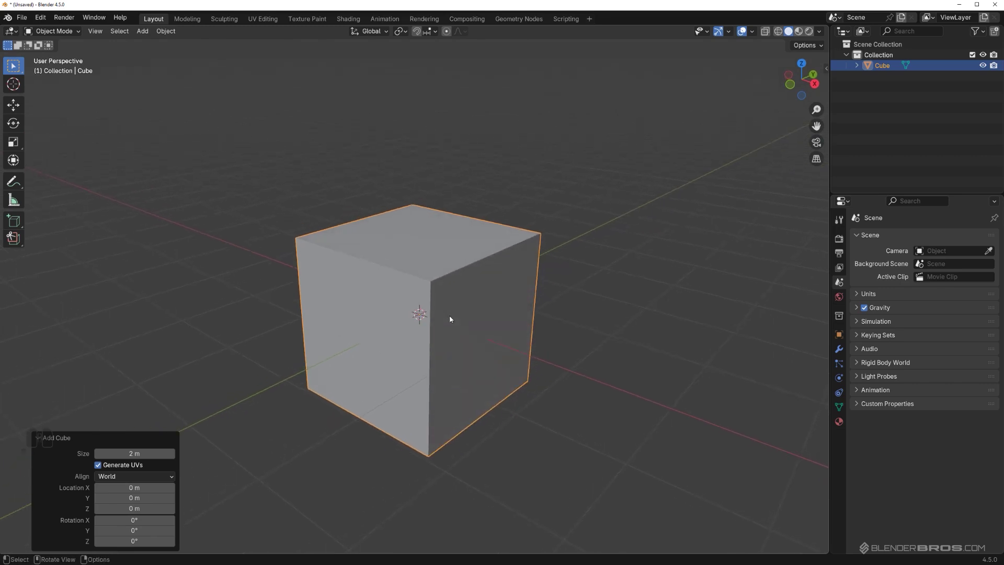
pyautogui.moveTo(453, 288); pyautogui.dragTo(437, 283)
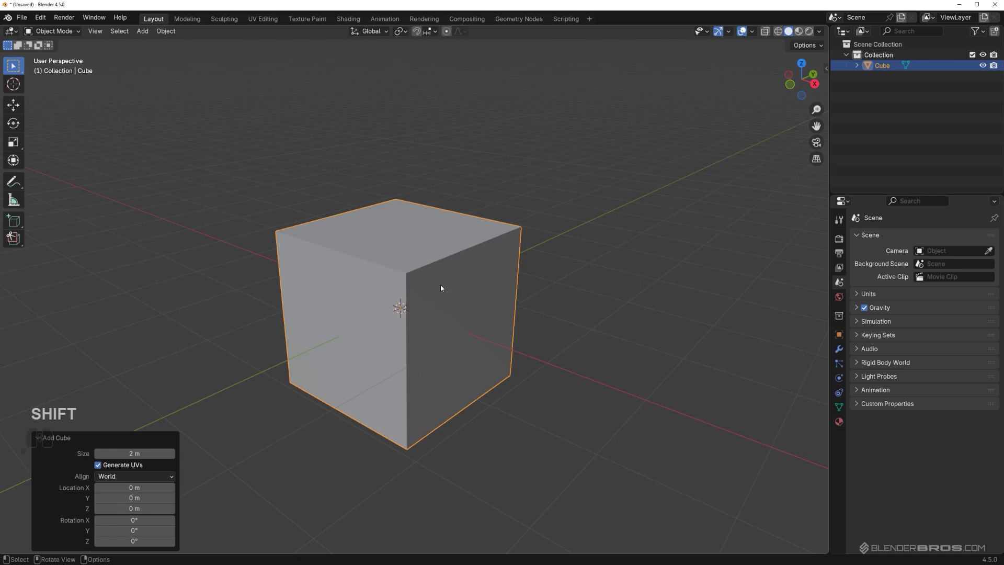
pyautogui.moveTo(431, 284); pyautogui.dragTo(417, 277)
pyautogui.middleClick(420, 269)
pyautogui.middleClick(448, 270)
pyautogui.middleClick(447, 268)
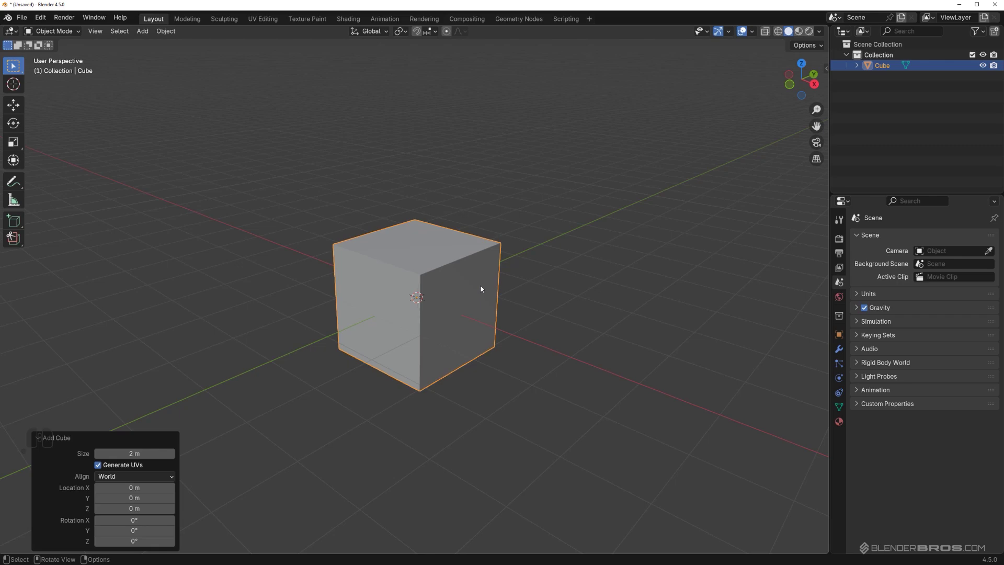
pyautogui.press('Tab')
pyautogui.press('Tab')
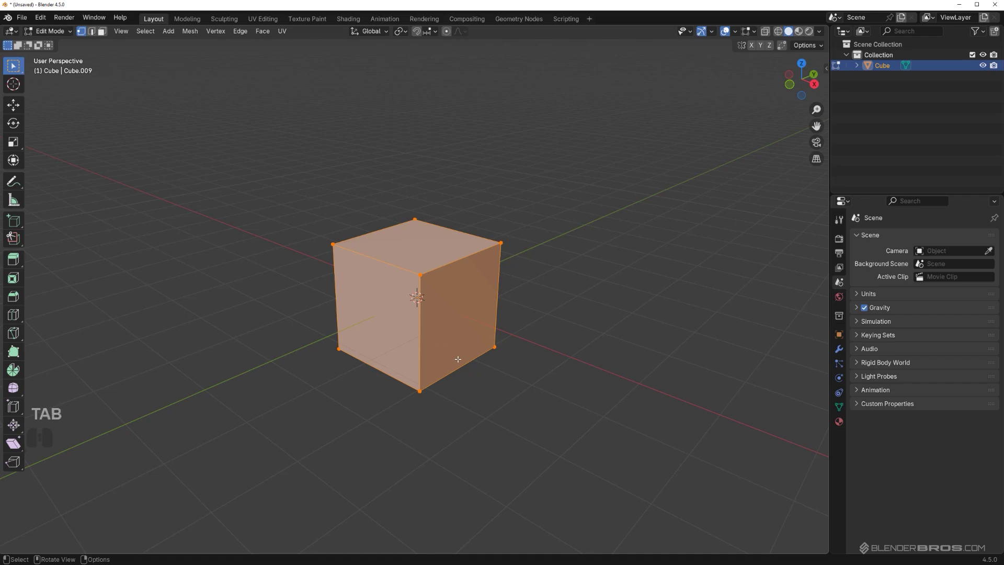
# Step: Cycle the Modes pie through face selection to edge selection with the whole mesh selected
pyautogui.press('Tab')
pyautogui.press('Tab')
pyautogui.press('Tab')
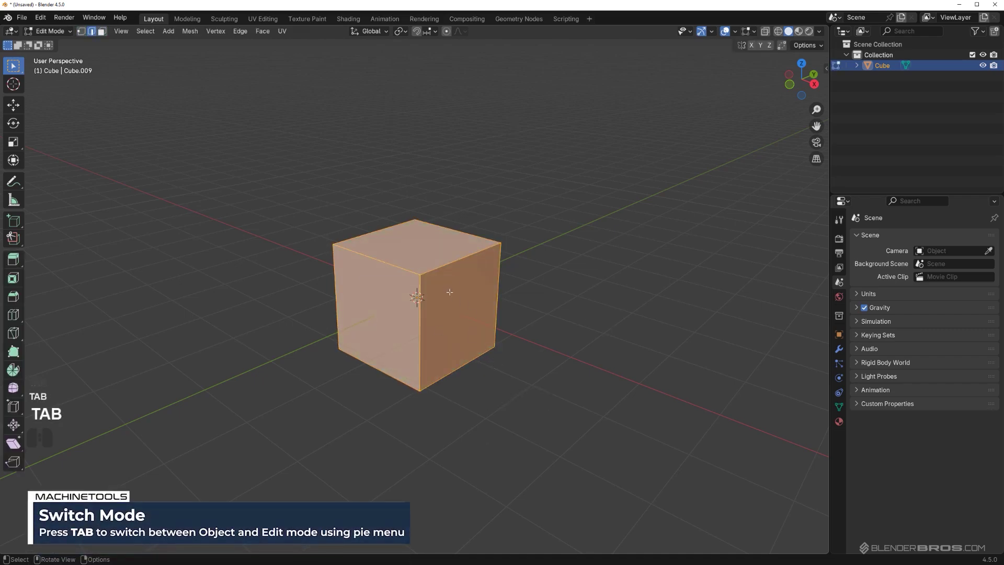
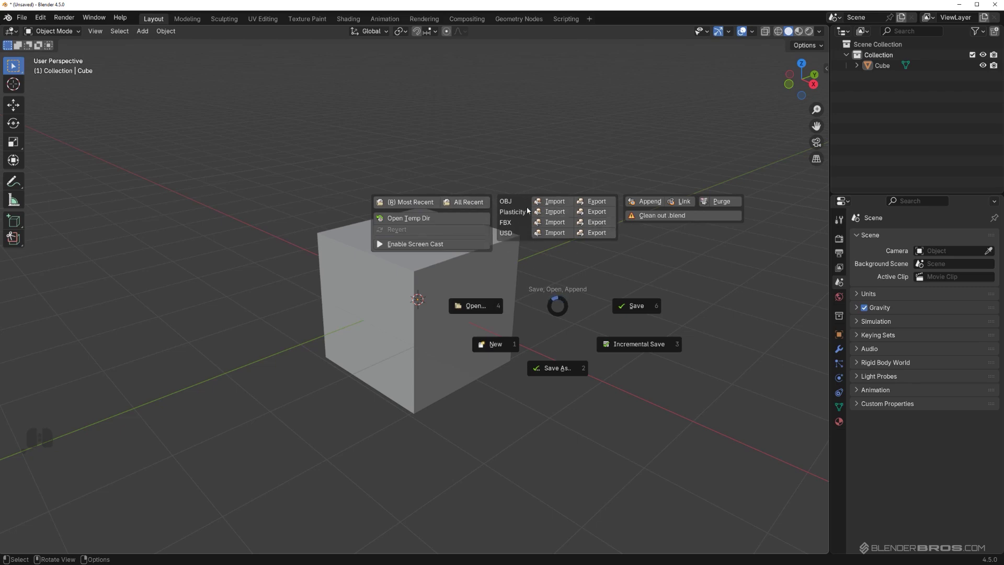
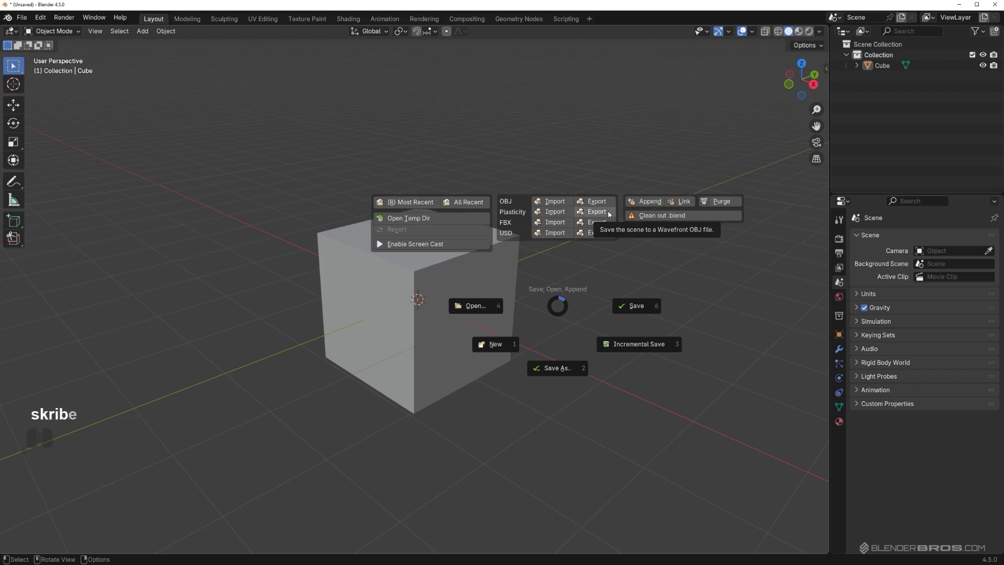
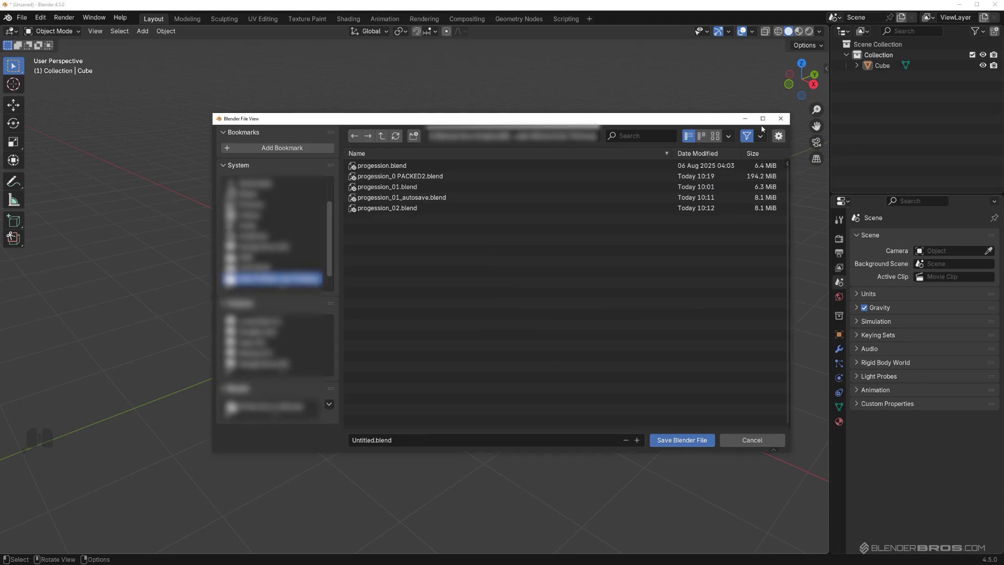
pyautogui.click(780, 119)
pyautogui.click(868, 33)
pyautogui.click(885, 130)
pyautogui.click(865, 29)
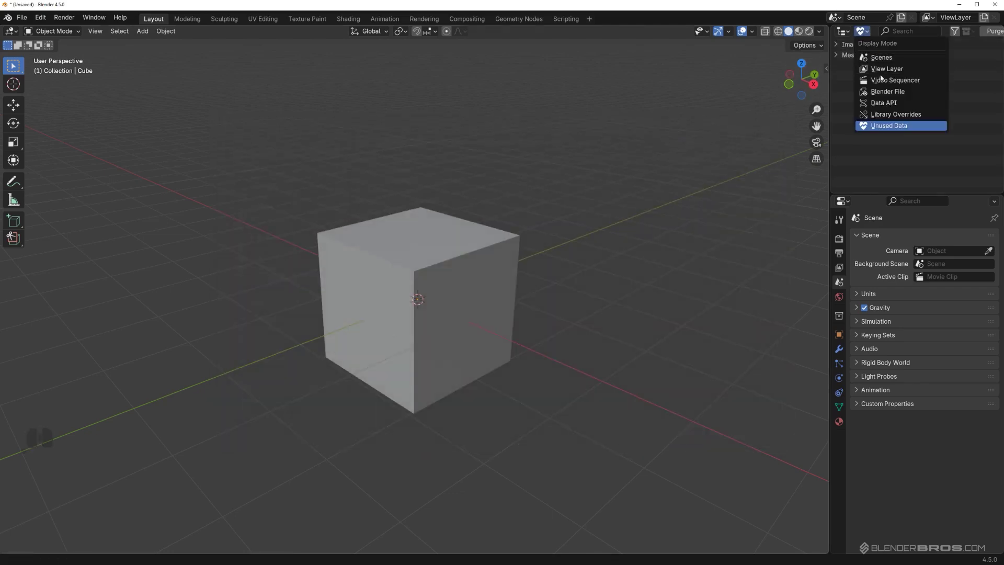
pyautogui.moveTo(881, 72); pyautogui.dragTo(481, 247)
pyautogui.press('ctrl+s')
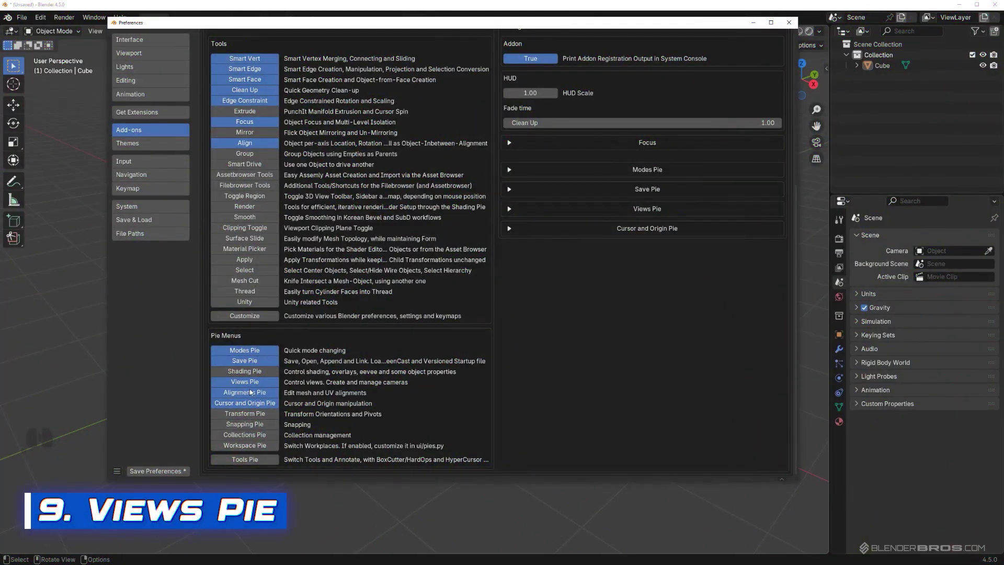
# Step: Close the preferences, delete the old cube and add a fresh cube from the Shift+A list
pyautogui.click(789, 25)
pyautogui.doubleClick(437, 280)
pyautogui.press('x')
pyautogui.middleClick(452, 284)
pyautogui.moveTo(458, 290); pyautogui.dragTo(431, 286)
pyautogui.press('shift+a')
pyautogui.click(484, 306)
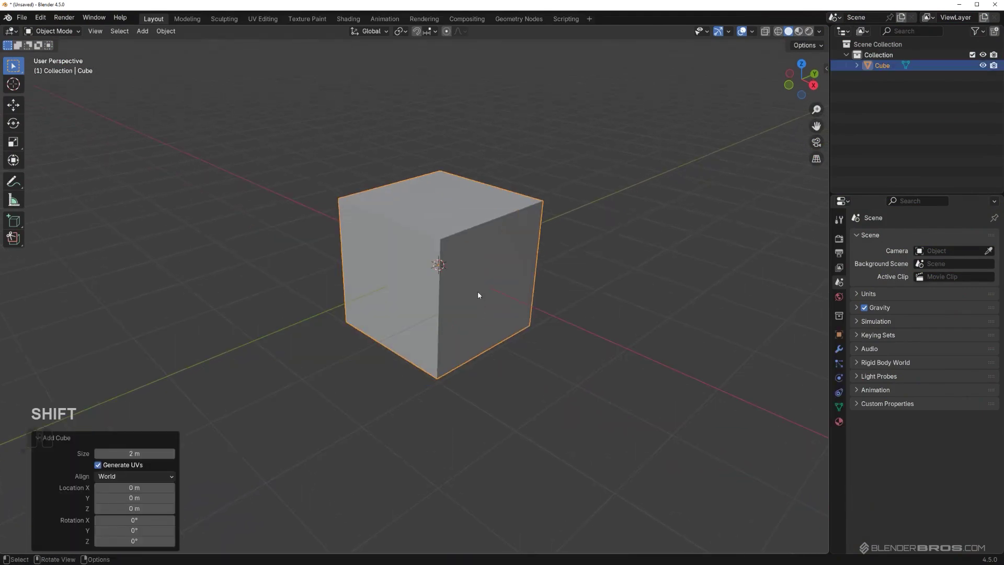
# Step: Add a new cube and delete the extra one so a single cube remains
pyautogui.middleClick(584, 258)
pyautogui.press('shift+a')
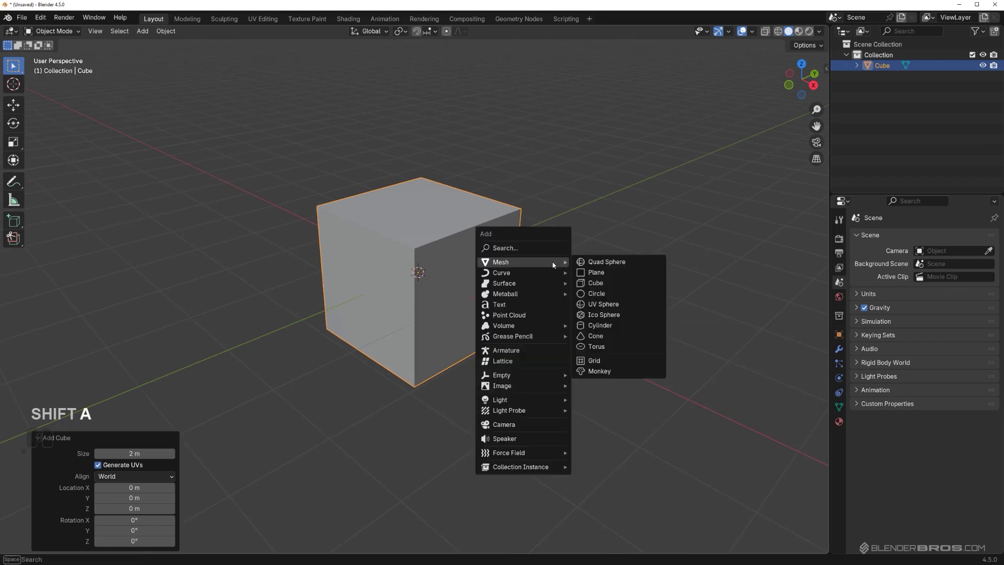
pyautogui.click(525, 432)
pyautogui.press('f')
pyautogui.press('g')
pyautogui.click(536, 41)
pyautogui.press('x')
# Step: Frame the cube in the view and create a Smart View Cam from it via the Views pie
pyautogui.middleClick(495, 161)
pyautogui.middleClick(496, 208)
pyautogui.middleClick(489, 230)
pyautogui.middleClick(482, 297)
pyautogui.moveTo(454, 263); pyautogui.dragTo(478, 265)
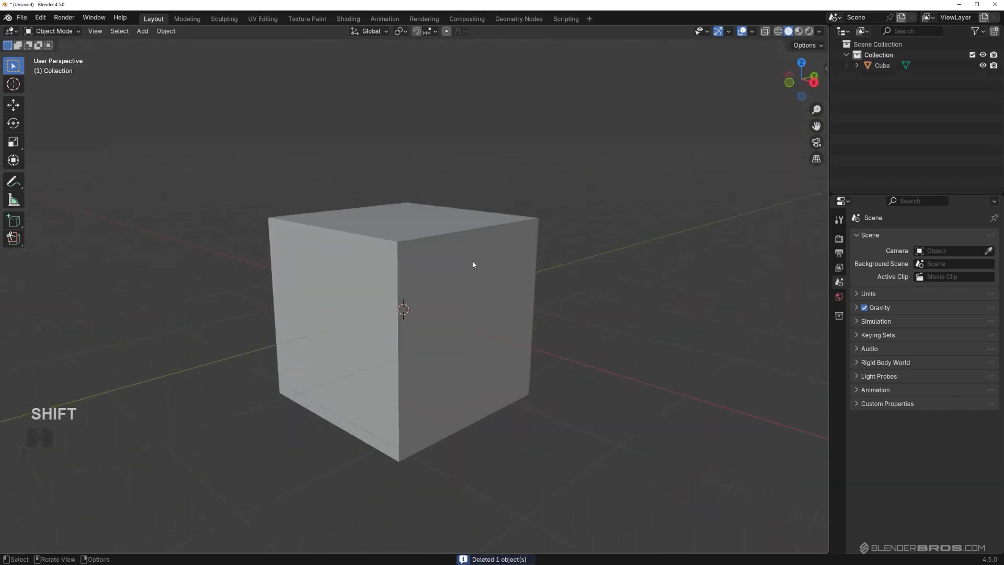
pyautogui.middleClick(463, 259)
pyautogui.middleClick(442, 249)
pyautogui.middleClick(440, 245)
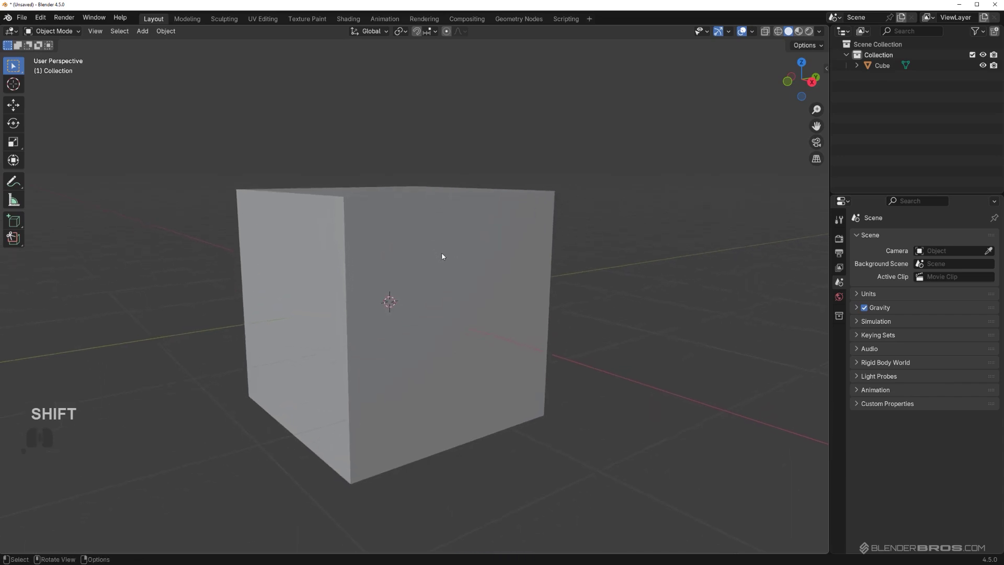
pyautogui.press('Page_Down')
pyautogui.click(302, 165)
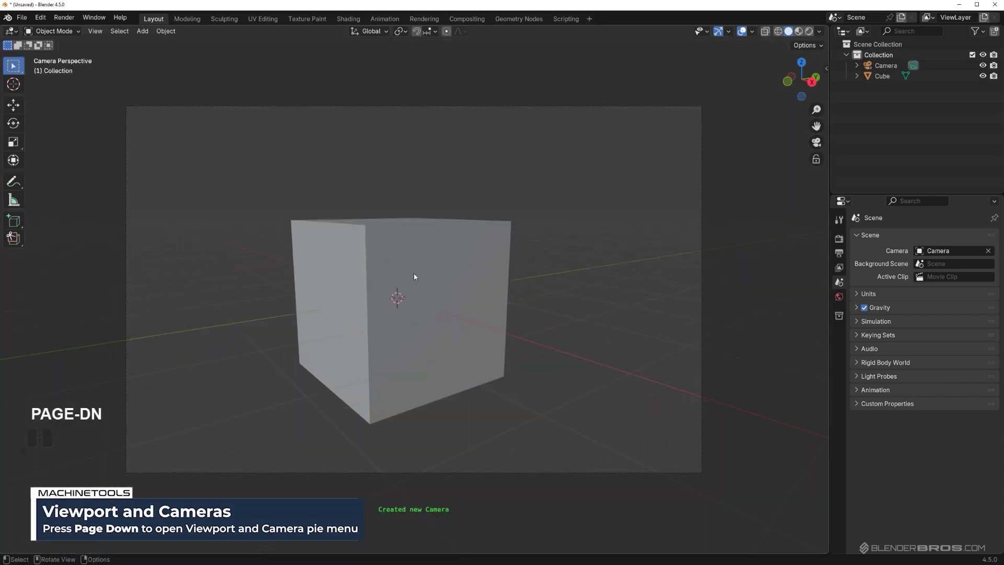
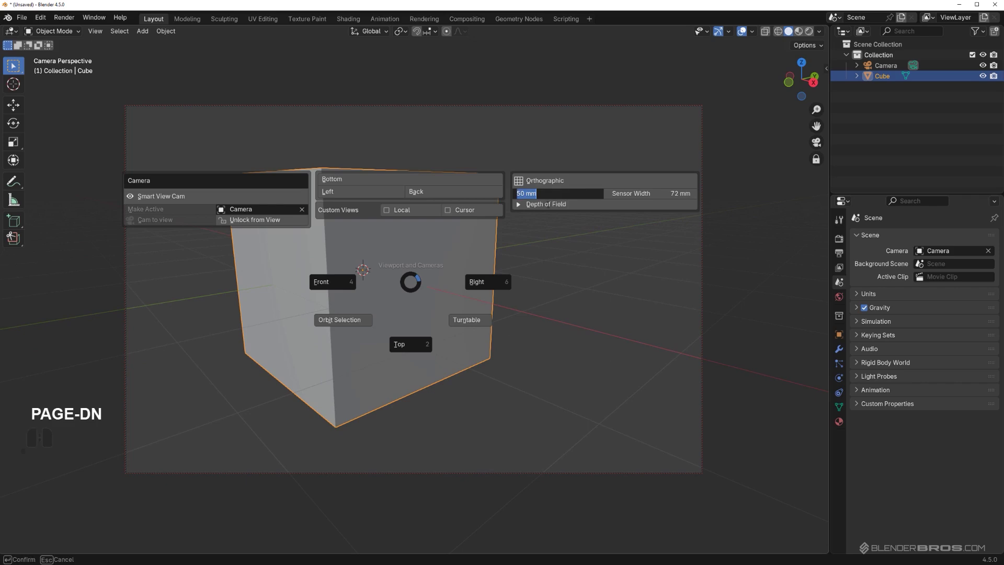
# Step: Adjust how the camera frames the cube using the Views pie camera options
pyautogui.press('8')
pyautogui.press('5')
pyautogui.press('Return')
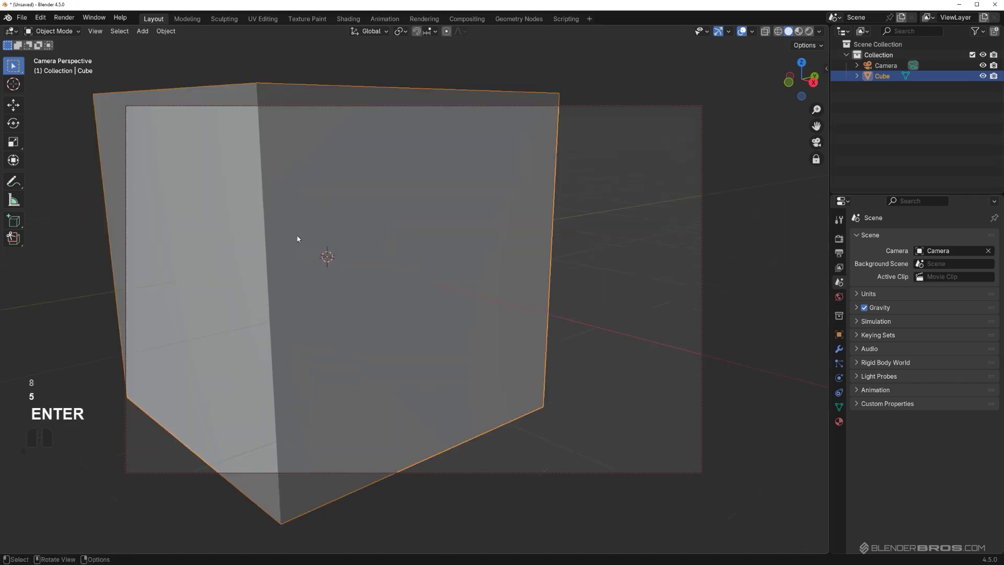
pyautogui.moveTo(296, 261); pyautogui.dragTo(304, 262)
pyautogui.moveTo(491, 266); pyautogui.dragTo(498, 267)
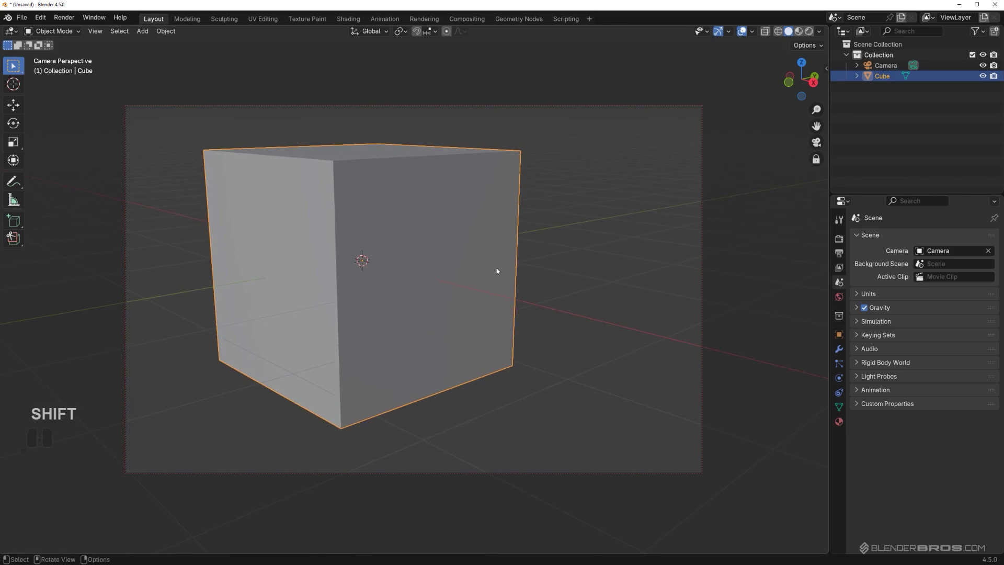
pyautogui.press('Page_Down')
pyautogui.click(349, 210)
# Step: Orbit to a new angle and add a second camera from the view via the Views pie
pyautogui.middleClick(455, 313)
pyautogui.moveTo(472, 301); pyautogui.dragTo(410, 315)
pyautogui.middleClick(423, 260)
pyautogui.click(423, 260)
pyautogui.press('Page_Down')
pyautogui.click(323, 195)
pyautogui.moveTo(335, 202); pyautogui.dragTo(364, 223)
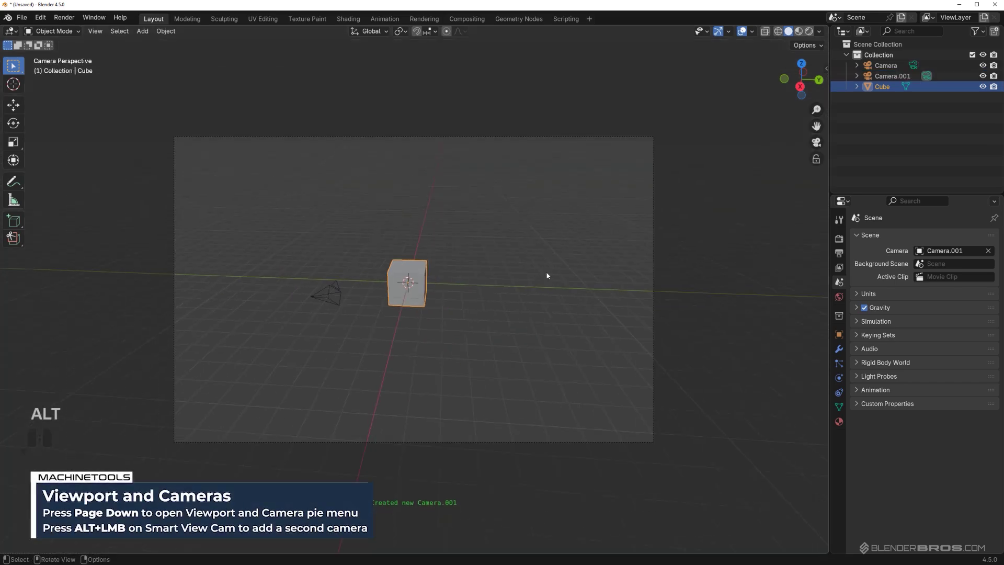
# Step: Select everything and delete the cube and both cameras, emptying the scene
pyautogui.press('a')
pyautogui.press('x')
pyautogui.click(547, 272)
pyautogui.moveTo(481, 263); pyautogui.dragTo(537, 266)
pyautogui.middleClick(536, 267)
# Step: Review the MACHIN3tools preferences, save them, and bring up the Shift+A add list
pyautogui.click(38, 21)
pyautogui.click(82, 156)
pyautogui.scroll(-3)
pyautogui.moveTo(138, 195); pyautogui.dragTo(138, 196)
pyautogui.middleClick(90, 160)
pyautogui.scroll(-3)
pyautogui.middleClick(88, 149)
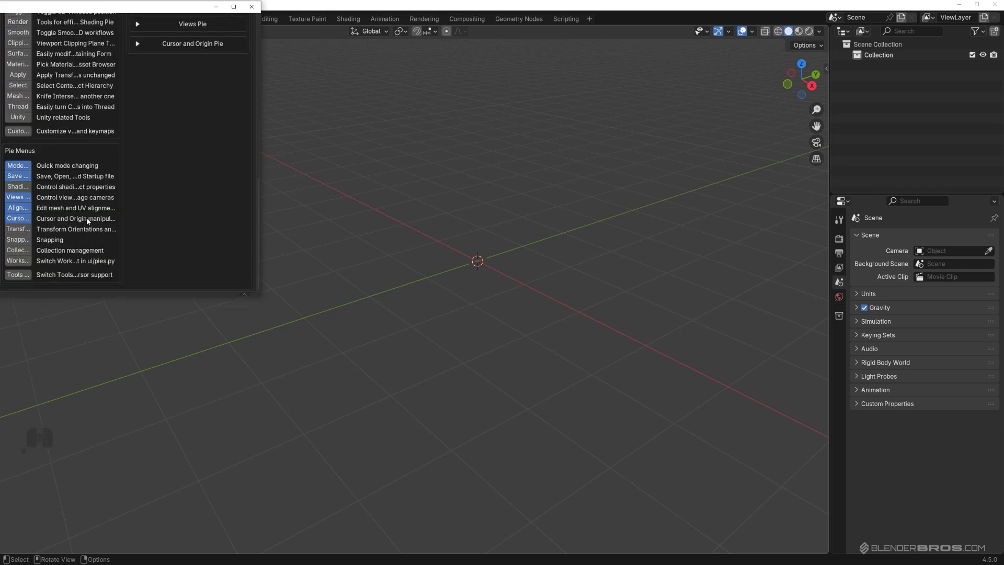
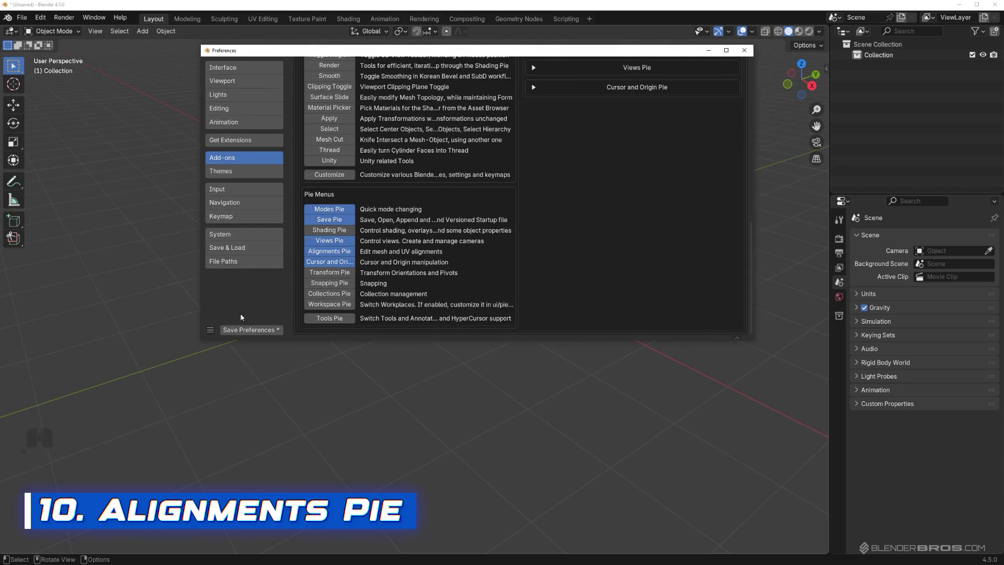
pyautogui.click(745, 52)
pyautogui.press('shift+a')
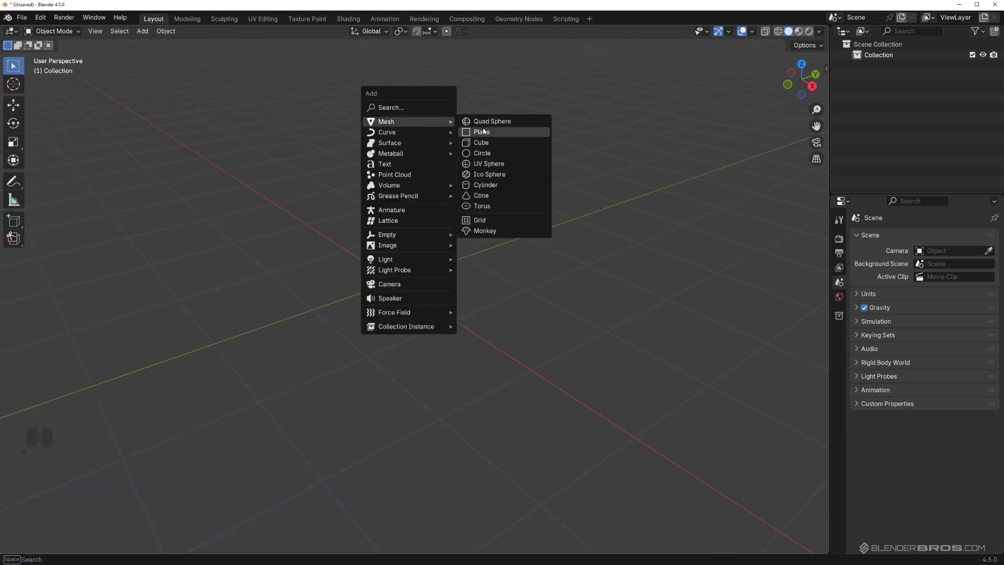
# Step: Add a cube from the Mesh list and enter Edit Mode on it
pyautogui.click(498, 143)
pyautogui.moveTo(431, 292); pyautogui.dragTo(447, 297)
pyautogui.middleClick(464, 310)
pyautogui.middleClick(455, 310)
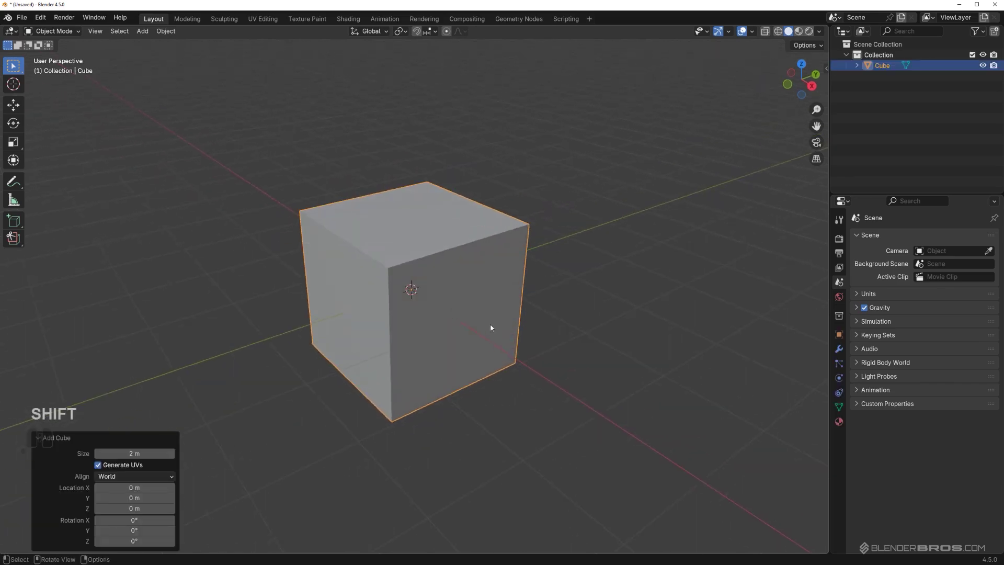
pyautogui.press('Tab')
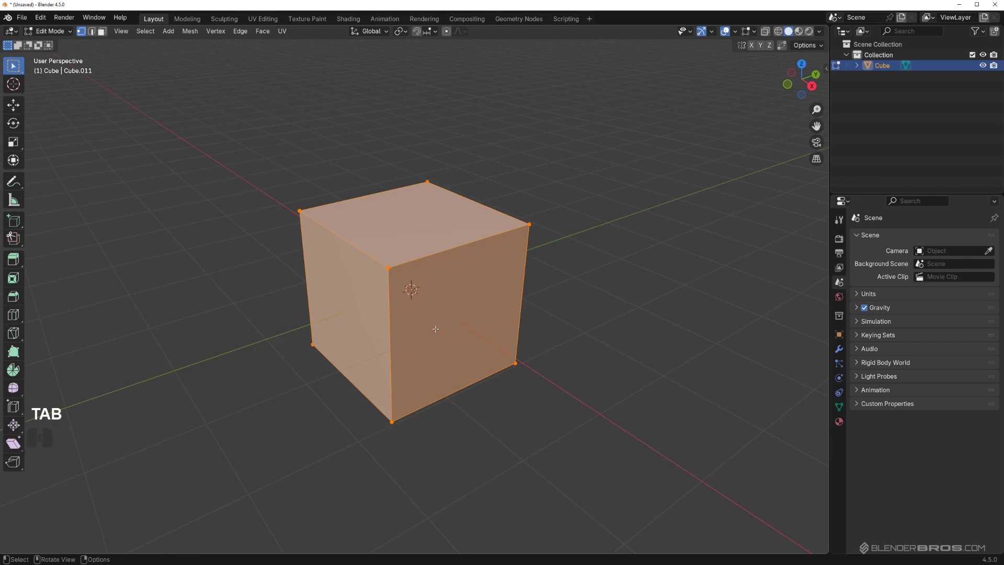
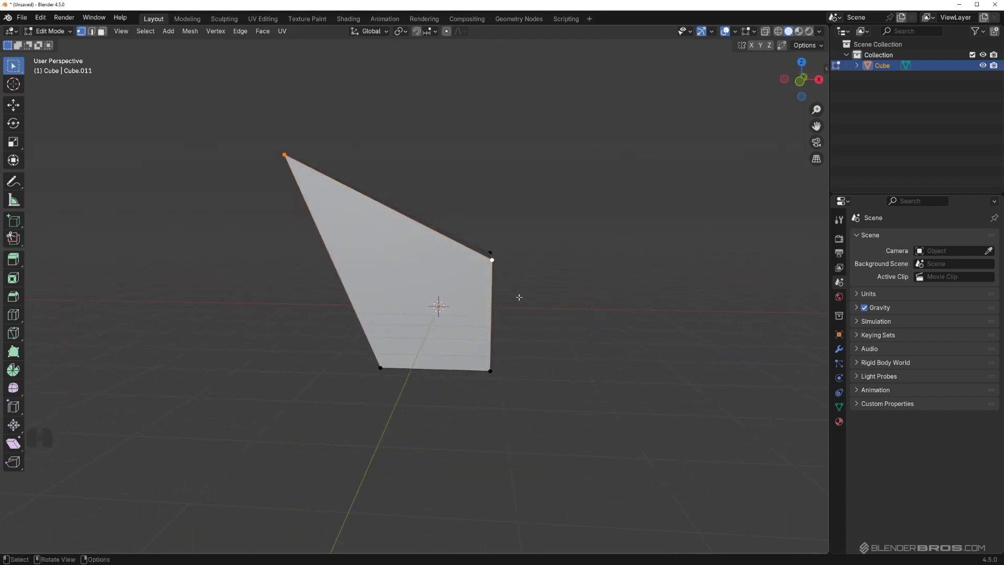
# Step: Try the Alt+A Align pie on the selected vertices, then undo the alignment
pyautogui.press('alt+a')
pyautogui.press('alt+a')
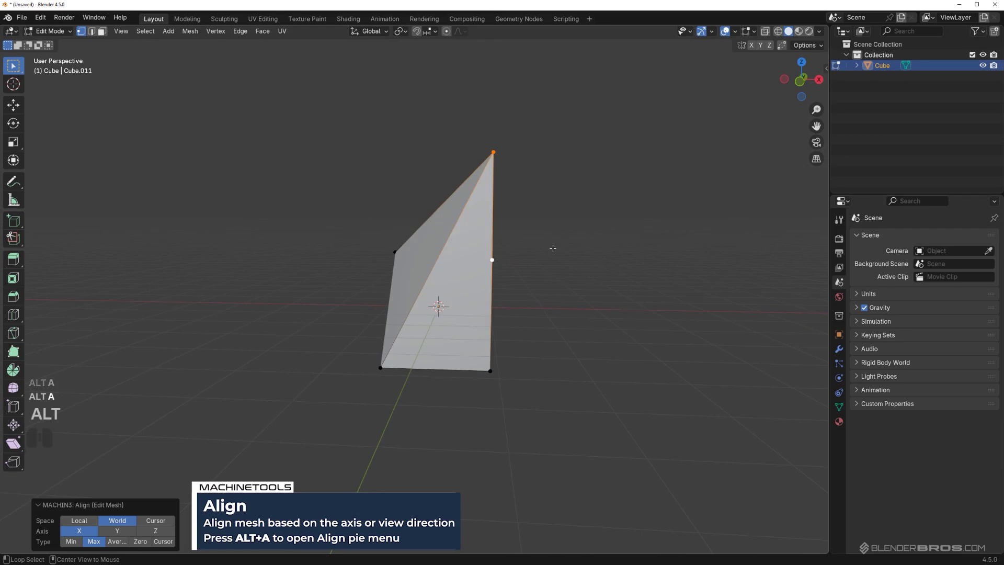
pyautogui.press('ctrl+z')
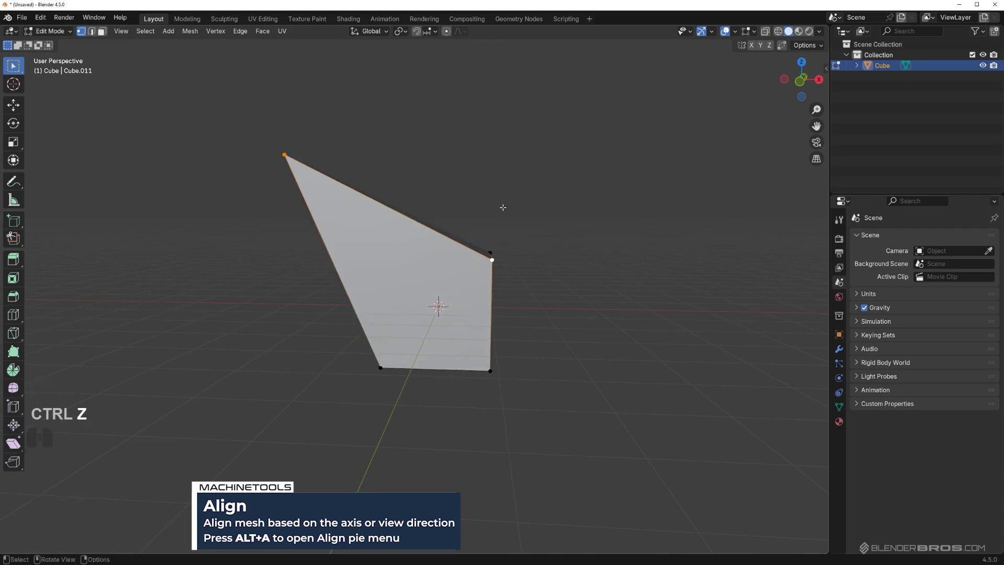
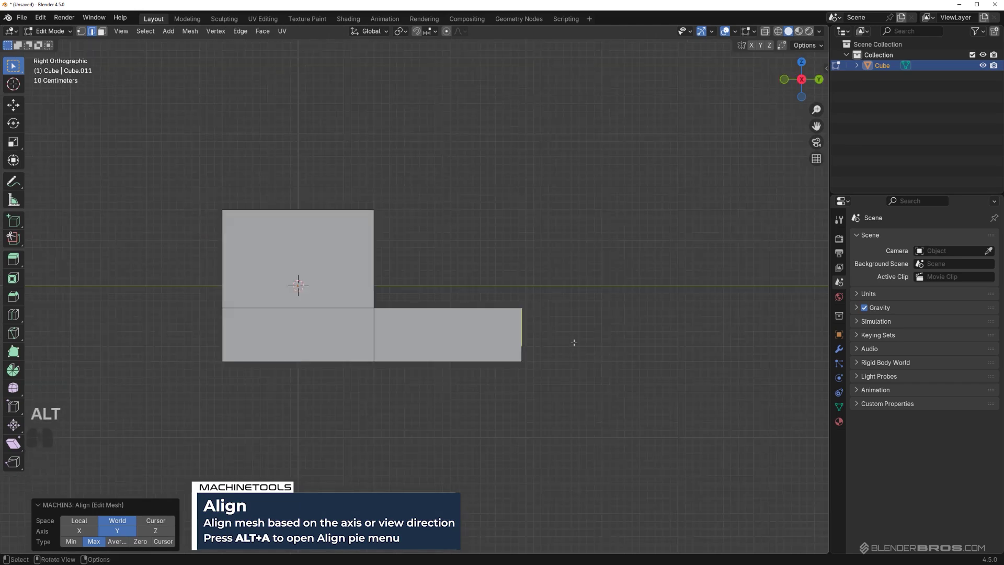
# Step: Align the selected end edge to the Min position with the Alt+A Align pie, forming a long slope
pyautogui.press('ctrl+z')
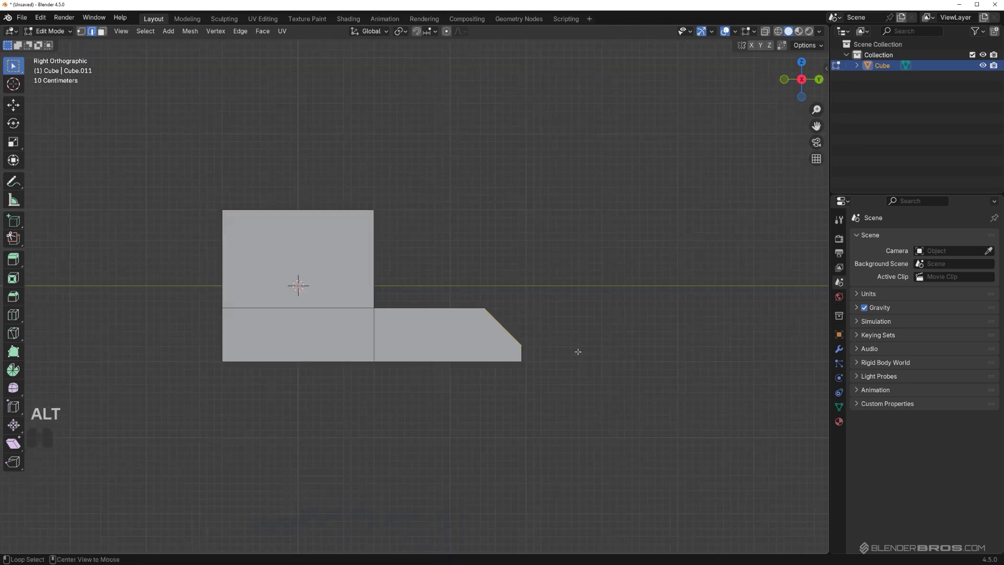
pyautogui.press('alt+a')
pyautogui.press('alt+a')
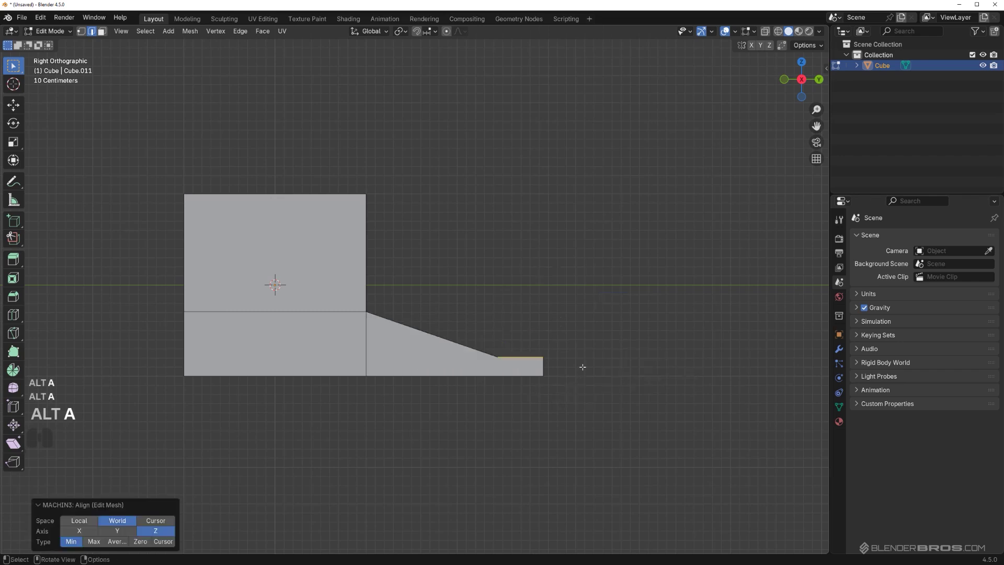
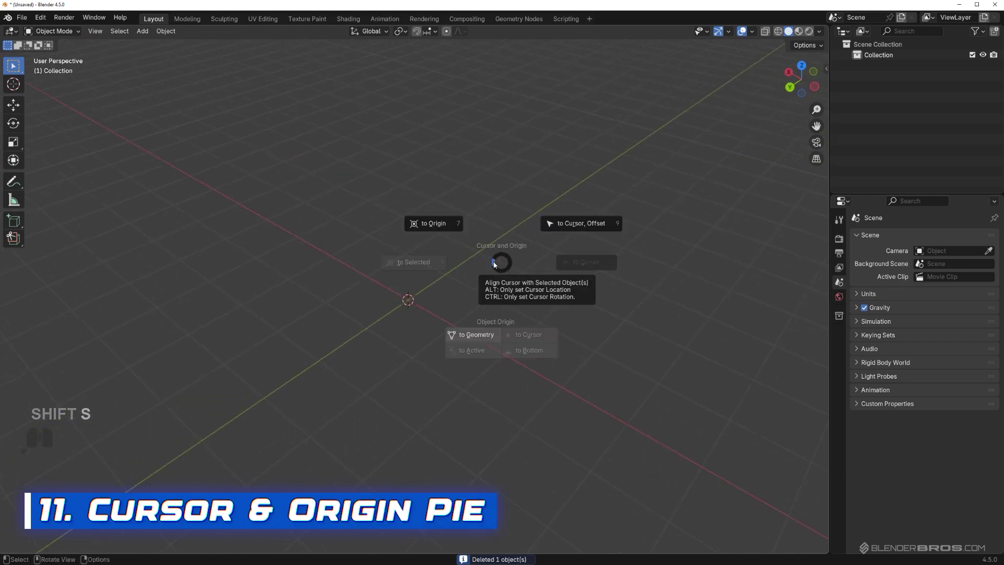
# Step: Dismiss the Cursor and Origin pie, add a fresh cube and orbit around it
pyautogui.rightClick(494, 261)
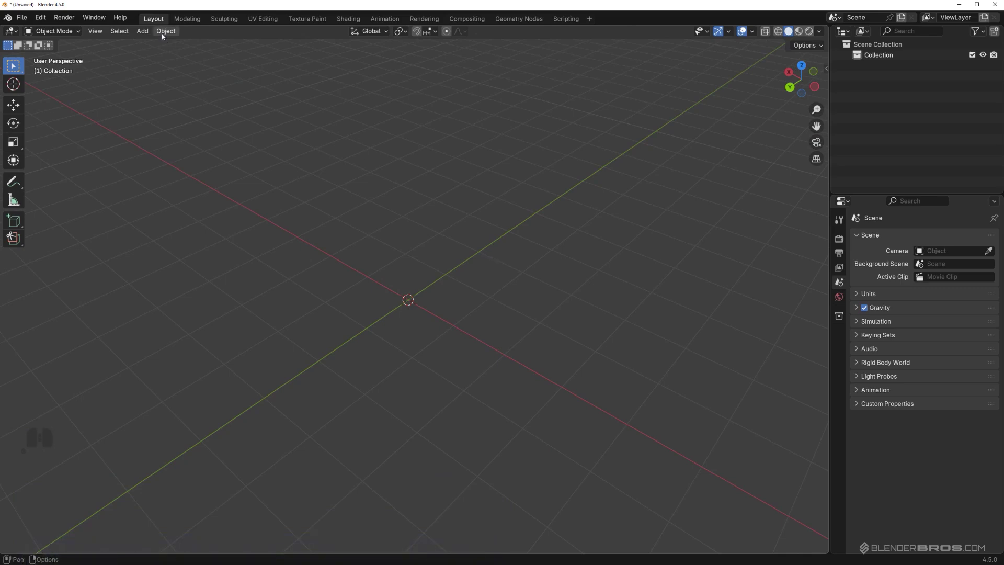
pyautogui.press('shift+a')
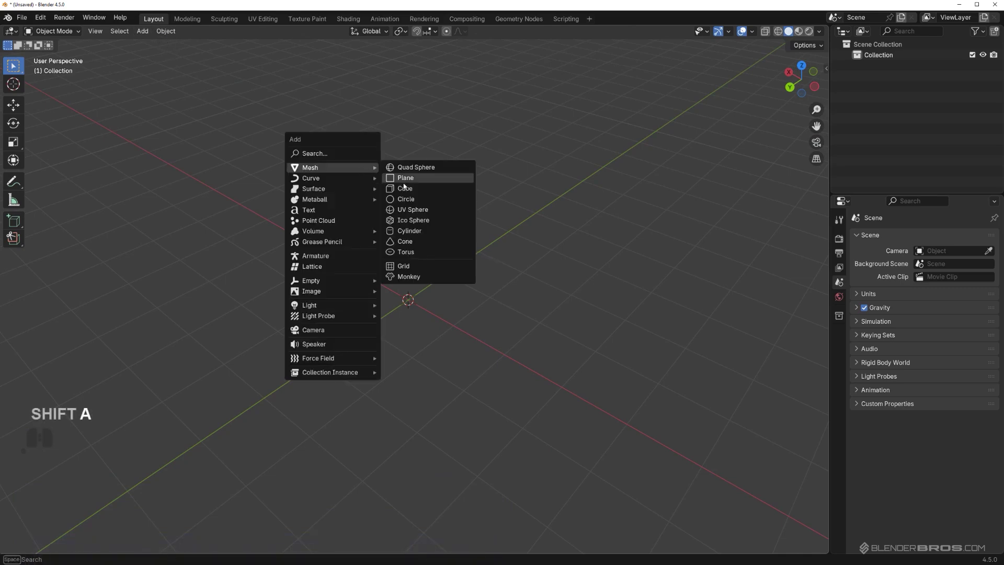
pyautogui.click(412, 189)
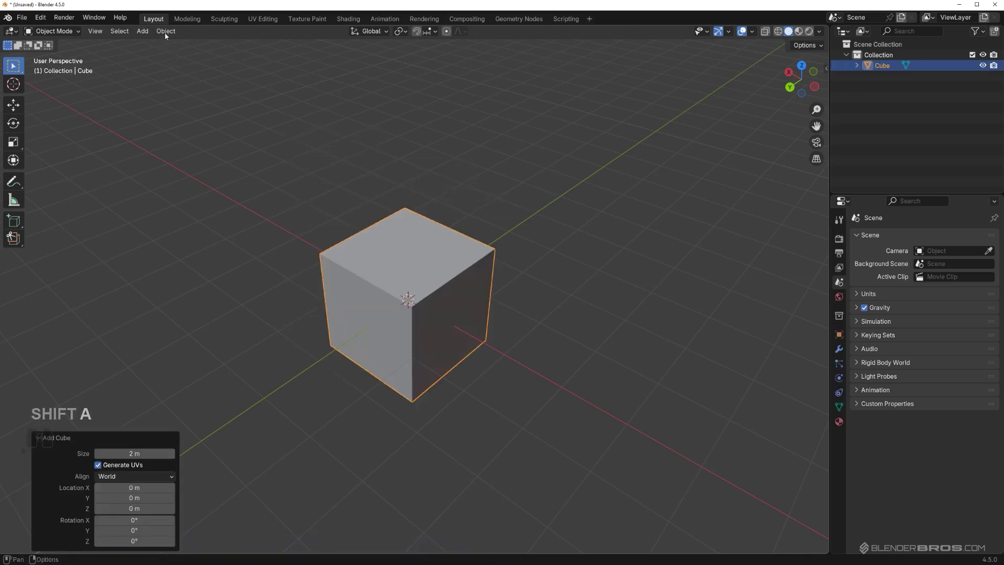
pyautogui.click(167, 35)
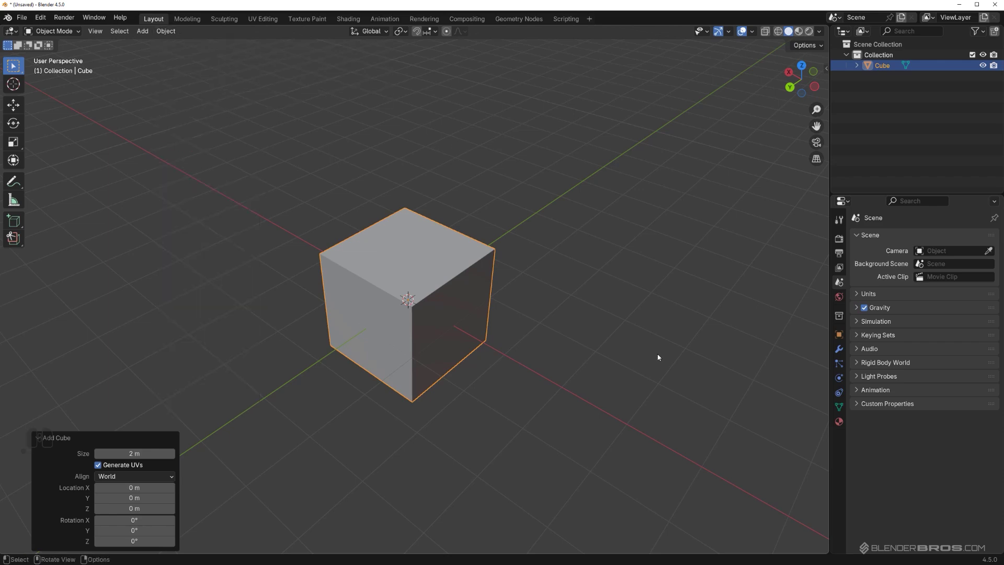
pyautogui.moveTo(550, 297); pyautogui.dragTo(525, 277)
pyautogui.moveTo(497, 290); pyautogui.dragTo(536, 289)
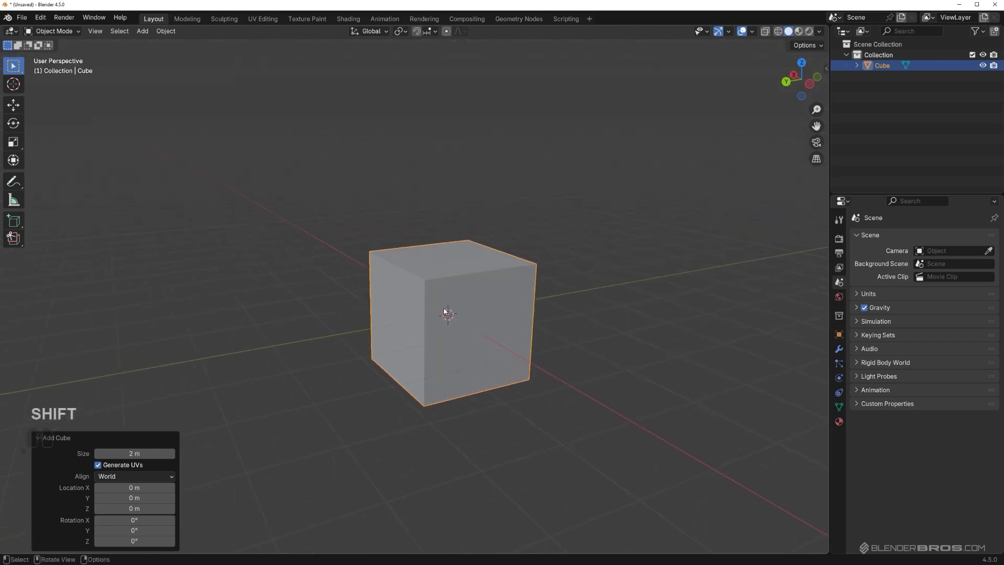
pyautogui.moveTo(454, 310); pyautogui.dragTo(444, 311)
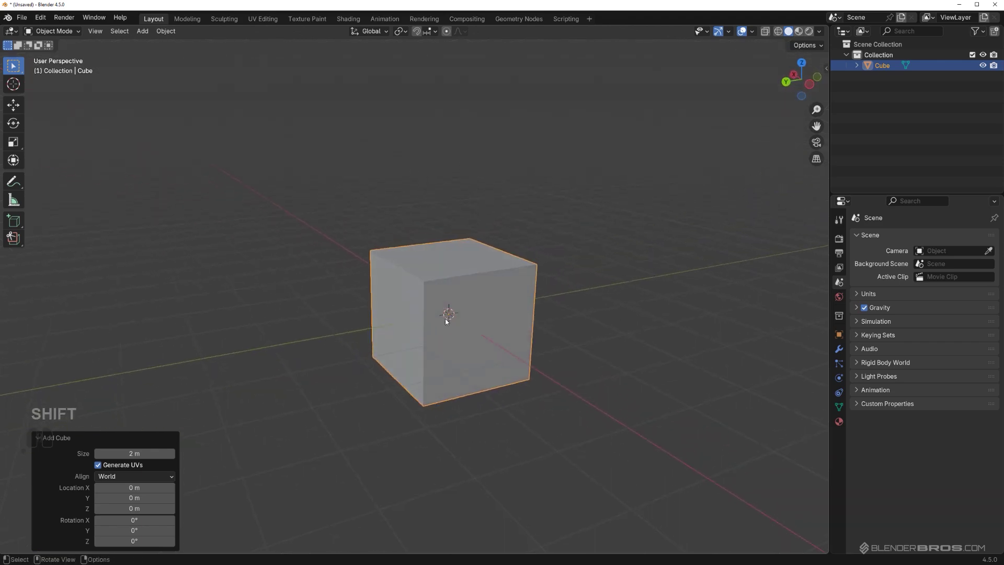
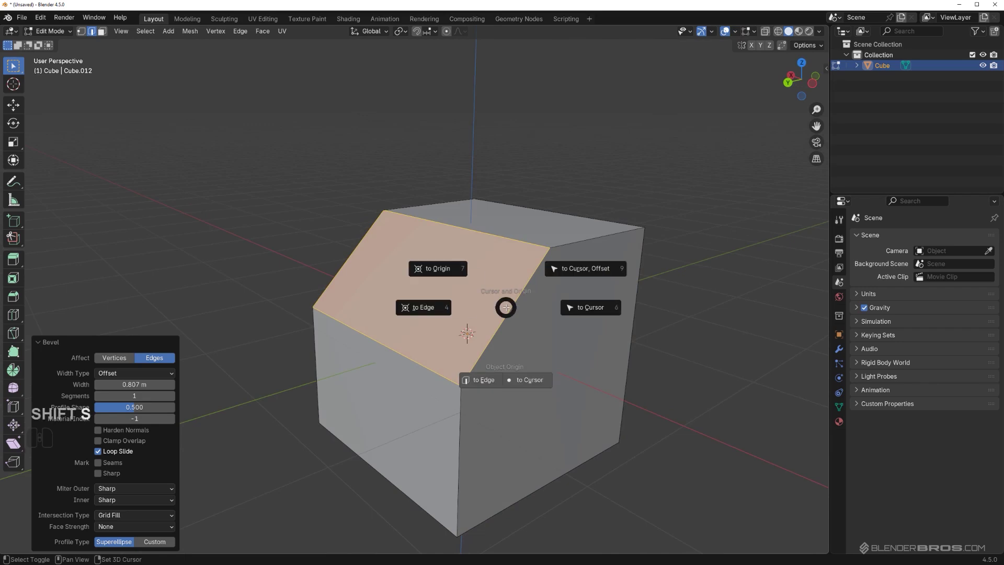
# Step: Snap the 3D cursor onto the sloped face via the Cursor and Origin pie
pyautogui.press('shift+s')
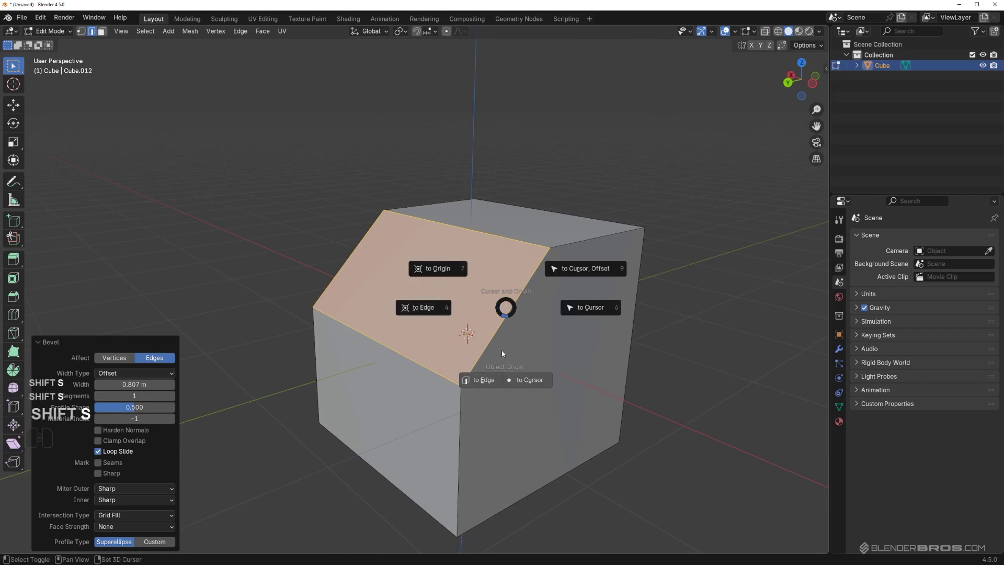
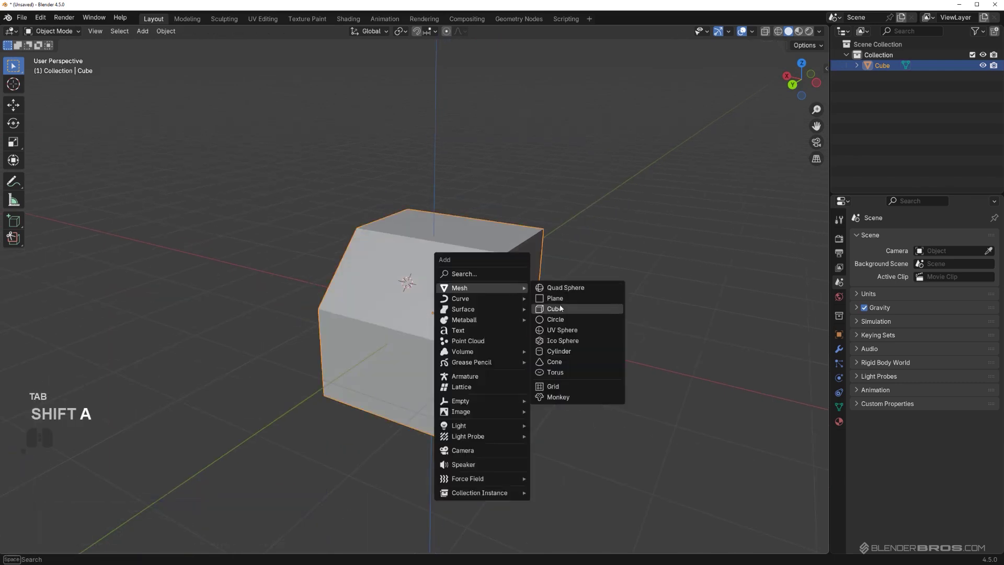
# Step: Add a cube at the 3D cursor on the sloped face and scale it into a thin cutting slab
pyautogui.click(563, 308)
pyautogui.press('shift+s')
pyautogui.press('s')
pyautogui.click(518, 296)
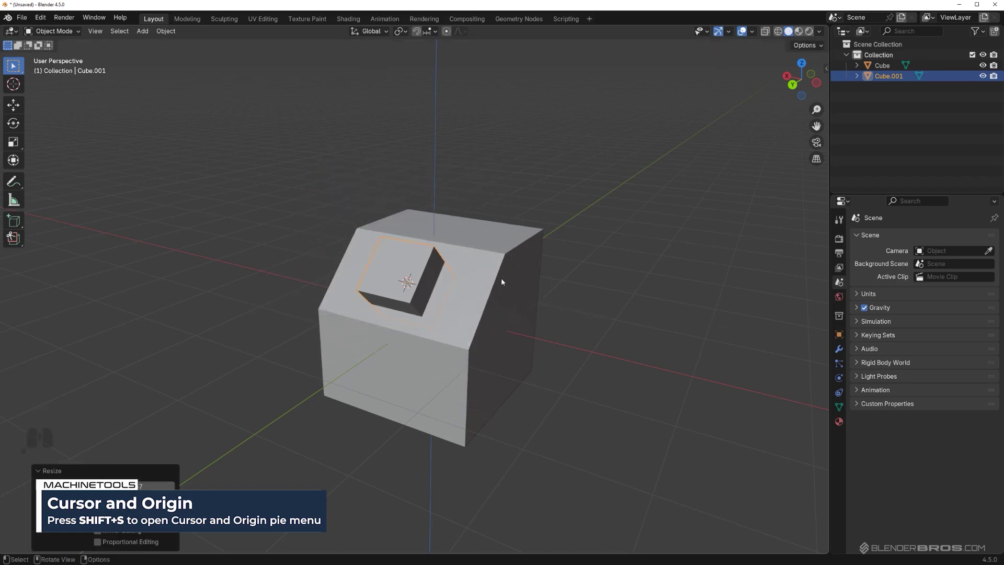
# Step: Orbit the view around the block to inspect the slab cut into it
pyautogui.moveTo(438, 284); pyautogui.dragTo(553, 275)
pyautogui.moveTo(490, 319); pyautogui.dragTo(532, 323)
pyautogui.moveTo(547, 307); pyautogui.dragTo(384, 295)
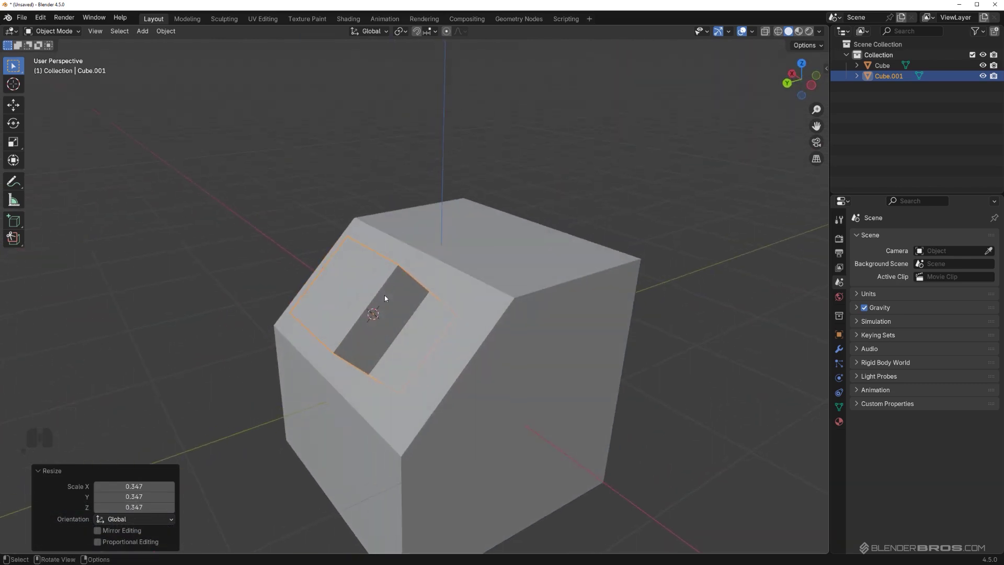
pyautogui.moveTo(377, 300); pyautogui.dragTo(401, 302)
pyautogui.middleClick(413, 284)
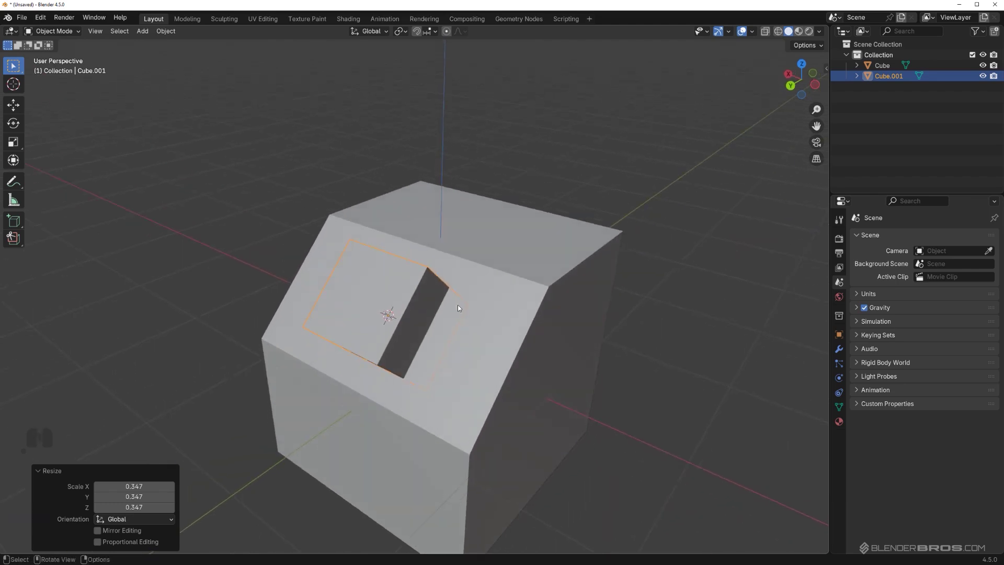
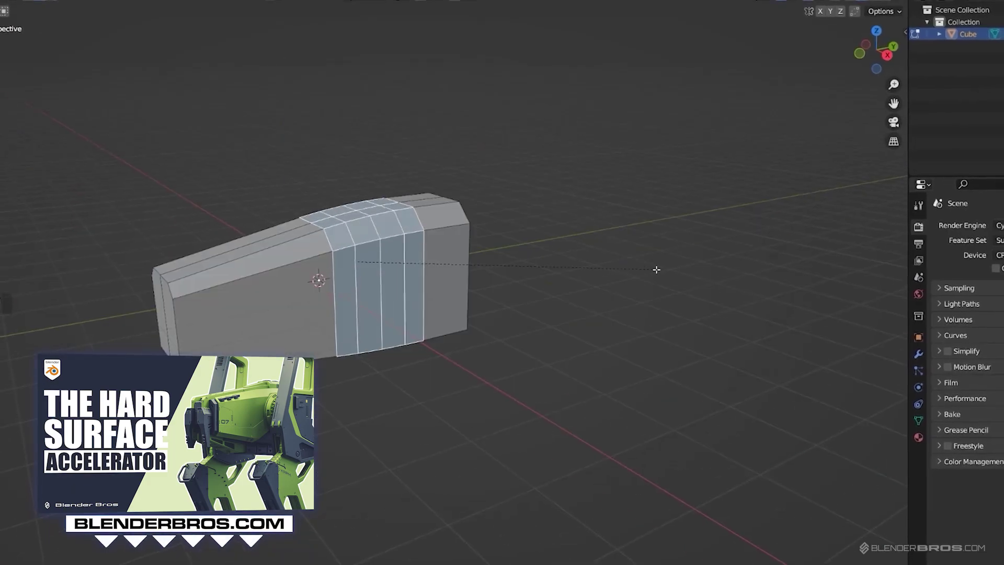
pyautogui.press('g')
pyautogui.press('Tab')
pyautogui.press('Tab')
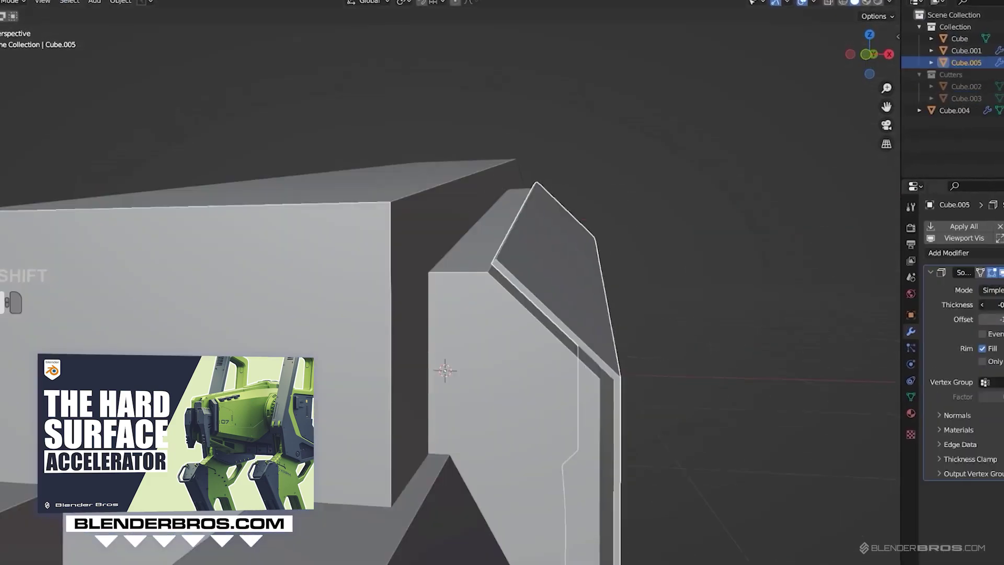
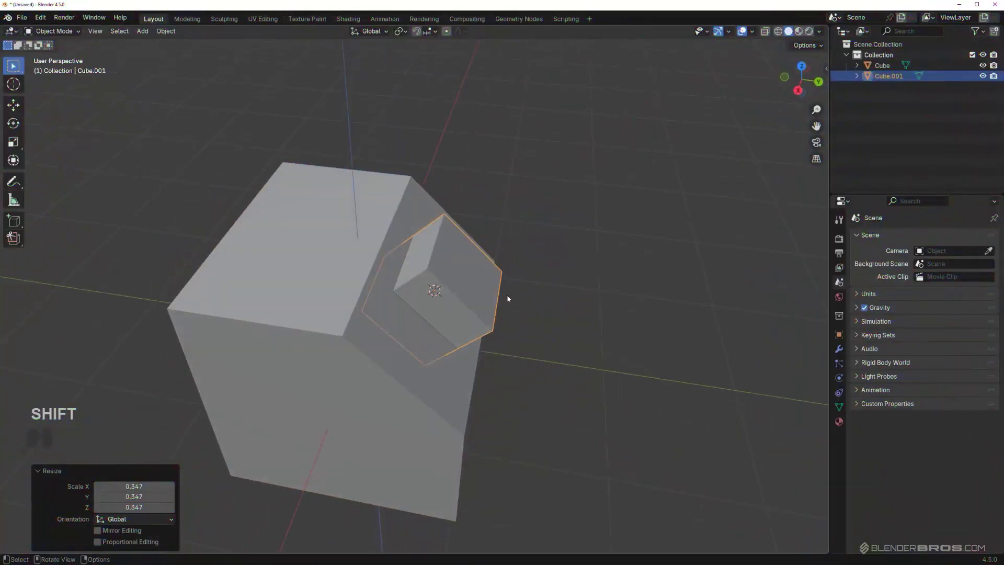
# Step: Orbit around the cut block and select it
pyautogui.moveTo(479, 291); pyautogui.dragTo(342, 275)
pyautogui.moveTo(519, 313); pyautogui.dragTo(473, 306)
pyautogui.middleClick(471, 303)
pyautogui.middleClick(472, 321)
pyautogui.middleClick(450, 315)
pyautogui.moveTo(448, 338); pyautogui.dragTo(442, 336)
pyautogui.click(448, 301)
pyautogui.moveTo(492, 326); pyautogui.dragTo(475, 328)
# Step: Delete the block and its cutter and add a fresh cube via Shift+A > Mesh > Cube
pyautogui.press('shift+s')
pyautogui.press('shift+s')
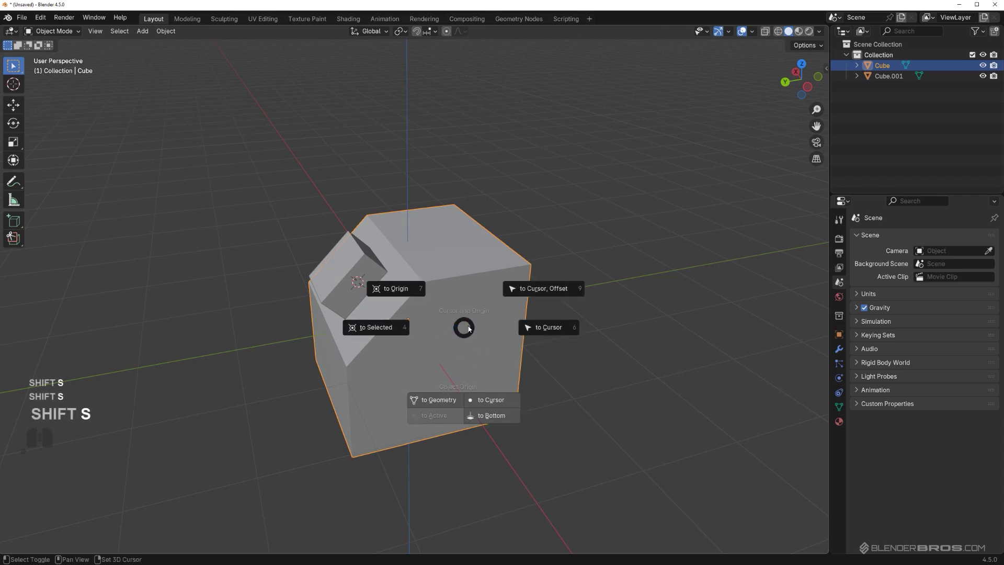
pyautogui.click(462, 299)
pyautogui.doubleClick(355, 263)
pyautogui.press('x')
pyautogui.press('shift+a')
pyautogui.click(560, 338)
# Step: Inspect the new cube and bring up the Cursor and Origin pie for it
pyautogui.moveTo(440, 312); pyautogui.dragTo(459, 314)
pyautogui.moveTo(462, 312); pyautogui.dragTo(518, 321)
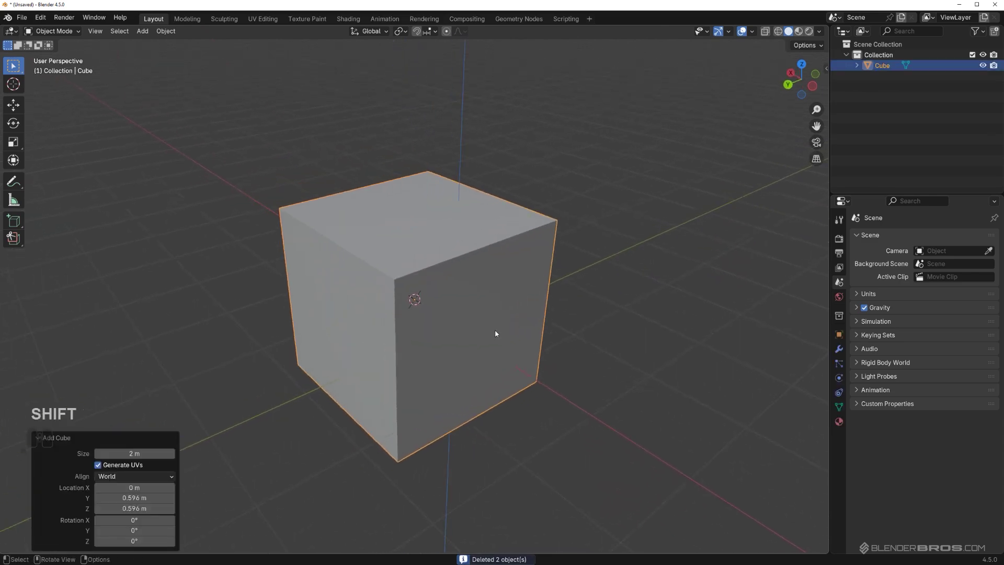
pyautogui.press('shift+s')
pyautogui.press('shift+s')
pyautogui.moveTo(496, 303); pyautogui.dragTo(499, 302)
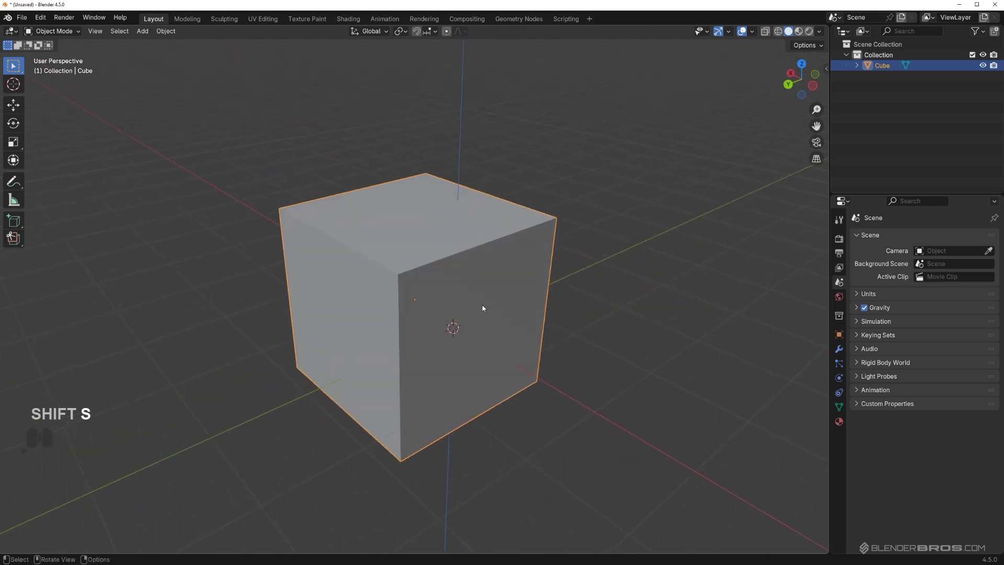
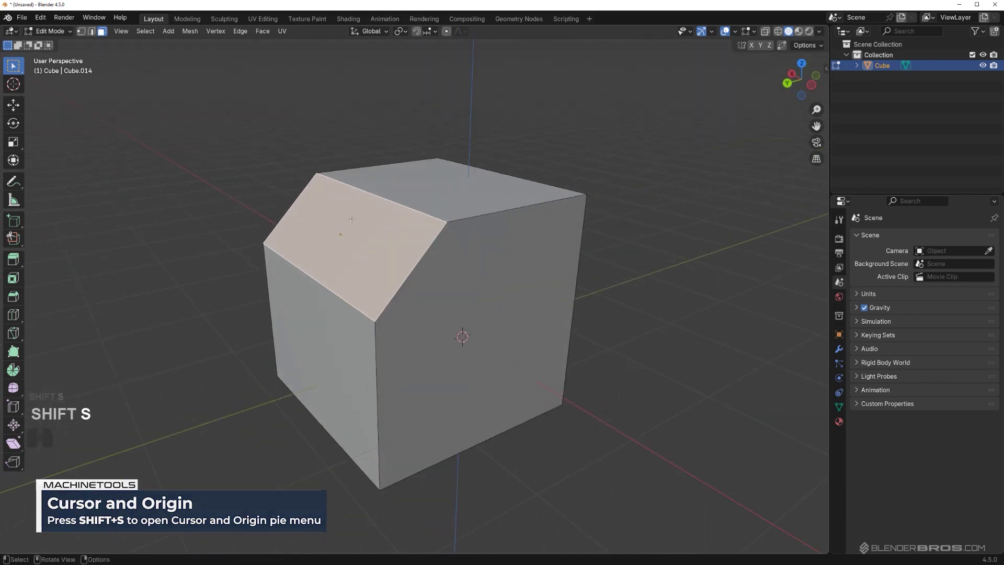
# Step: Move the cube's origin to the centre of its sloped face, trying and undoing a cursor snap
pyautogui.press('Tab')
pyautogui.middleClick(510, 336)
pyautogui.middleClick(507, 334)
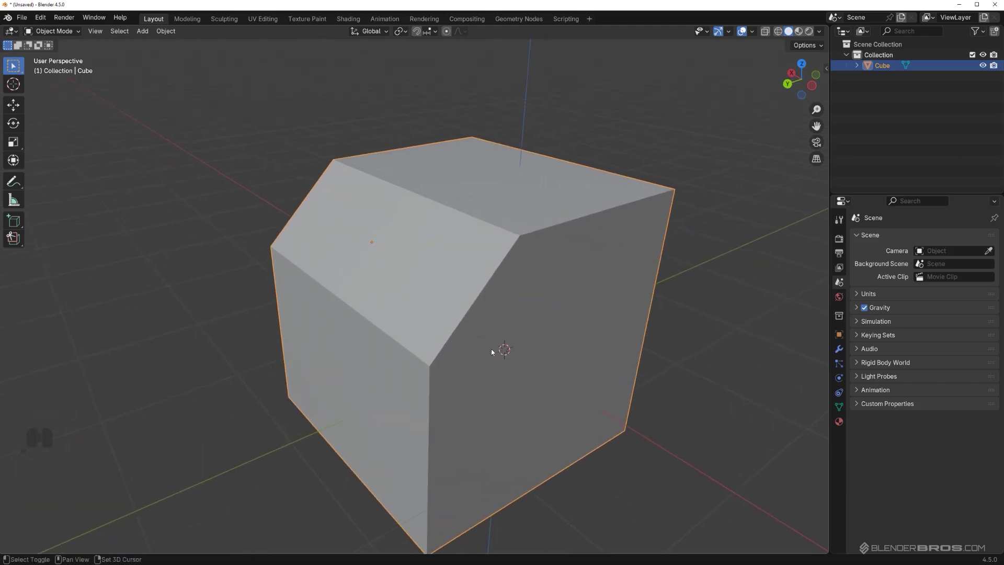
pyautogui.press('shift+s')
pyautogui.press('shift+s')
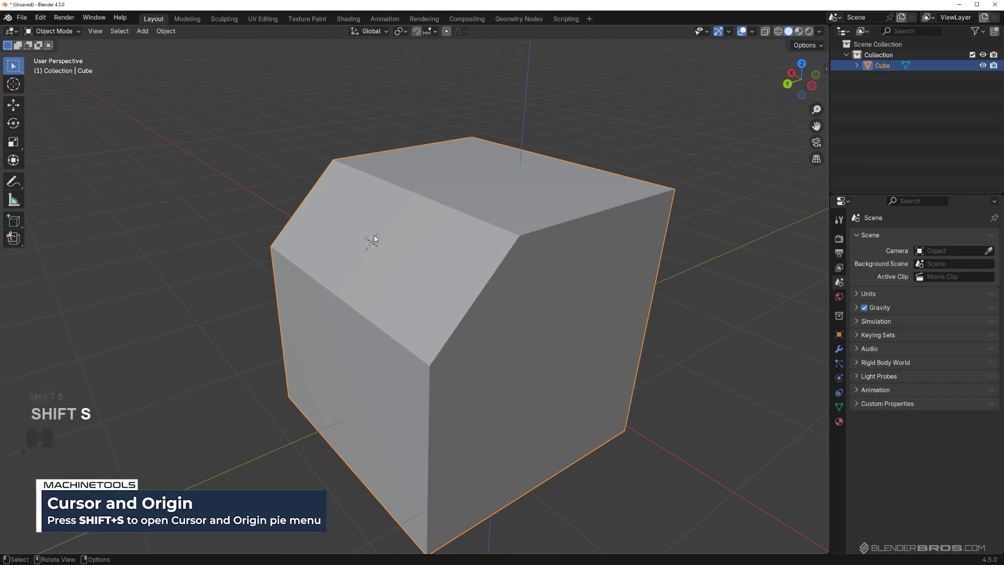
pyautogui.press('shift+s')
pyautogui.press('shift+s')
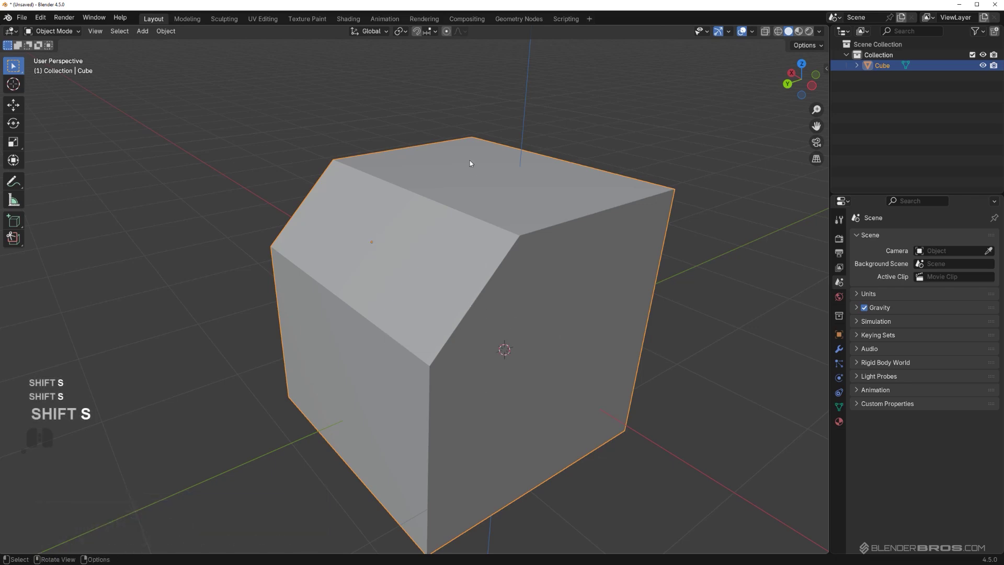
# Step: Snap the 3D cursor to the object origin with Cursor to Origin
pyautogui.moveTo(484, 354); pyautogui.dragTo(490, 345)
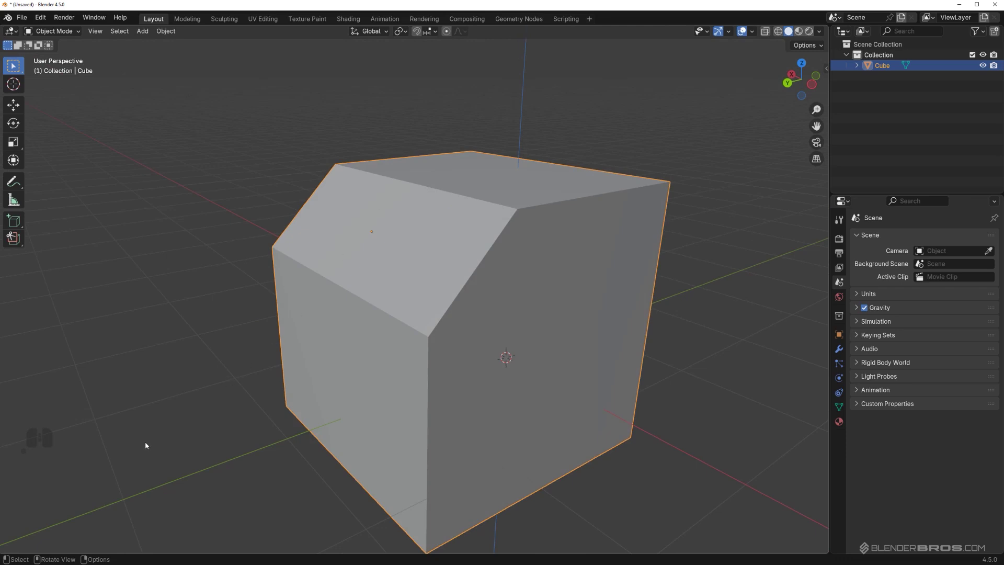
pyautogui.middleClick(441, 323)
pyautogui.middleClick(509, 323)
pyautogui.press('shift+s')
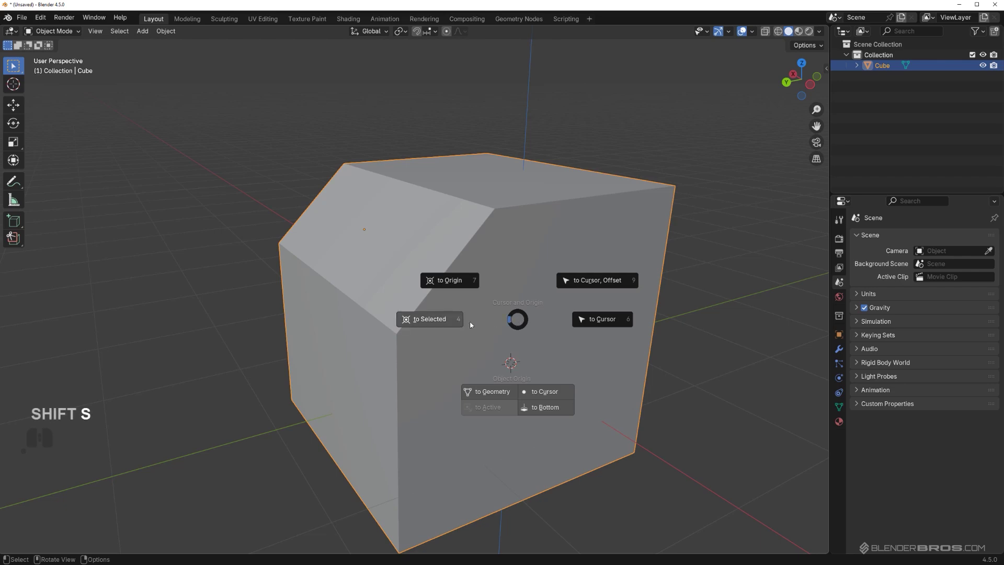
pyautogui.click(441, 326)
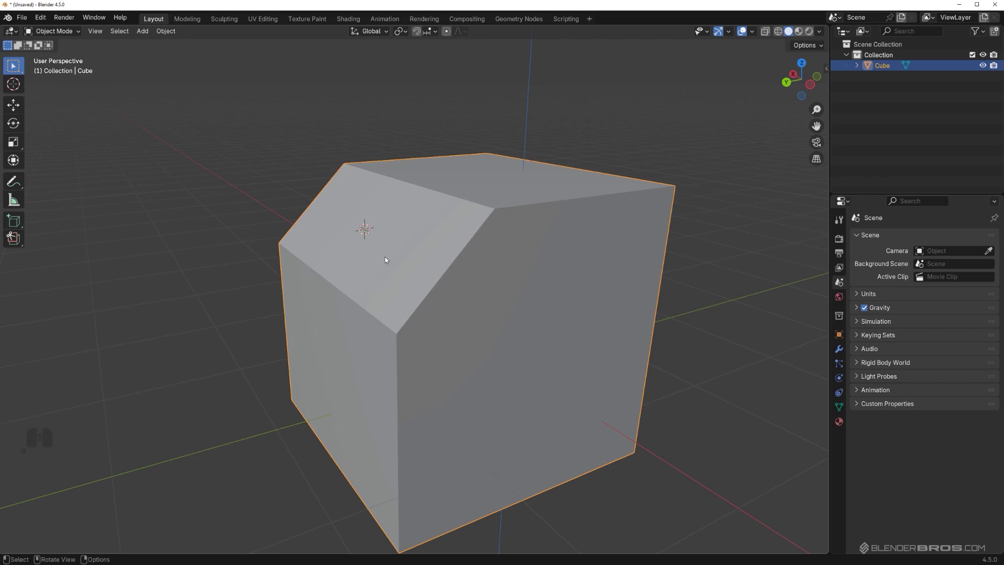
# Step: Orbit the cube to check the cursor sitting on the sloped face
pyautogui.moveTo(384, 270); pyautogui.dragTo(523, 285)
pyautogui.middleClick(507, 227)
pyautogui.moveTo(458, 241); pyautogui.dragTo(316, 232)
pyautogui.moveTo(351, 263); pyautogui.dragTo(363, 298)
pyautogui.moveTo(388, 296); pyautogui.dragTo(411, 296)
pyautogui.moveTo(471, 341); pyautogui.dragTo(427, 279)
pyautogui.moveTo(447, 246); pyautogui.dragTo(427, 250)
pyautogui.moveTo(428, 252); pyautogui.dragTo(460, 221)
pyautogui.middleClick(461, 221)
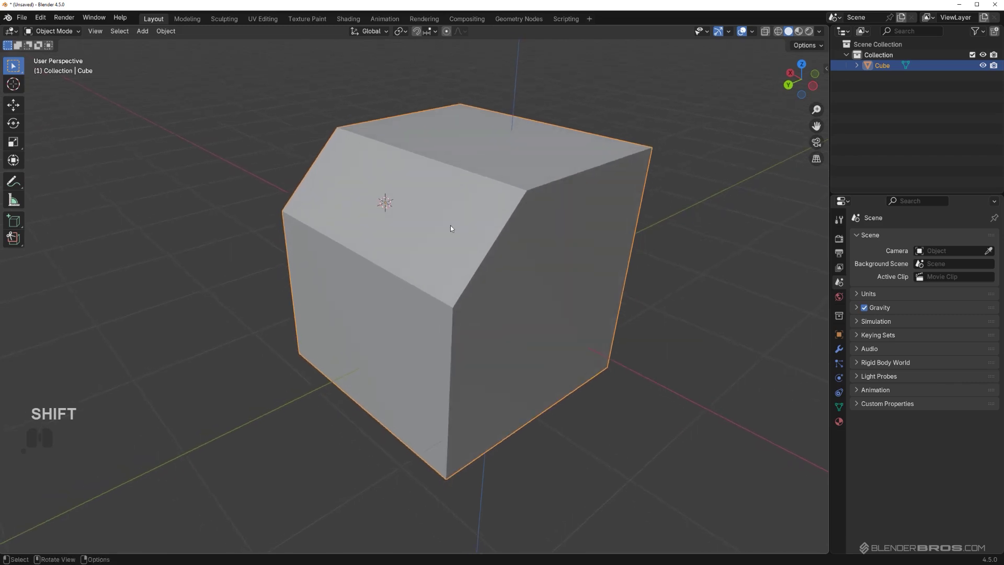